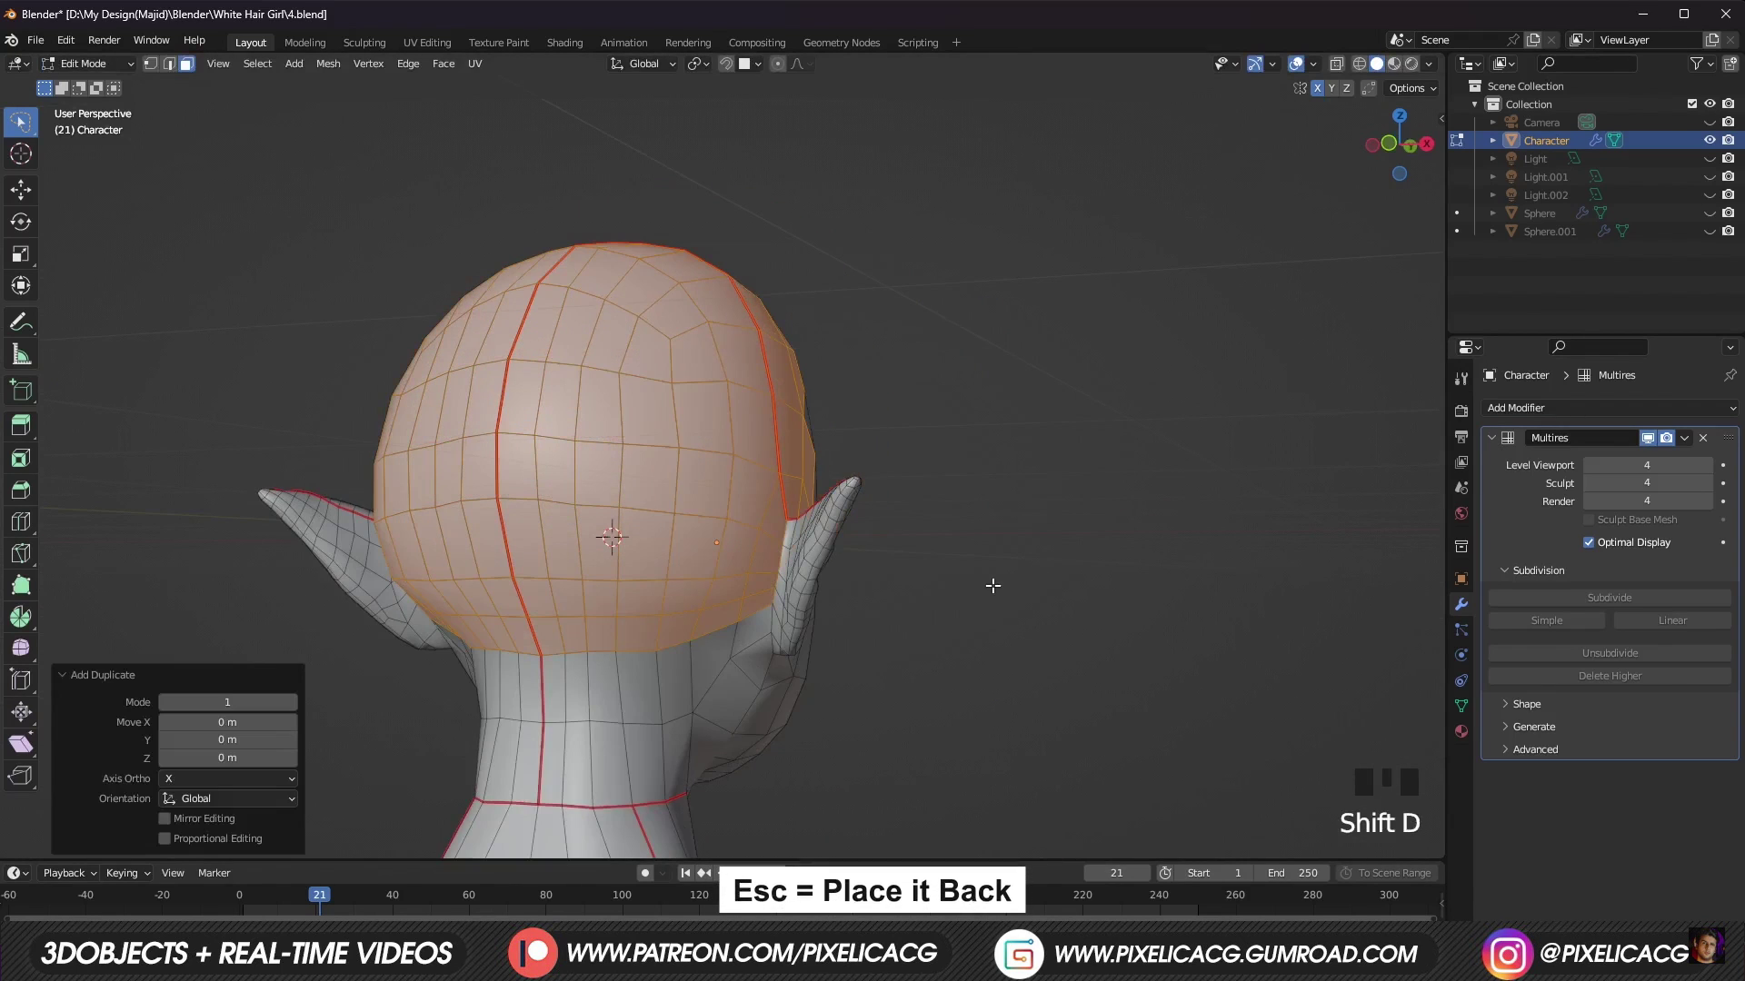
Step: Separate the duplicated head into its own object with P > Selection
{"action": "key", "text": "p"}
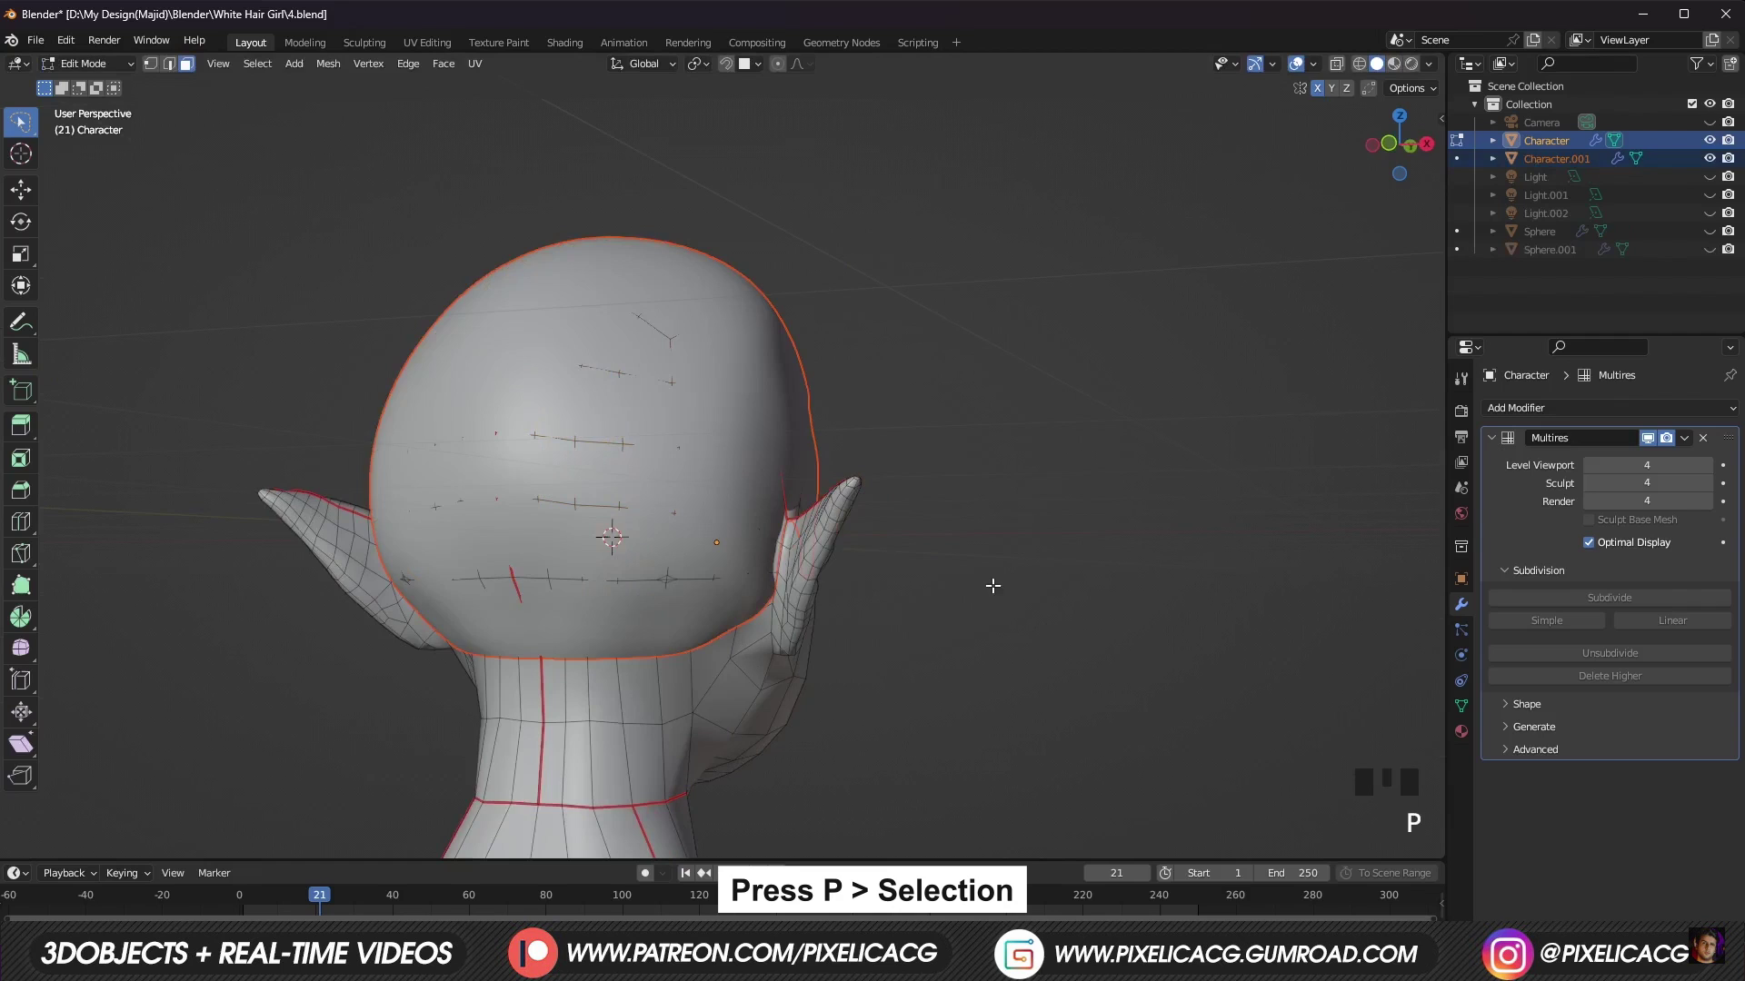
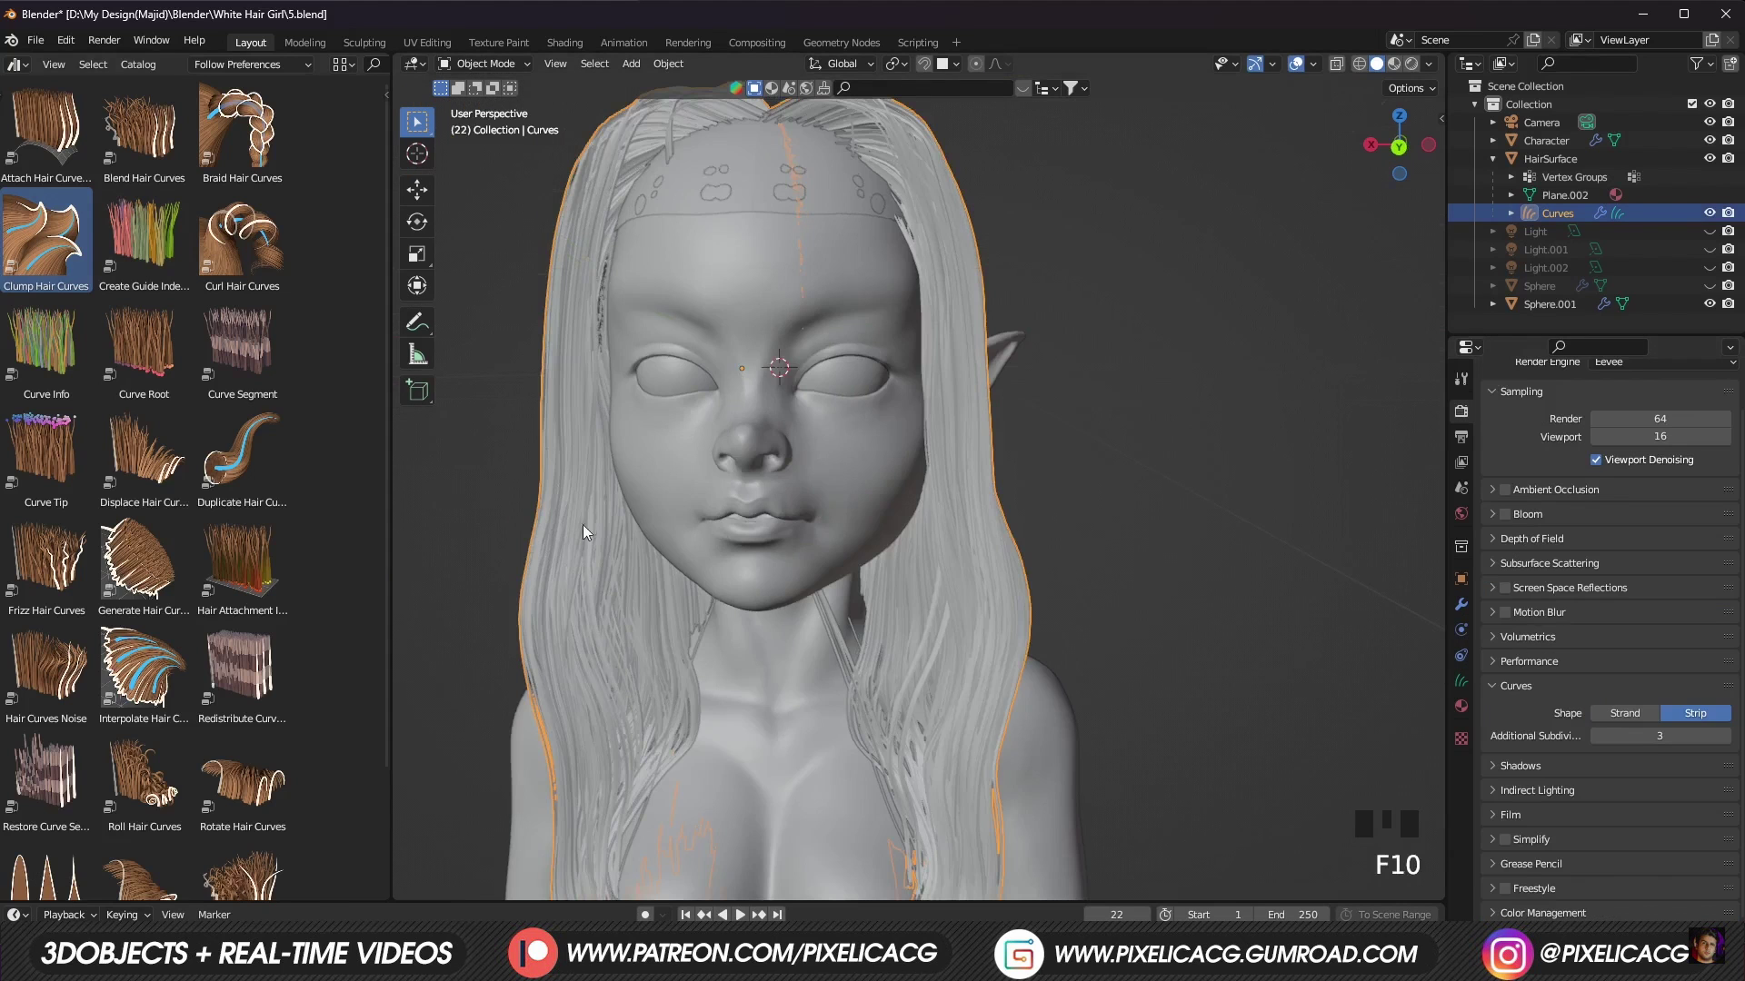
Step: Drag the Frizz Hair Curves asset onto the hair curves' modifier stack and save the file
{"action": "scroll", "scroll_direction": "down", "scroll_amount": 3}
{"action": "scroll", "scroll_direction": "up", "scroll_amount": 3}
{"action": "left_click_drag", "start_coordinate": [560, 366], "coordinate": [651, 497]}
{"action": "scroll", "scroll_direction": "up", "scroll_amount": 3}
{"action": "left_click_drag", "start_coordinate": [625, 484], "coordinate": [258, 115]}
{"action": "left_click_drag", "start_coordinate": [258, 115], "coordinate": [1059, 507]}
{"action": "left_click_drag", "start_coordinate": [1087, 611], "coordinate": [1669, 833]}
{"action": "left_click", "coordinate": [1669, 832]}
{"action": "scroll", "scroll_direction": "down", "scroll_amount": 3}
{"action": "key", "text": "ctrl+s"}
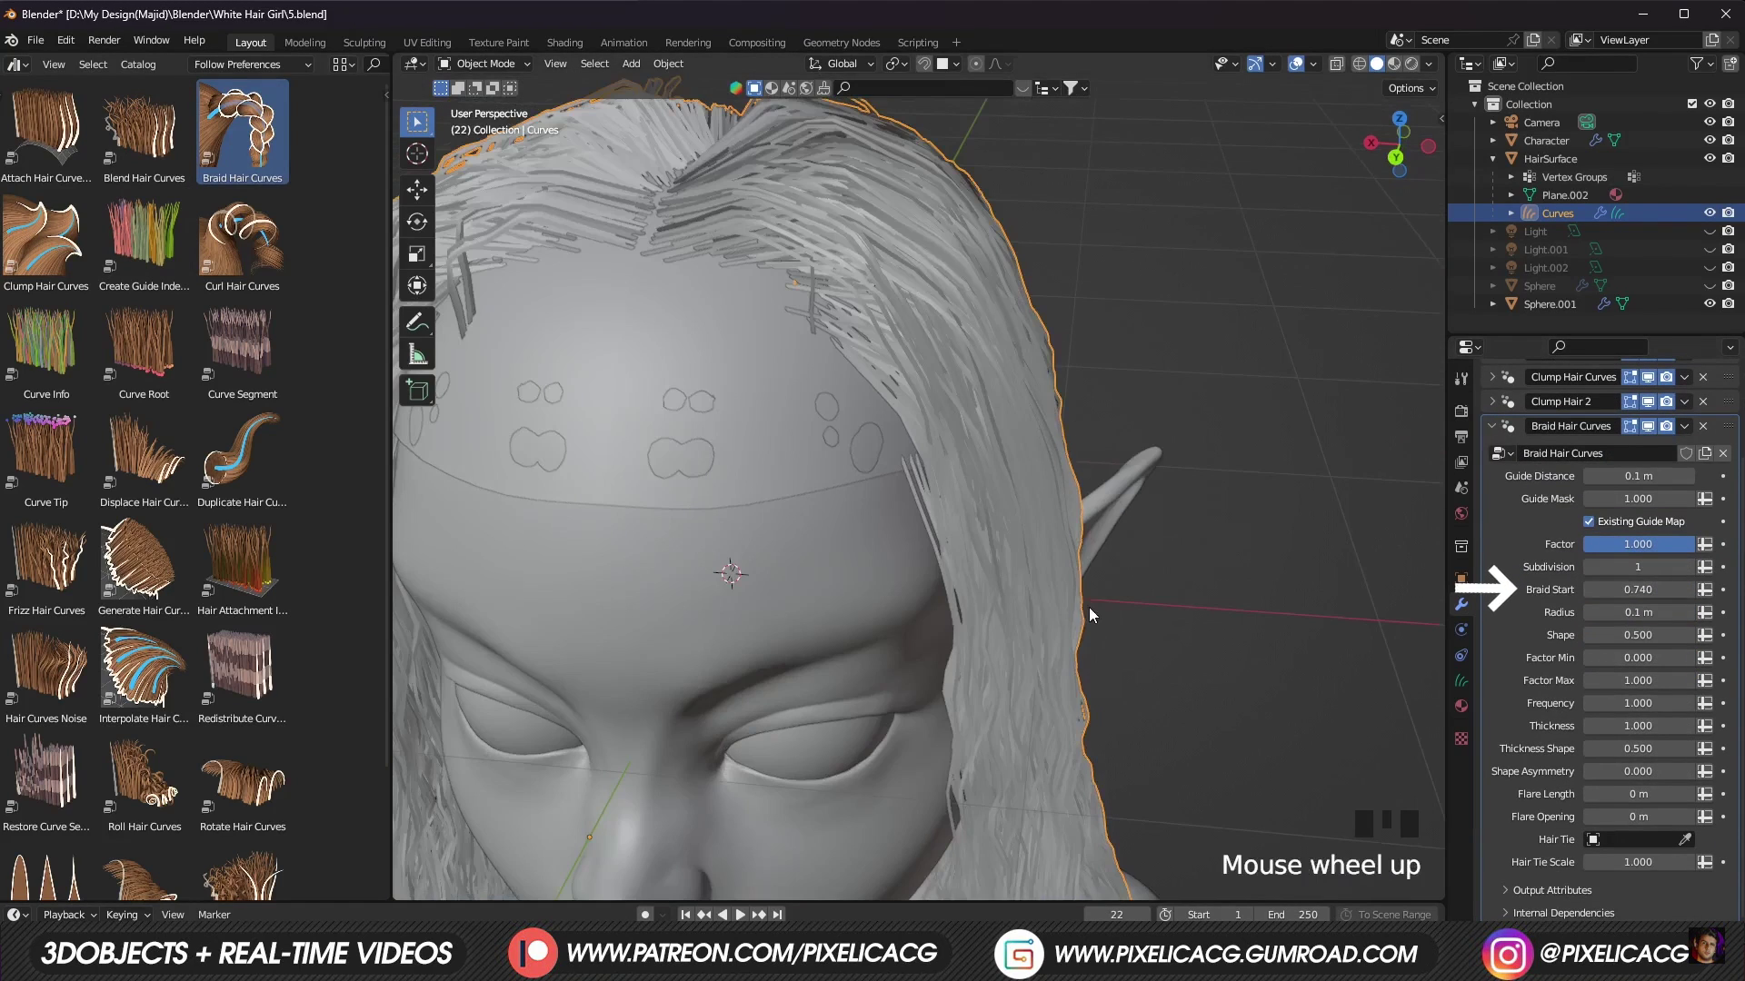
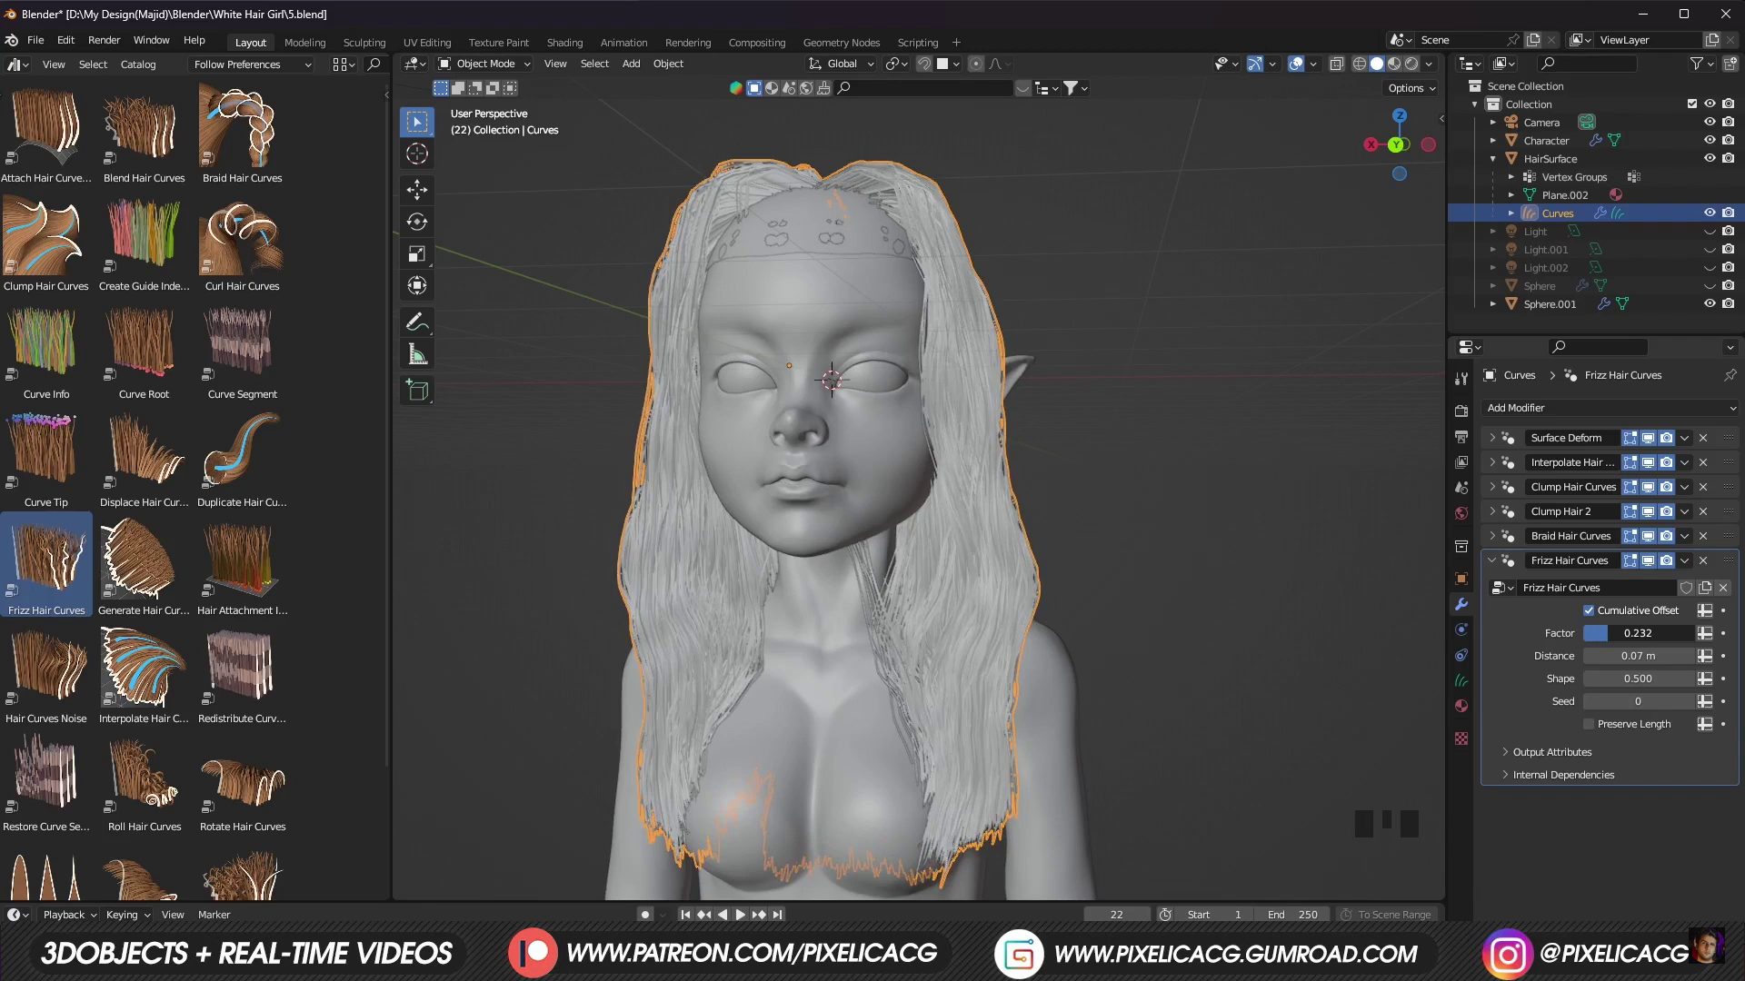
Step: Drag the Set Hair Curve Profile asset onto the hair curves to add it to the stack
{"action": "left_click_drag", "start_coordinate": [737, 553], "coordinate": [419, 332]}
{"action": "key", "text": "ctrl+s"}
{"action": "scroll", "scroll_direction": "up", "scroll_amount": 3}
{"action": "scroll", "scroll_direction": "down", "scroll_amount": 3}
{"action": "left_click_drag", "start_coordinate": [70, 748], "coordinate": [1027, 561]}
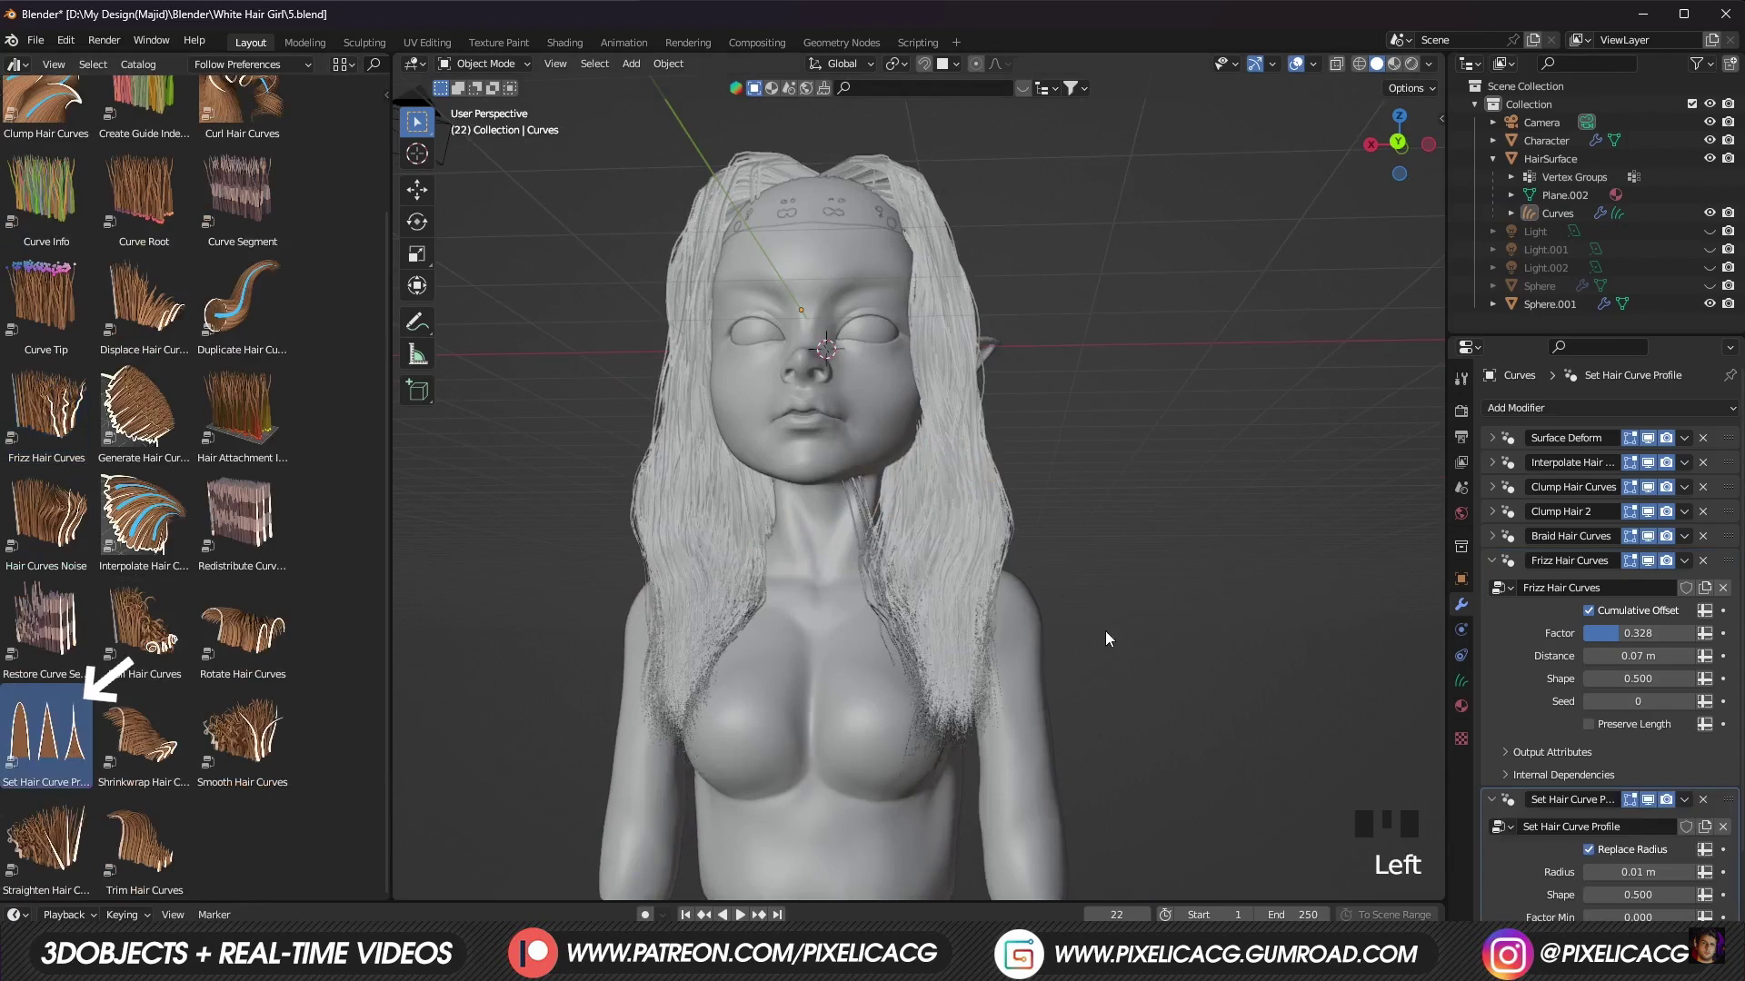
{"action": "middle_click", "coordinate": [1509, 564]}
{"action": "left_click_drag", "start_coordinate": [1420, 469], "coordinate": [1495, 704]}
Step: Enable Replace Radius on the profile modifier and reduce the strand radius to 0.005 m
{"action": "scroll", "scroll_direction": "up", "scroll_amount": 3}
{"action": "scroll", "scroll_direction": "up", "scroll_amount": 3}
{"action": "left_click_drag", "start_coordinate": [818, 330], "coordinate": [777, 387]}
{"action": "scroll", "scroll_direction": "down", "scroll_amount": 3}
{"action": "middle_click", "coordinate": [753, 378]}
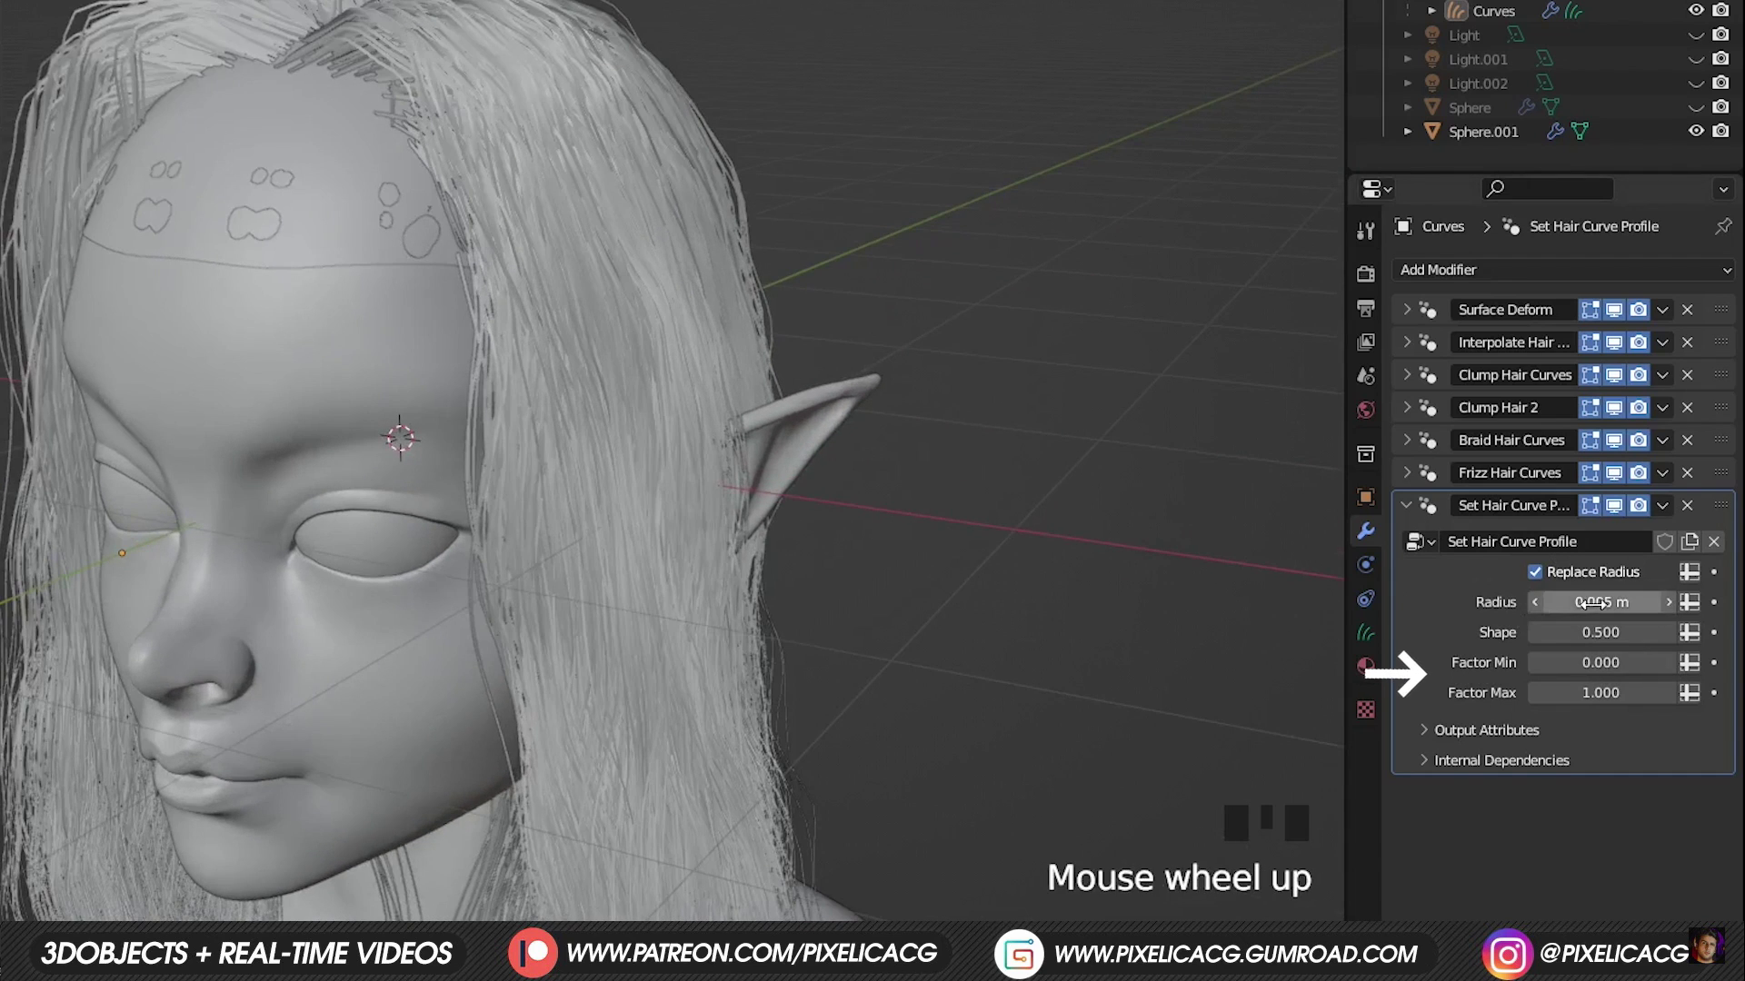
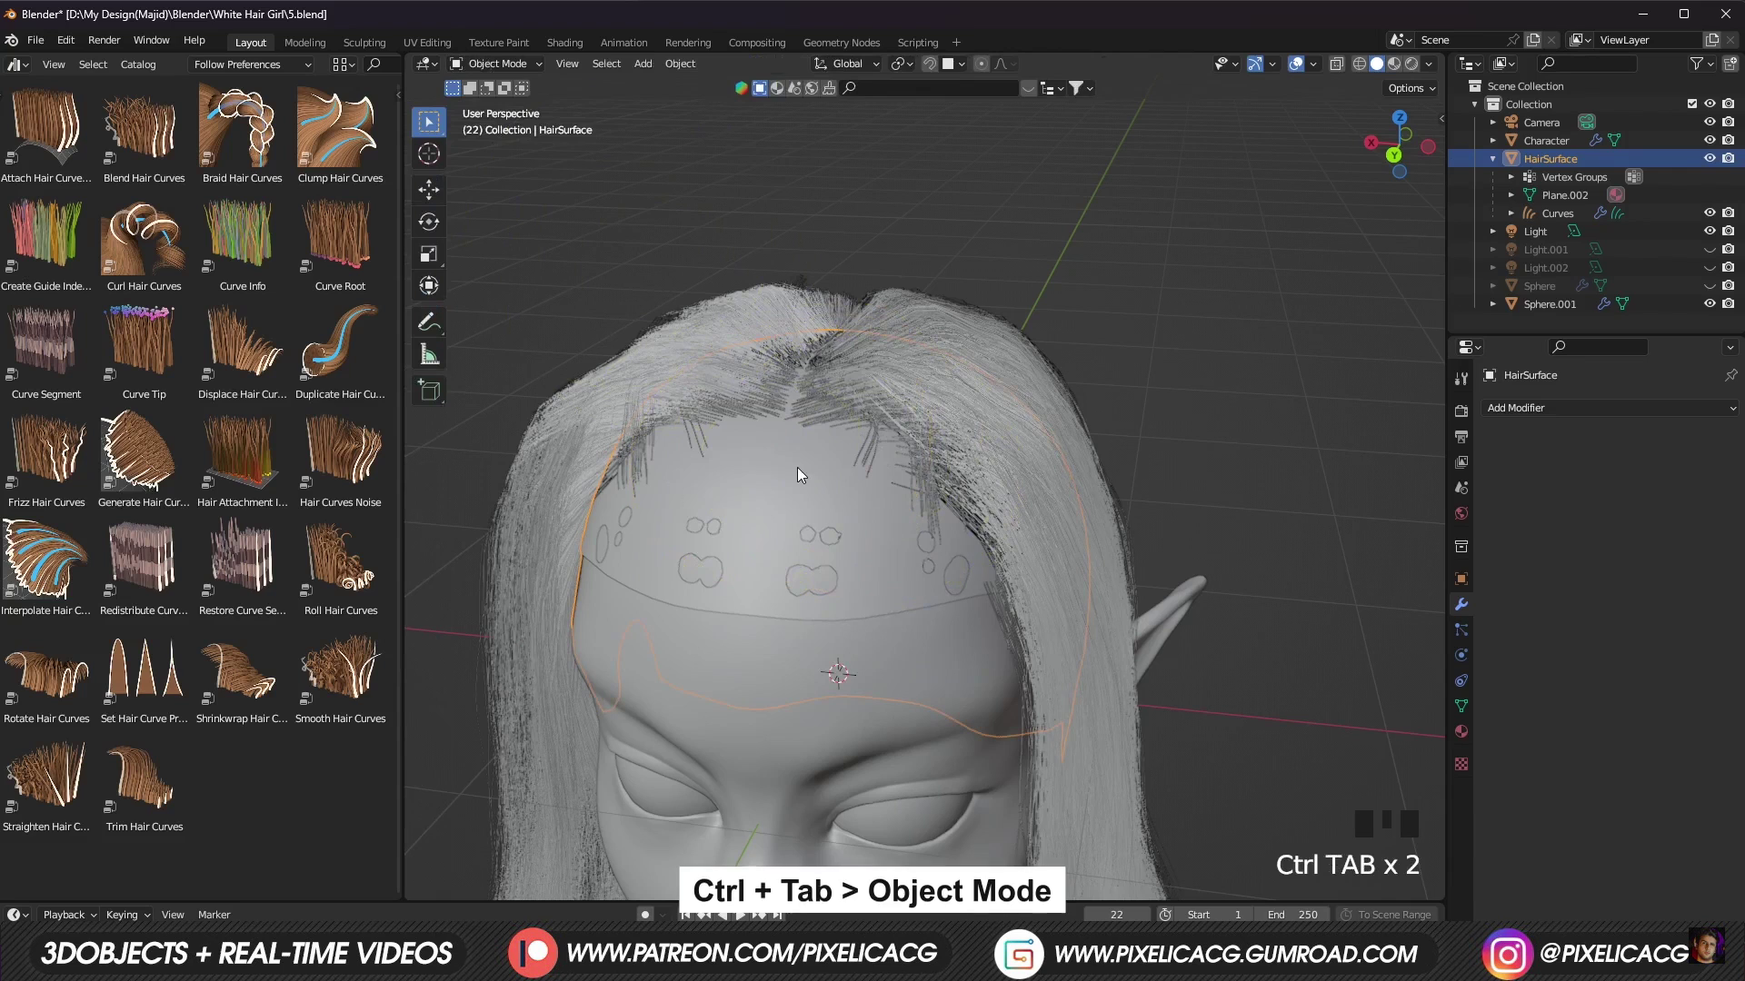
Step: Add an empty hair curves object on the scalp and enter Sculpt Mode on it
{"action": "key", "text": "shift+a"}
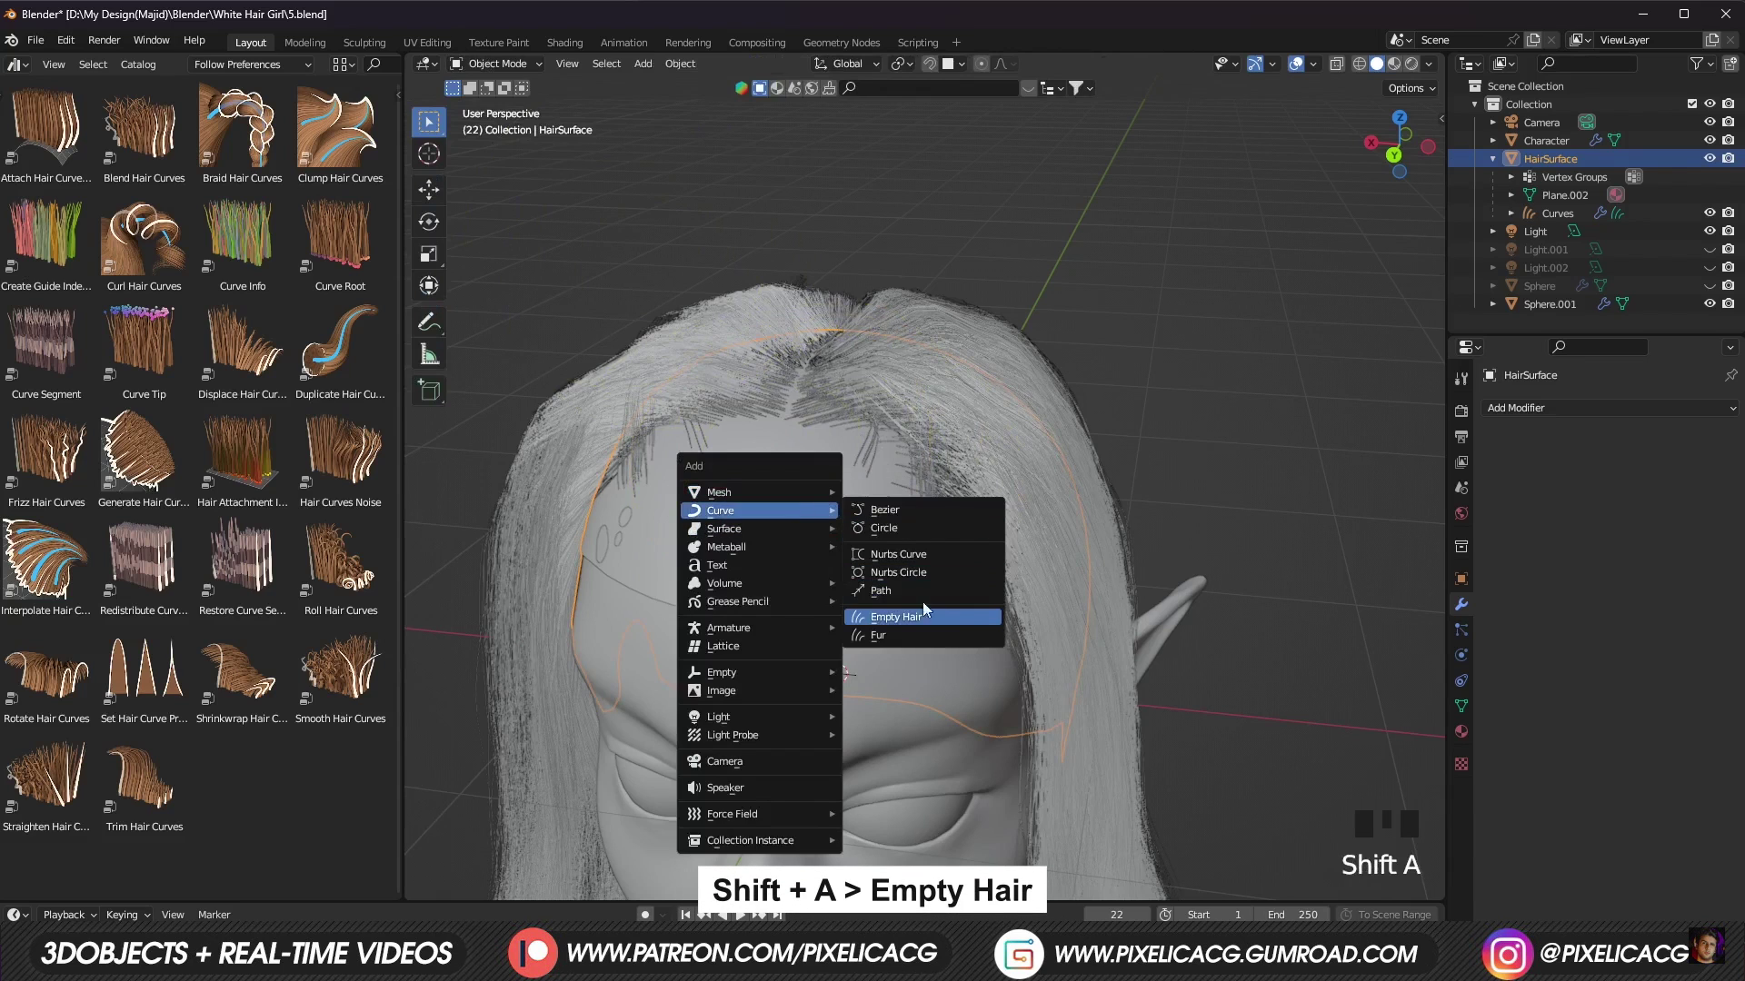
{"action": "key", "text": "ctrl+Tab"}
{"action": "left_click", "coordinate": [420, 164]}
{"action": "key", "text": "f"}
Step: Plant new guide strands on the front of the scalp with the Add brush
{"action": "scroll", "scroll_direction": "up", "scroll_amount": 3}
{"action": "left_click_drag", "start_coordinate": [881, 442], "coordinate": [807, 484]}
{"action": "left_click_drag", "start_coordinate": [807, 484], "coordinate": [841, 539]}
{"action": "key", "text": "ctrl+z"}
{"action": "left_click_drag", "start_coordinate": [837, 546], "coordinate": [999, 582]}
{"action": "left_click_drag", "start_coordinate": [999, 583], "coordinate": [434, 333]}
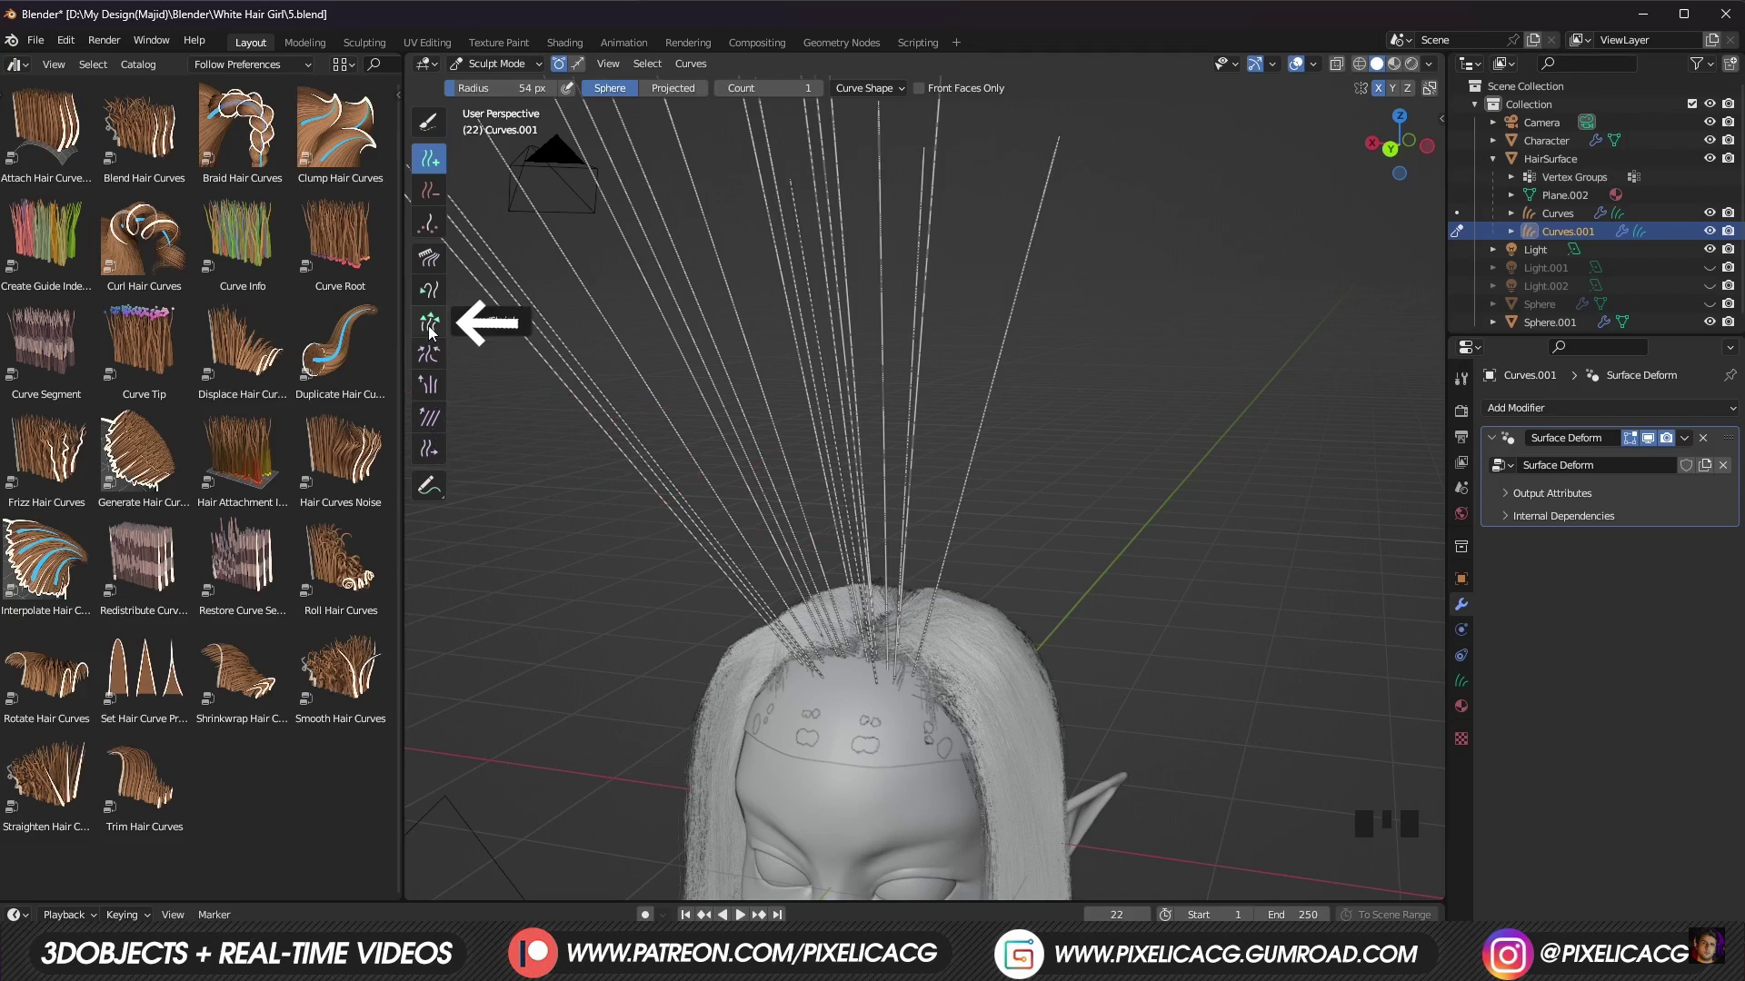
Step: Switch to the Comb brush, set it up in the sidebar, and comb the front strands down over the forehead
{"action": "left_click", "coordinate": [434, 334]}
{"action": "scroll", "scroll_direction": "down", "scroll_amount": 3}
{"action": "key", "text": "n"}
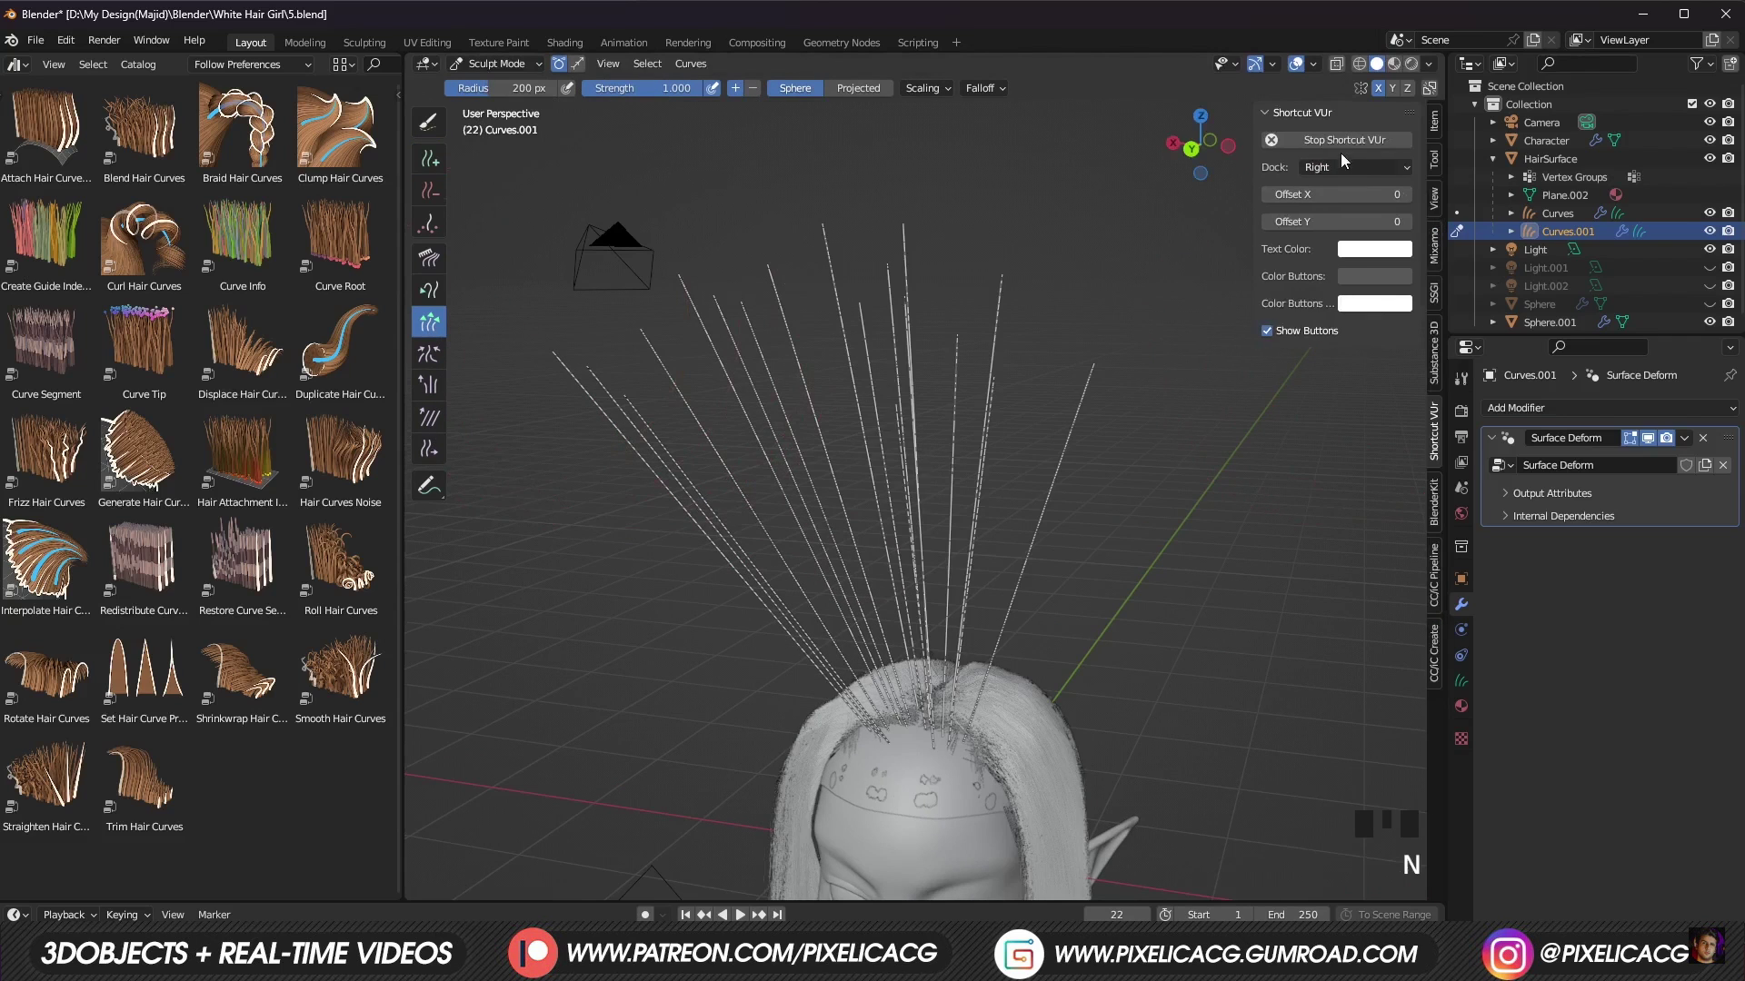
{"action": "left_click", "coordinate": [1439, 176]}
{"action": "left_click", "coordinate": [1382, 422]}
{"action": "left_click_drag", "start_coordinate": [676, 398], "coordinate": [876, 479]}
{"action": "key", "text": "f"}
{"action": "left_click_drag", "start_coordinate": [978, 488], "coordinate": [891, 437]}
{"action": "left_click_drag", "start_coordinate": [891, 437], "coordinate": [1012, 848]}
{"action": "middle_click", "coordinate": [1012, 848]}
{"action": "left_click_drag", "start_coordinate": [927, 823], "coordinate": [1005, 726]}
{"action": "middle_click", "coordinate": [1005, 726]}
{"action": "left_click", "coordinate": [959, 684]}
{"action": "middle_click", "coordinate": [1025, 715]}
{"action": "key", "text": "ctrl+z"}
Step: Comb the strands down both sides of the head, shaping a middle part
{"action": "left_click_drag", "start_coordinate": [999, 679], "coordinate": [1135, 690]}
{"action": "middle_click", "coordinate": [1135, 689]}
{"action": "left_click", "coordinate": [1183, 595]}
{"action": "middle_click", "coordinate": [1041, 755]}
{"action": "scroll", "scroll_direction": "up", "scroll_amount": 3}
{"action": "left_click_drag", "start_coordinate": [970, 717], "coordinate": [1036, 694]}
{"action": "middle_click", "coordinate": [1036, 694]}
{"action": "key", "text": "f"}
{"action": "left_click_drag", "start_coordinate": [914, 897], "coordinate": [867, 684]}
{"action": "middle_click", "coordinate": [867, 684]}
{"action": "left_click_drag", "start_coordinate": [867, 709], "coordinate": [964, 694]}
{"action": "middle_click", "coordinate": [964, 693]}
{"action": "left_click_drag", "start_coordinate": [1157, 564], "coordinate": [1105, 637]}
{"action": "middle_click", "coordinate": [1105, 637]}
{"action": "left_click_drag", "start_coordinate": [1112, 684], "coordinate": [934, 711]}
{"action": "left_click_drag", "start_coordinate": [934, 711], "coordinate": [865, 640]}
{"action": "left_click_drag", "start_coordinate": [865, 641], "coordinate": [916, 582]}
{"action": "left_click_drag", "start_coordinate": [916, 582], "coordinate": [860, 524]}
{"action": "left_click", "coordinate": [860, 525]}
{"action": "middle_click", "coordinate": [833, 490]}
{"action": "left_click", "coordinate": [813, 602]}
Step: Finish combing the hairline strands into place and return to Object Mode
{"action": "left_click_drag", "start_coordinate": [879, 497], "coordinate": [742, 758]}
{"action": "left_click", "coordinate": [741, 759]}
{"action": "middle_click", "coordinate": [994, 886]}
{"action": "left_click_drag", "start_coordinate": [815, 655], "coordinate": [663, 714]}
{"action": "middle_click", "coordinate": [663, 713]}
{"action": "left_click", "coordinate": [782, 806]}
{"action": "middle_click", "coordinate": [679, 734]}
{"action": "key", "text": "f"}
{"action": "left_click_drag", "start_coordinate": [621, 534], "coordinate": [677, 504]}
{"action": "left_click", "coordinate": [677, 504]}
{"action": "key", "text": "ctrl+z"}
{"action": "left_click_drag", "start_coordinate": [716, 491], "coordinate": [765, 646]}
{"action": "middle_click", "coordinate": [765, 646]}
{"action": "key", "text": "f"}
{"action": "left_click_drag", "start_coordinate": [792, 592], "coordinate": [1000, 557]}
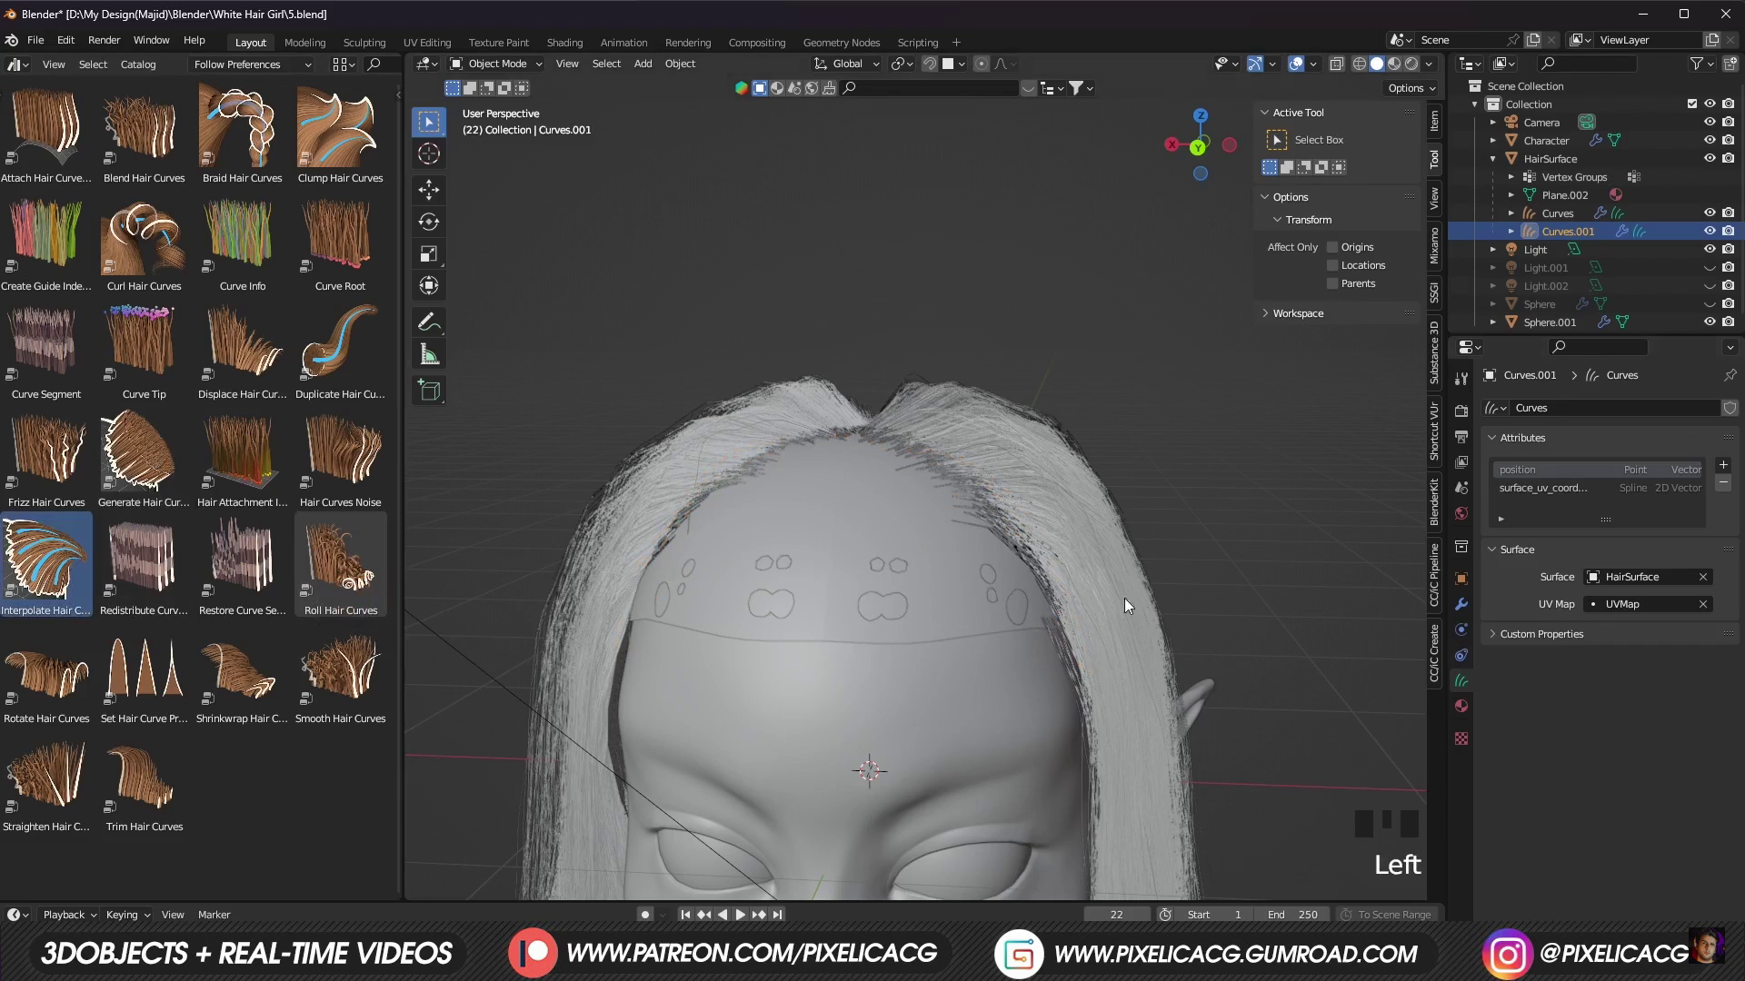
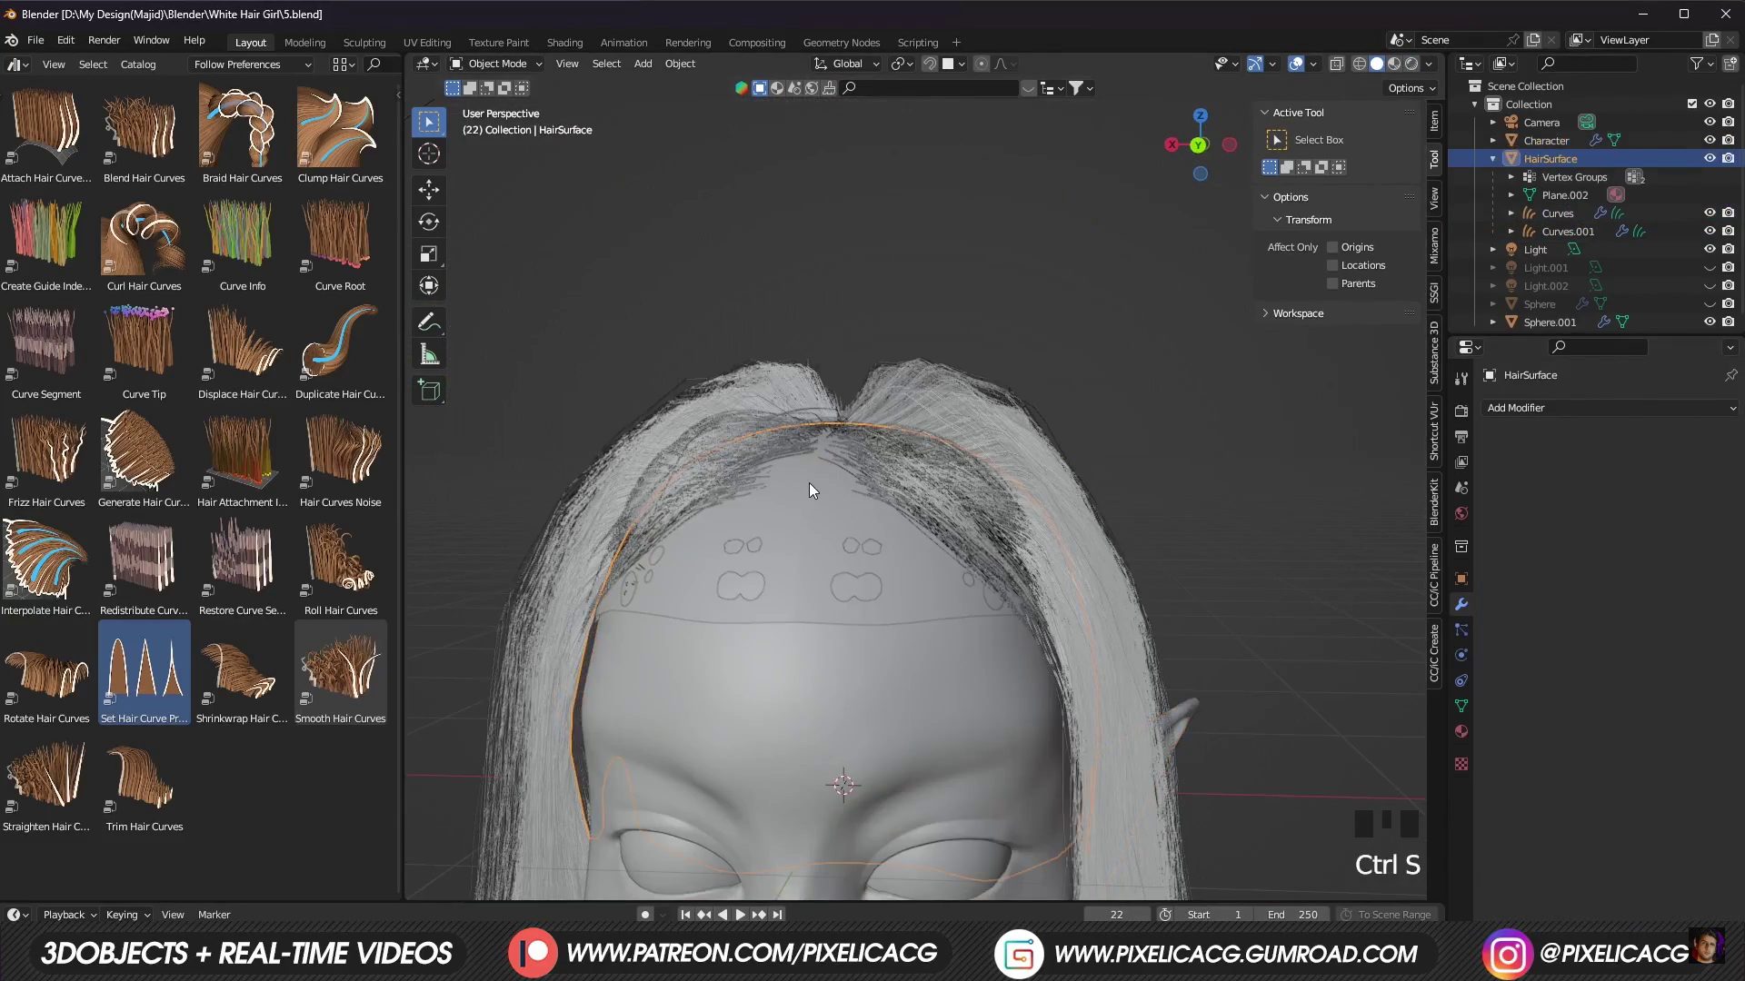
Step: Bring up the Shift+A add menu to create an empty hair curves object on HairSurface
{"action": "key", "text": "shift+a"}
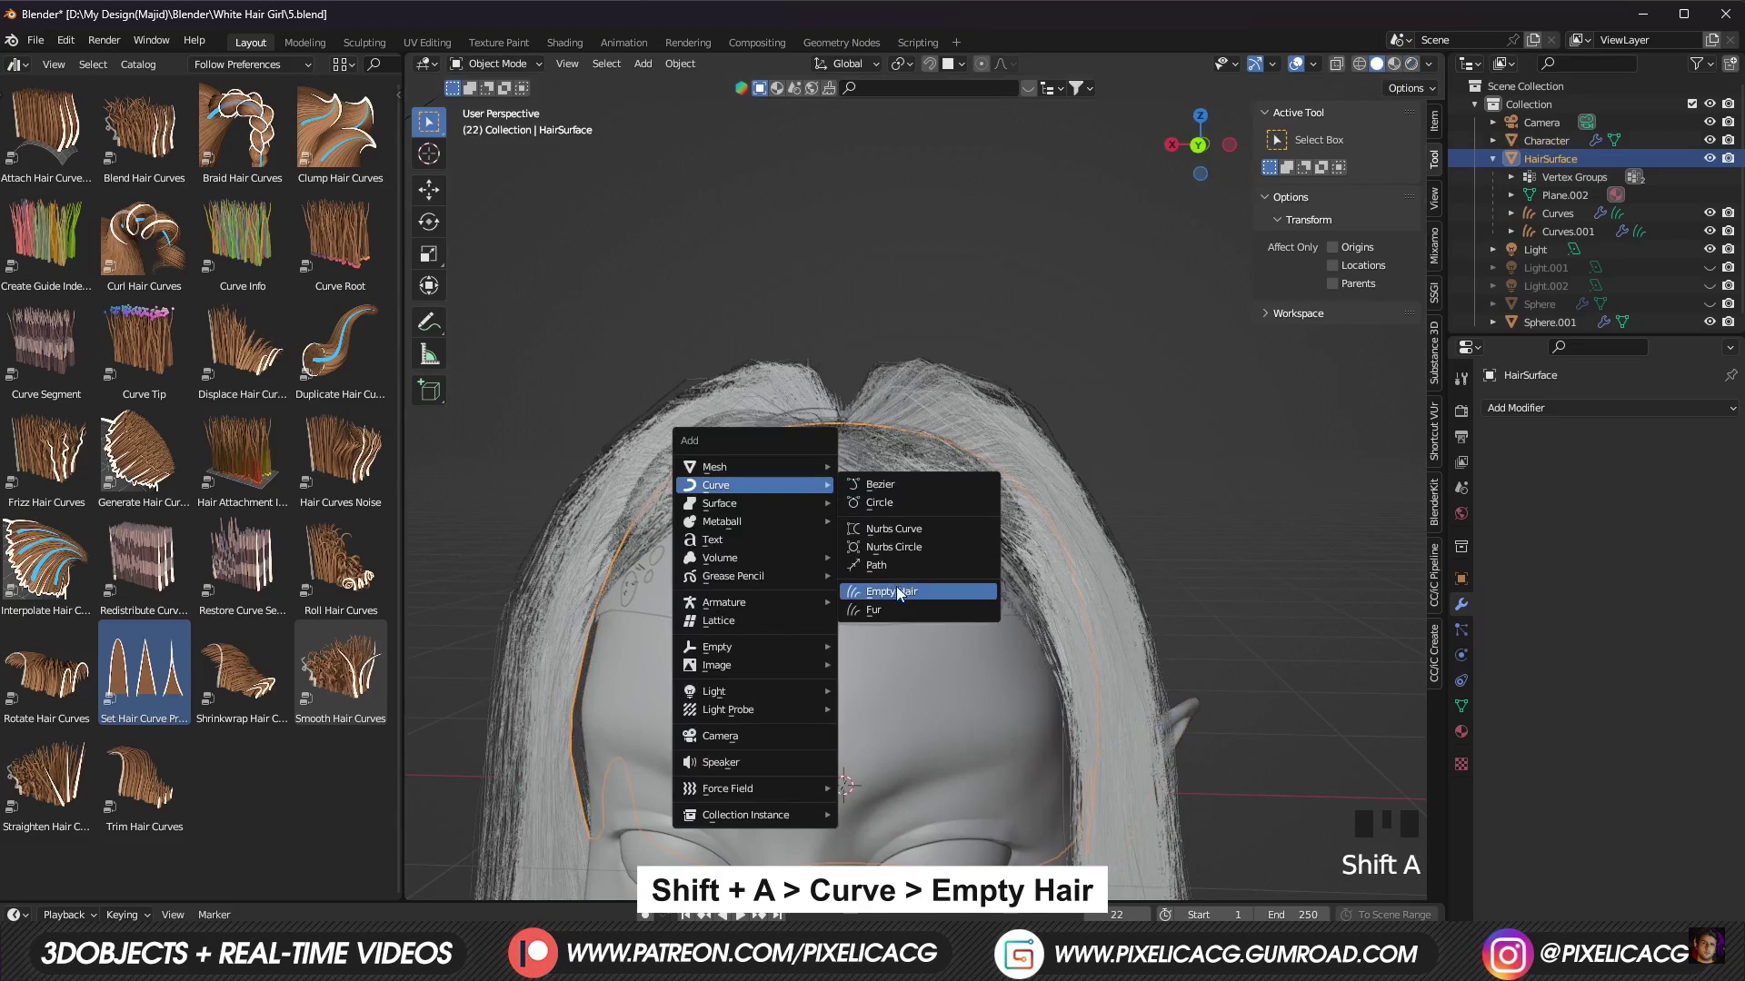
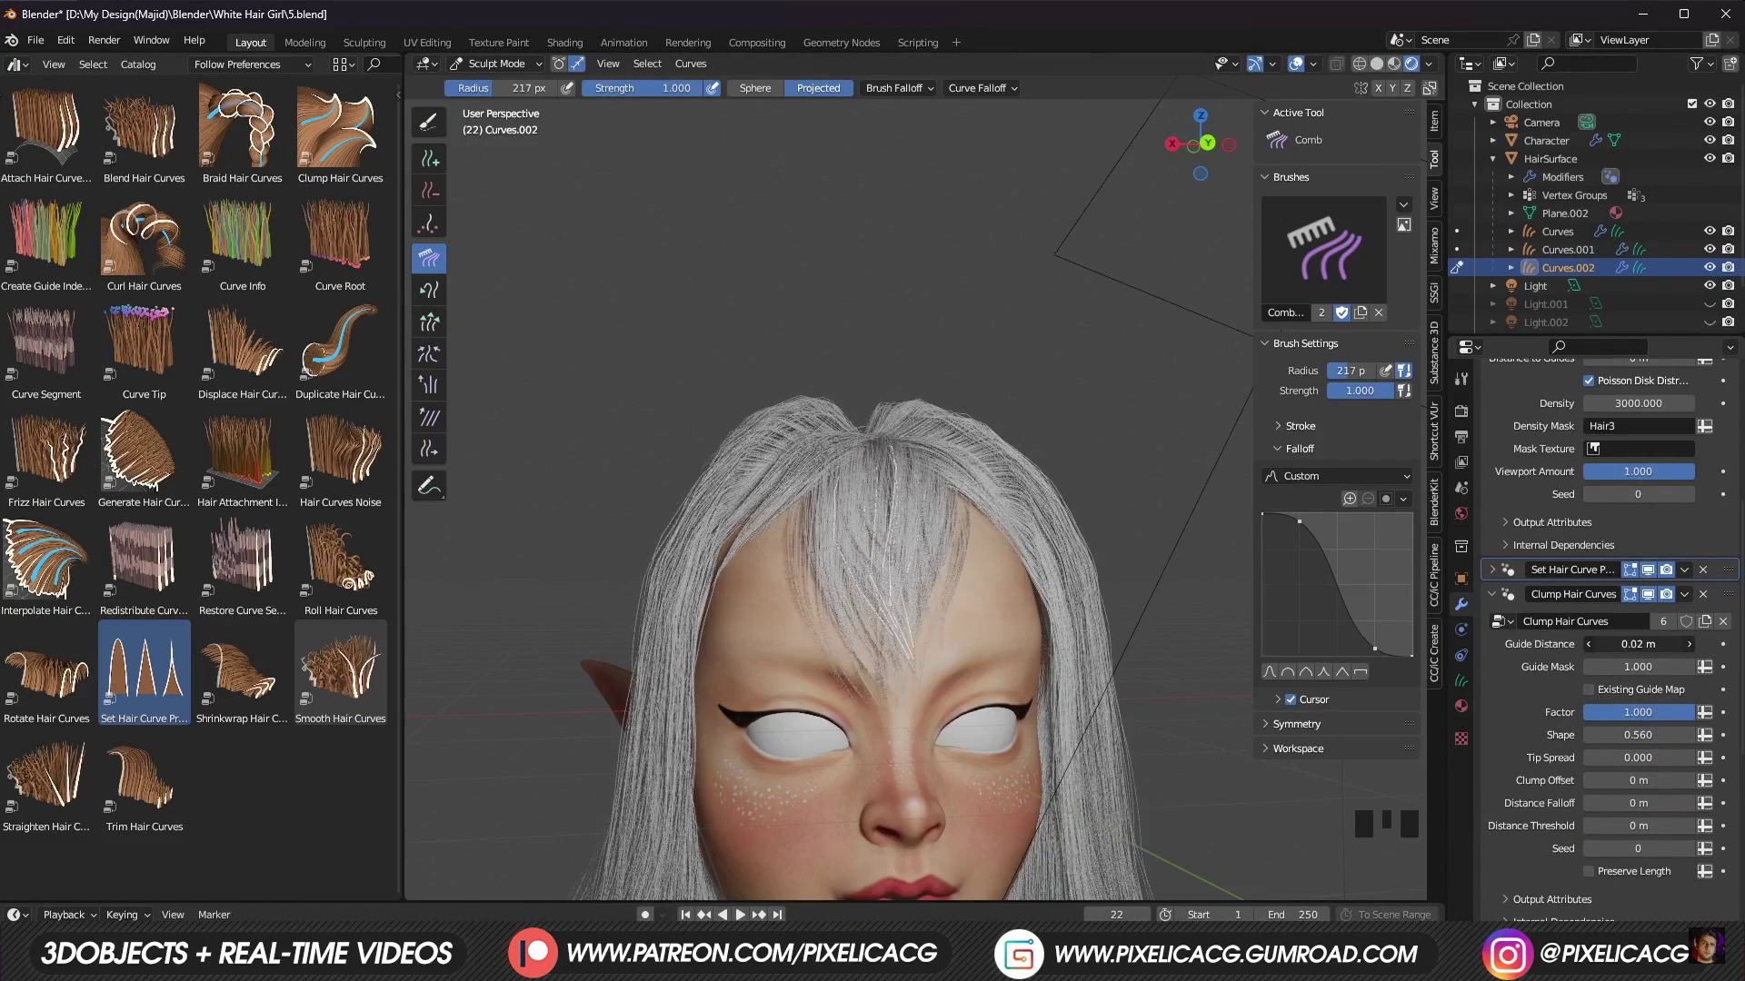
Step: Comb the hair strands across the top of the head with the Comb brush
{"action": "left_click", "coordinate": [805, 723]}
{"action": "left_click_drag", "start_coordinate": [794, 720], "coordinate": [706, 667]}
{"action": "left_click_drag", "start_coordinate": [705, 667], "coordinate": [999, 700]}
{"action": "scroll", "scroll_direction": "down", "scroll_amount": 3}
Step: Adjust options in the right-hand panel, then comb more strands over the crown
{"action": "left_click", "coordinate": [1447, 422]}
{"action": "left_click", "coordinate": [1465, 423]}
{"action": "left_click", "coordinate": [1623, 407]}
{"action": "left_click", "coordinate": [1626, 427]}
{"action": "left_click_drag", "start_coordinate": [1631, 421], "coordinate": [1023, 682]}
{"action": "scroll", "scroll_direction": "up", "scroll_amount": 3}
{"action": "left_click_drag", "start_coordinate": [1017, 661], "coordinate": [1172, 722]}
{"action": "scroll", "scroll_direction": "down", "scroll_amount": 3}
{"action": "left_click_drag", "start_coordinate": [1005, 718], "coordinate": [1063, 524]}
{"action": "scroll", "scroll_direction": "down", "scroll_amount": 3}
Step: Switch to another hair curves object and comb its strands toward the face
{"action": "key", "text": "ctrl+Tab"}
{"action": "key", "text": "g"}
{"action": "key", "text": "f"}
{"action": "left_click_drag", "start_coordinate": [1003, 484], "coordinate": [1031, 562]}
{"action": "left_click_drag", "start_coordinate": [1031, 562], "coordinate": [948, 583]}
{"action": "left_click_drag", "start_coordinate": [947, 583], "coordinate": [866, 547]}
{"action": "key", "text": "ctrl+Tab"}
Step: Stroke the side strands so they lie neatly down around the face
{"action": "left_click_drag", "start_coordinate": [1247, 581], "coordinate": [1255, 595]}
{"action": "scroll", "scroll_direction": "down", "scroll_amount": 3}
{"action": "left_click_drag", "start_coordinate": [1238, 570], "coordinate": [1201, 605]}
{"action": "scroll", "scroll_direction": "down", "scroll_amount": 3}
{"action": "left_click_drag", "start_coordinate": [1050, 518], "coordinate": [1150, 531]}
{"action": "scroll", "scroll_direction": "up", "scroll_amount": 3}
{"action": "middle_click", "coordinate": [1160, 535]}
{"action": "scroll", "scroll_direction": "down", "scroll_amount": 3}
{"action": "left_click", "coordinate": [1136, 519]}
{"action": "scroll", "scroll_direction": "down", "scroll_amount": 3}
{"action": "left_click", "coordinate": [1010, 733]}
{"action": "middle_click", "coordinate": [1019, 725]}
{"action": "left_click_drag", "start_coordinate": [999, 660], "coordinate": [849, 646]}
{"action": "key", "text": "f"}
{"action": "left_click_drag", "start_coordinate": [842, 655], "coordinate": [907, 506]}
Step: Swap back to the original Curves object and comb its strands around the face
{"action": "key", "text": "ctrl+Tab"}
{"action": "left_click", "coordinate": [1088, 526]}
{"action": "scroll", "scroll_direction": "down", "scroll_amount": 3}
{"action": "left_click_drag", "start_coordinate": [1083, 562], "coordinate": [986, 561]}
{"action": "scroll", "scroll_direction": "up", "scroll_amount": 3}
{"action": "left_click", "coordinate": [932, 528]}
{"action": "key", "text": "ctrl+Tab"}
{"action": "left_click_drag", "start_coordinate": [955, 524], "coordinate": [1011, 526]}
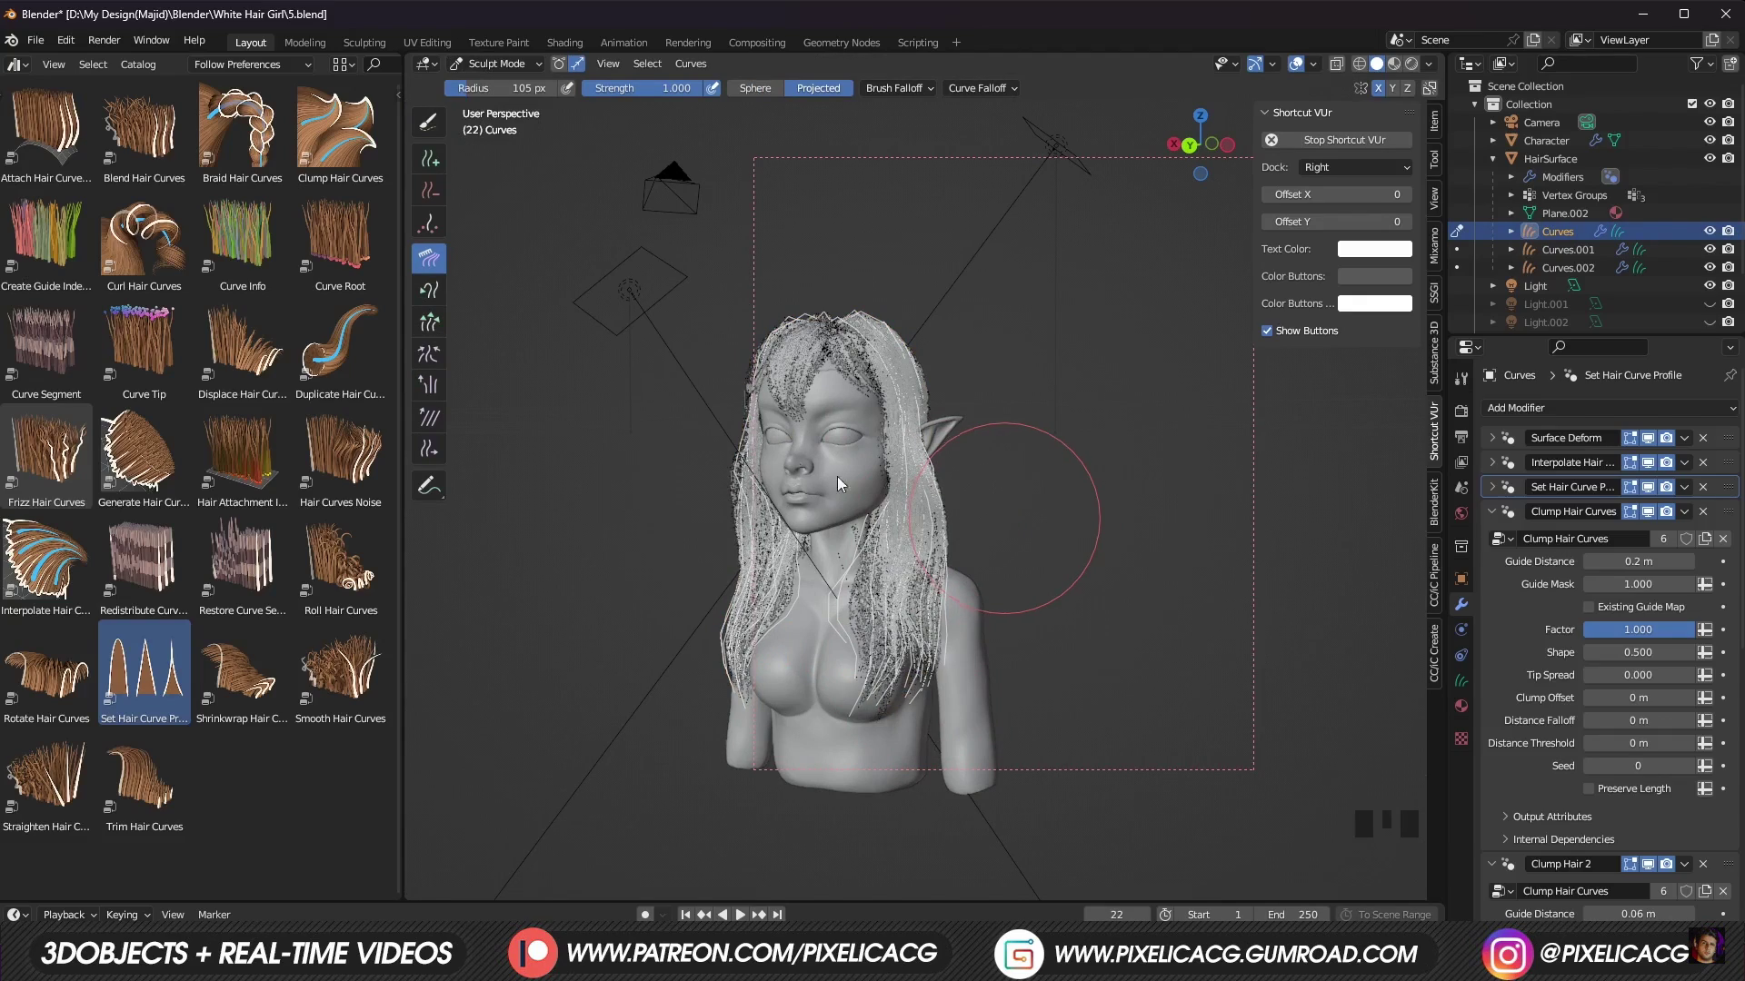
Step: Leave Sculpt Mode and orbit to look down on the head
{"action": "key", "text": "ctrl+Tab"}
{"action": "left_click_drag", "start_coordinate": [950, 435], "coordinate": [942, 615]}
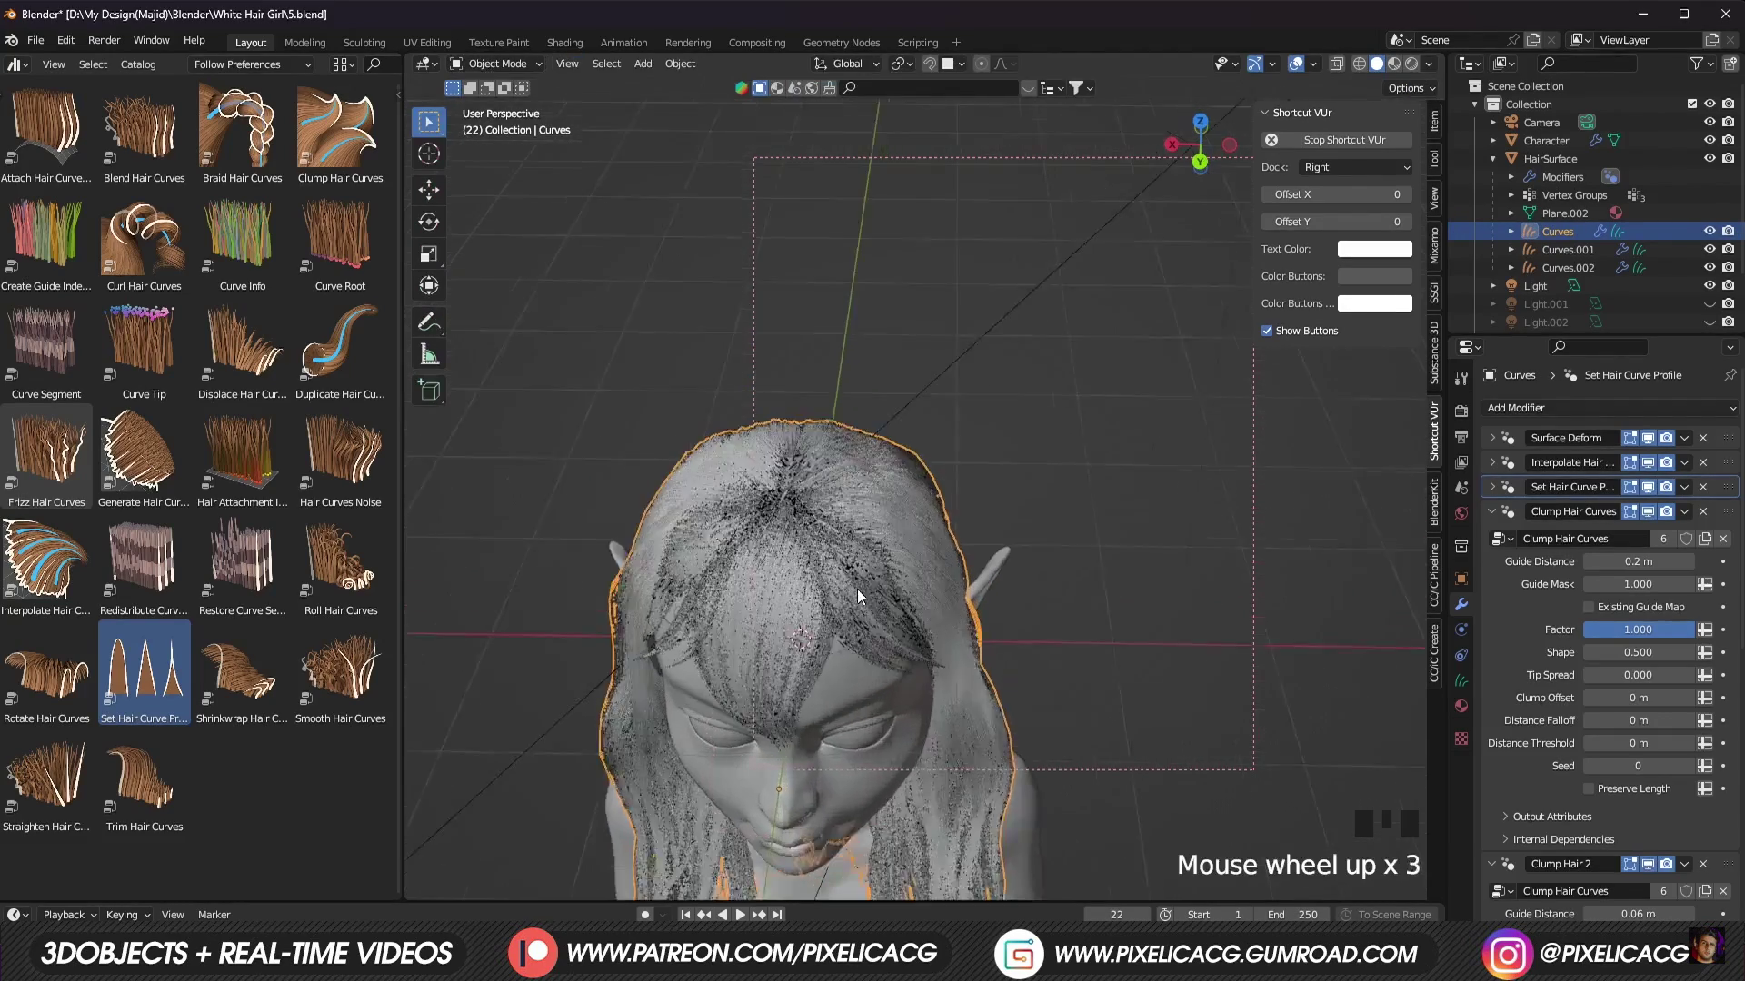
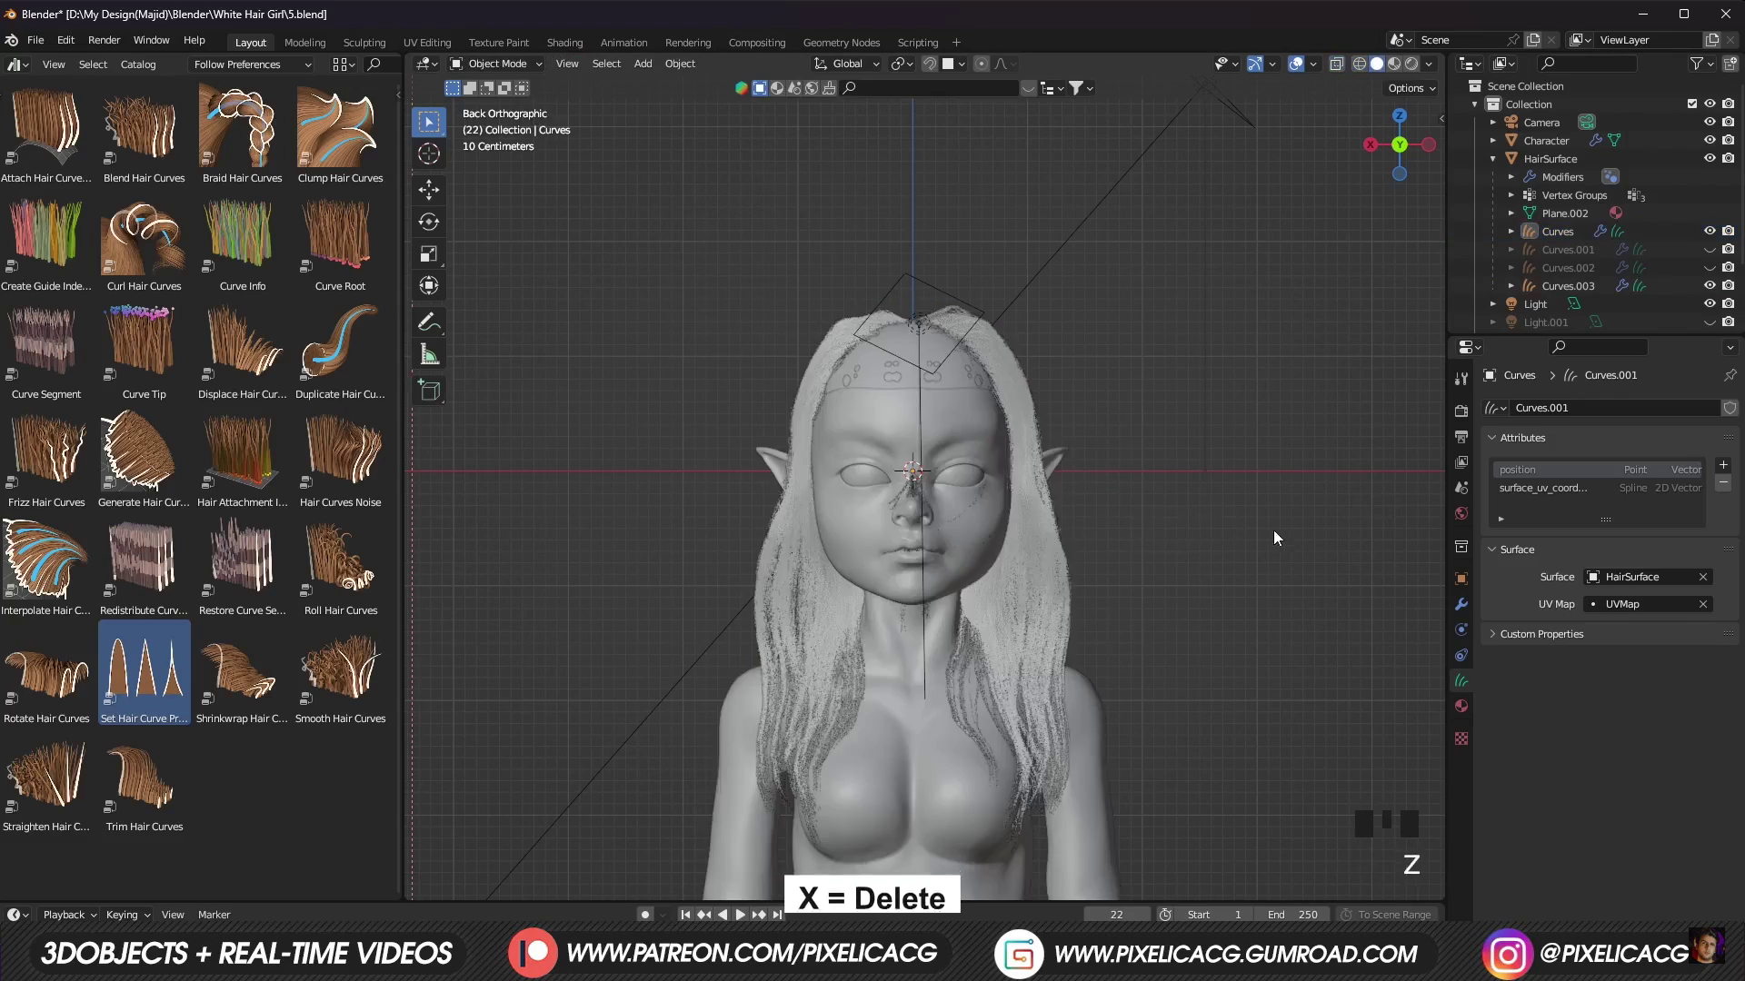
{"action": "left_click_drag", "start_coordinate": [1220, 521], "coordinate": [967, 545]}
{"action": "scroll", "scroll_direction": "up", "scroll_amount": 3}
{"action": "left_click_drag", "start_coordinate": [931, 680], "coordinate": [938, 694]}
{"action": "scroll", "scroll_direction": "up", "scroll_amount": 3}
{"action": "middle_click", "coordinate": [894, 725]}
Step: Duplicate the first Curves object and rename the pair Hair1 Left and Hair1 Right
{"action": "left_click", "coordinate": [894, 424]}
{"action": "left_click", "coordinate": [709, 395]}
{"action": "left_click", "coordinate": [935, 398]}
{"action": "double_click", "coordinate": [1574, 245]}
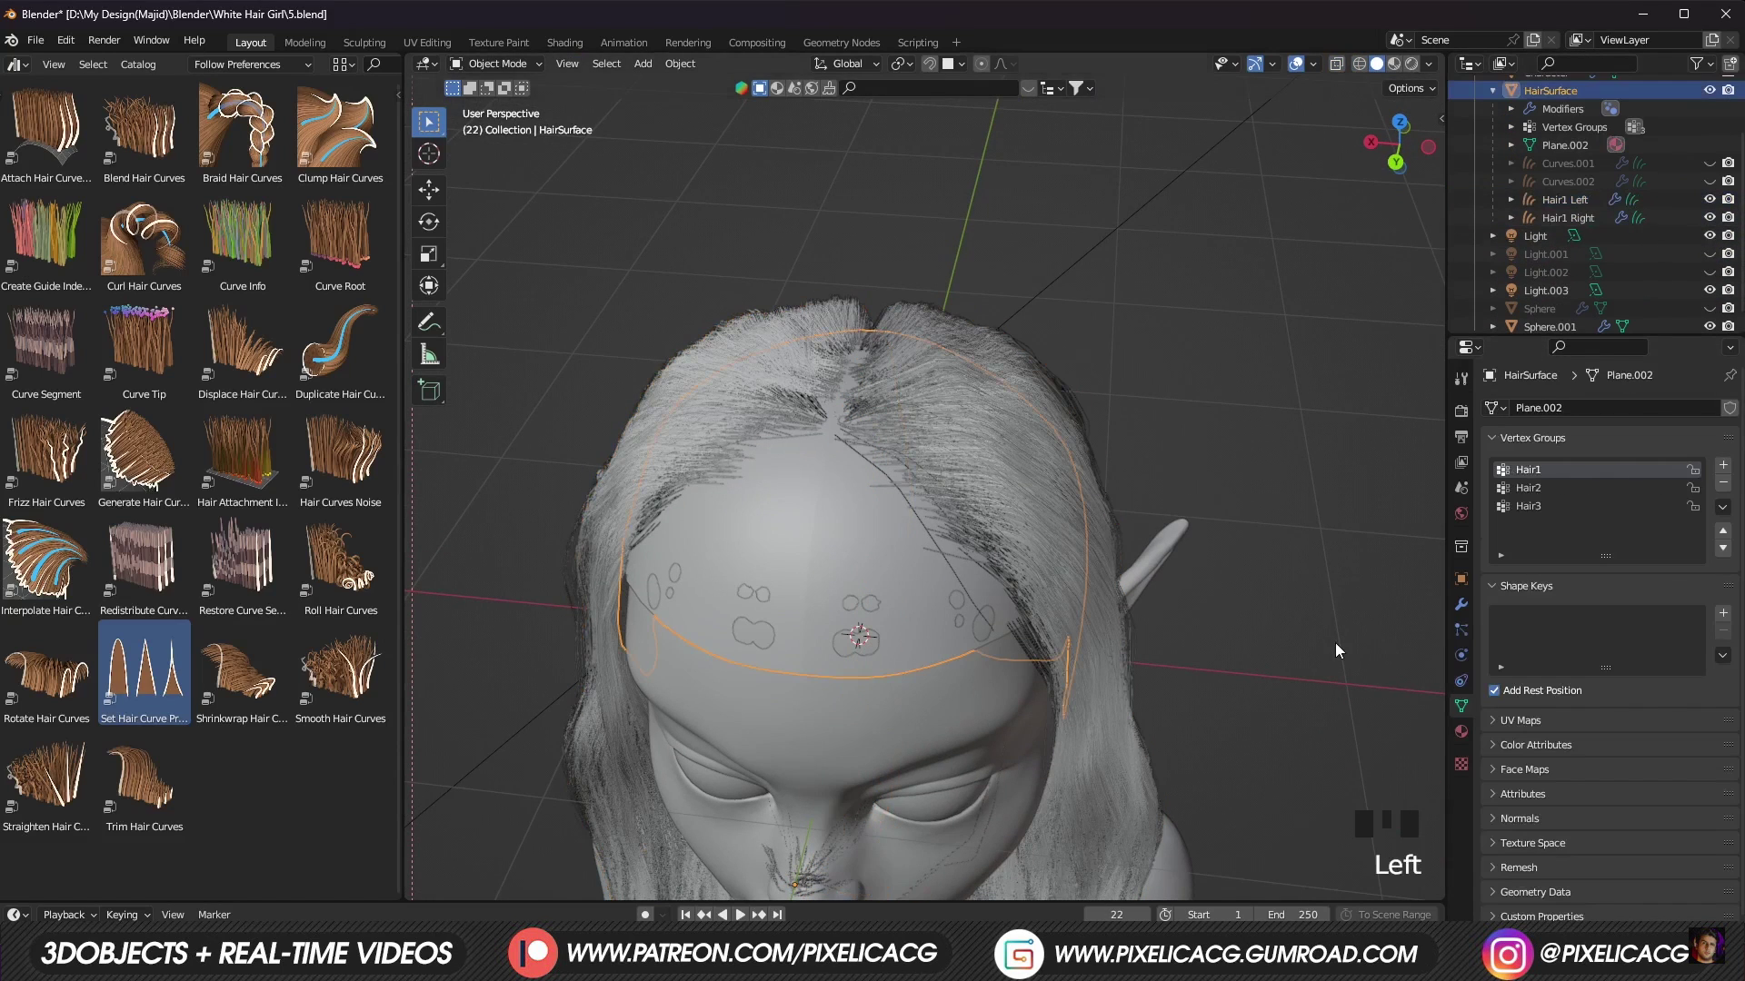
Step: Select the inverted scalp half and assign it to the Hair1 Right vertex group
{"action": "key", "text": "ctrl+Tab"}
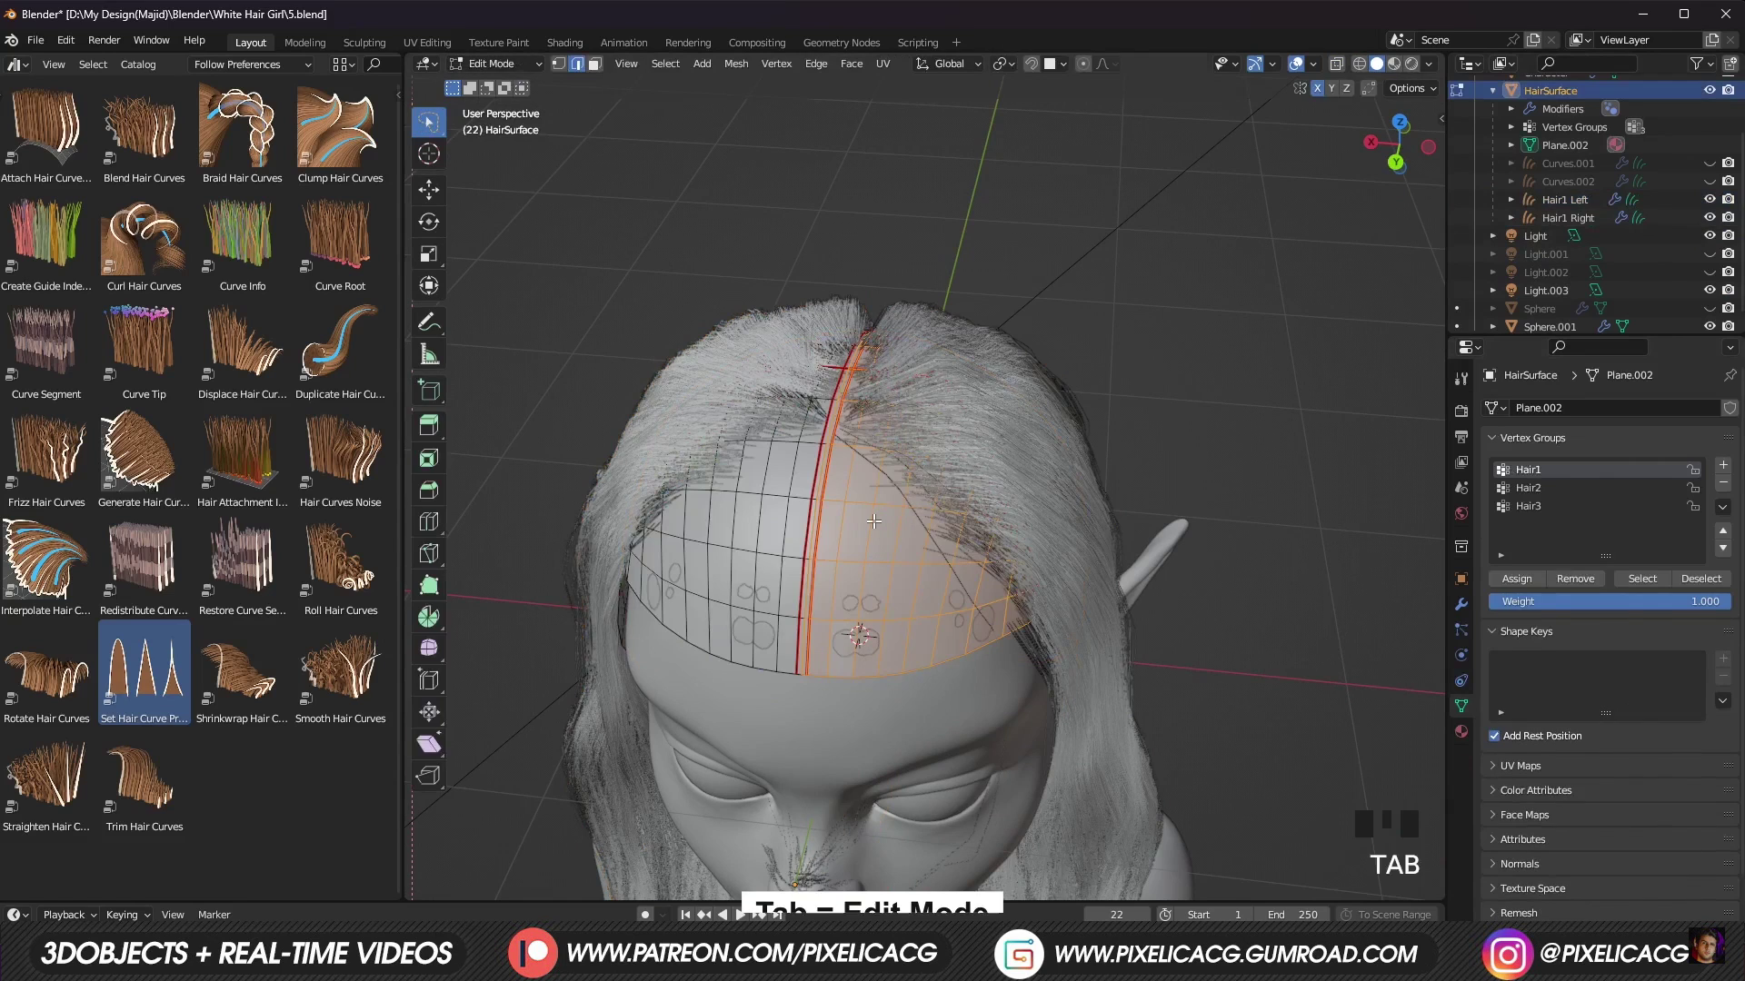
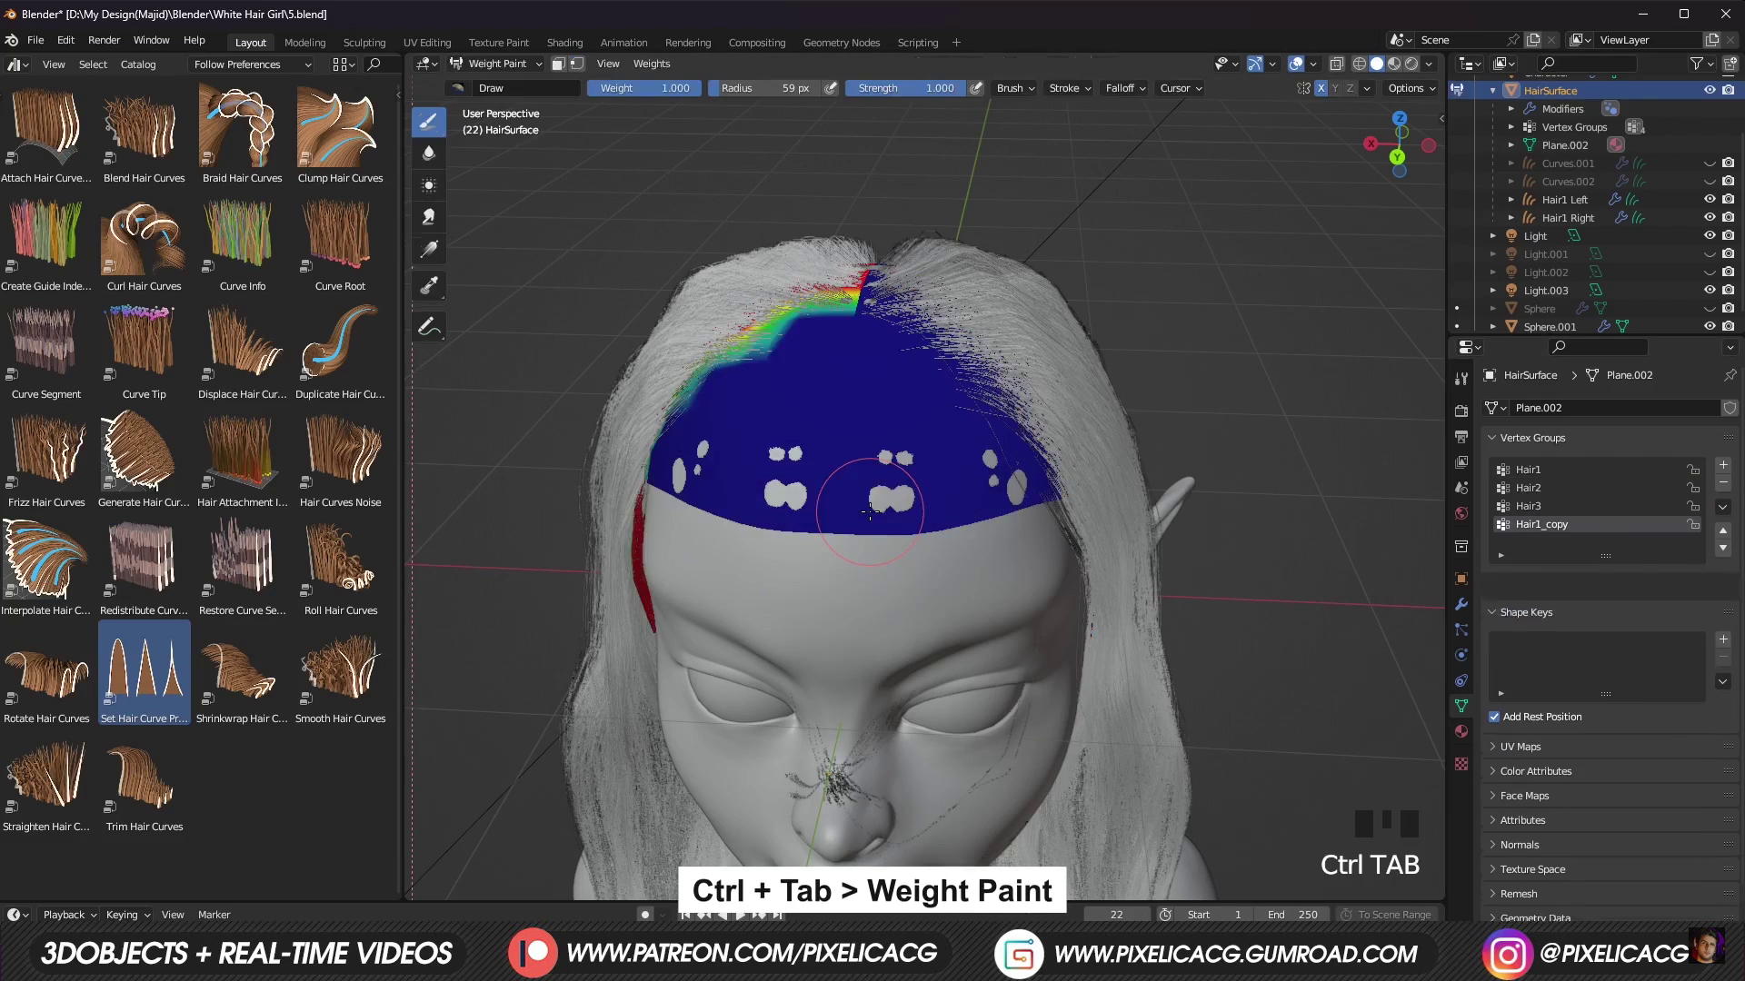
{"action": "key", "text": "Tab"}
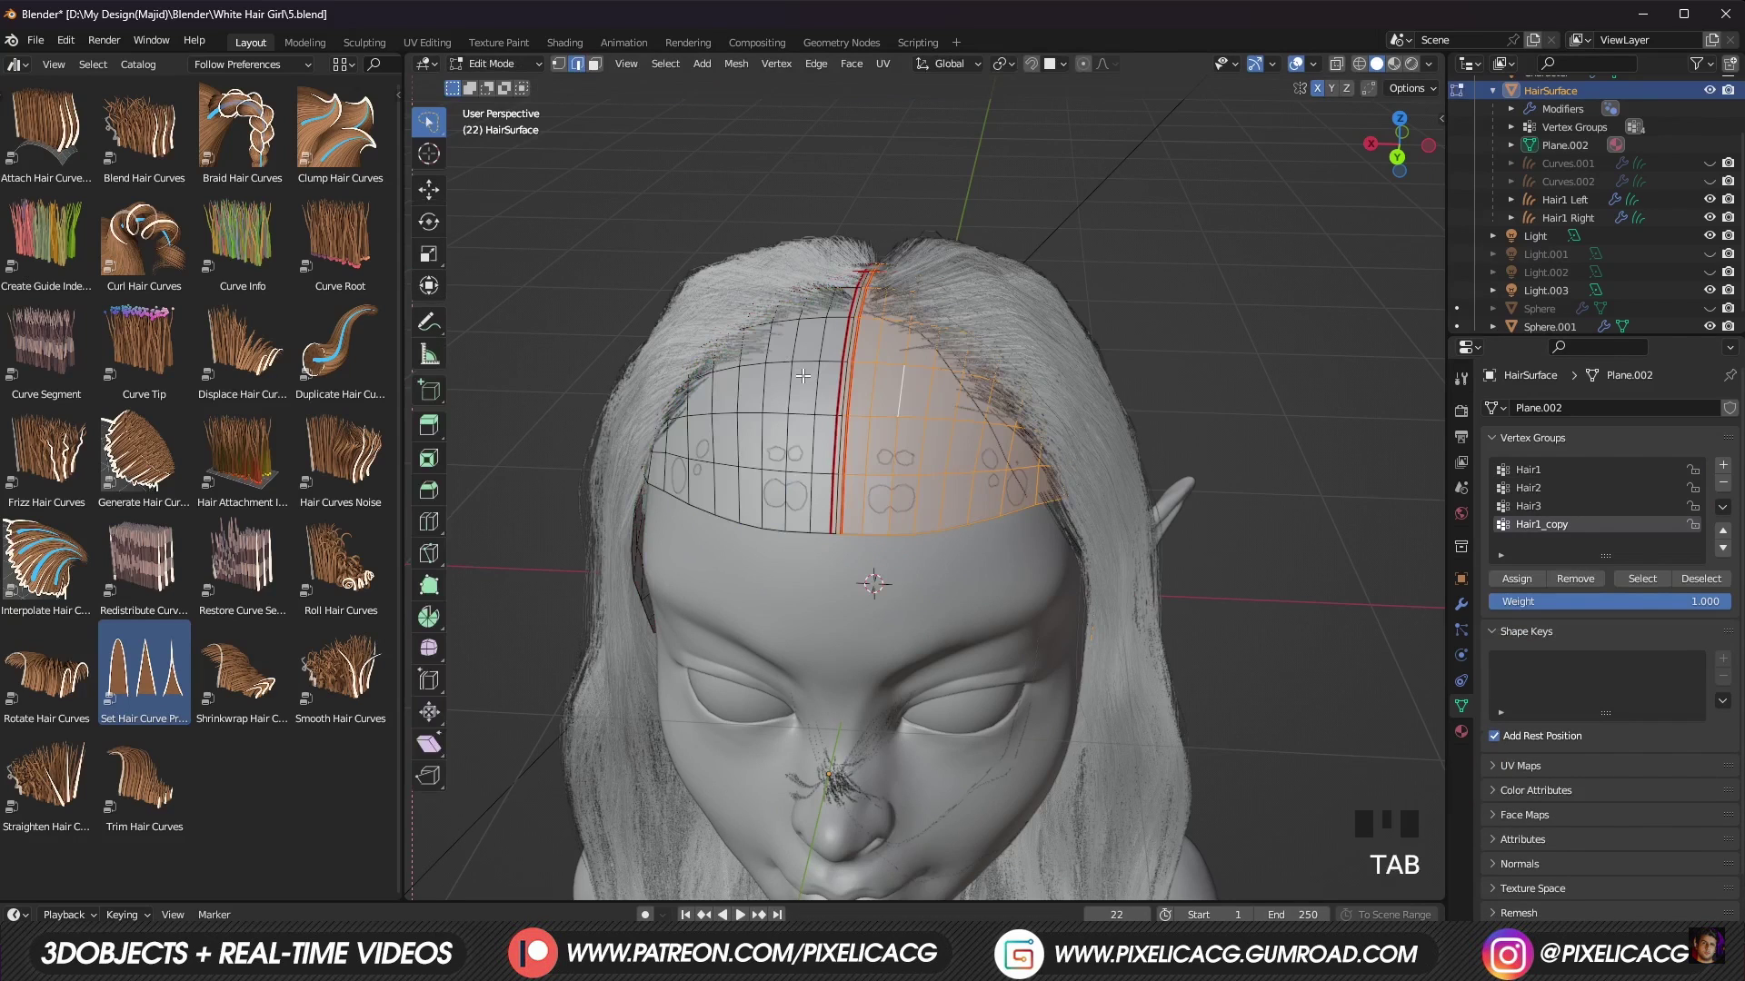
{"action": "key", "text": "ctrl+i"}
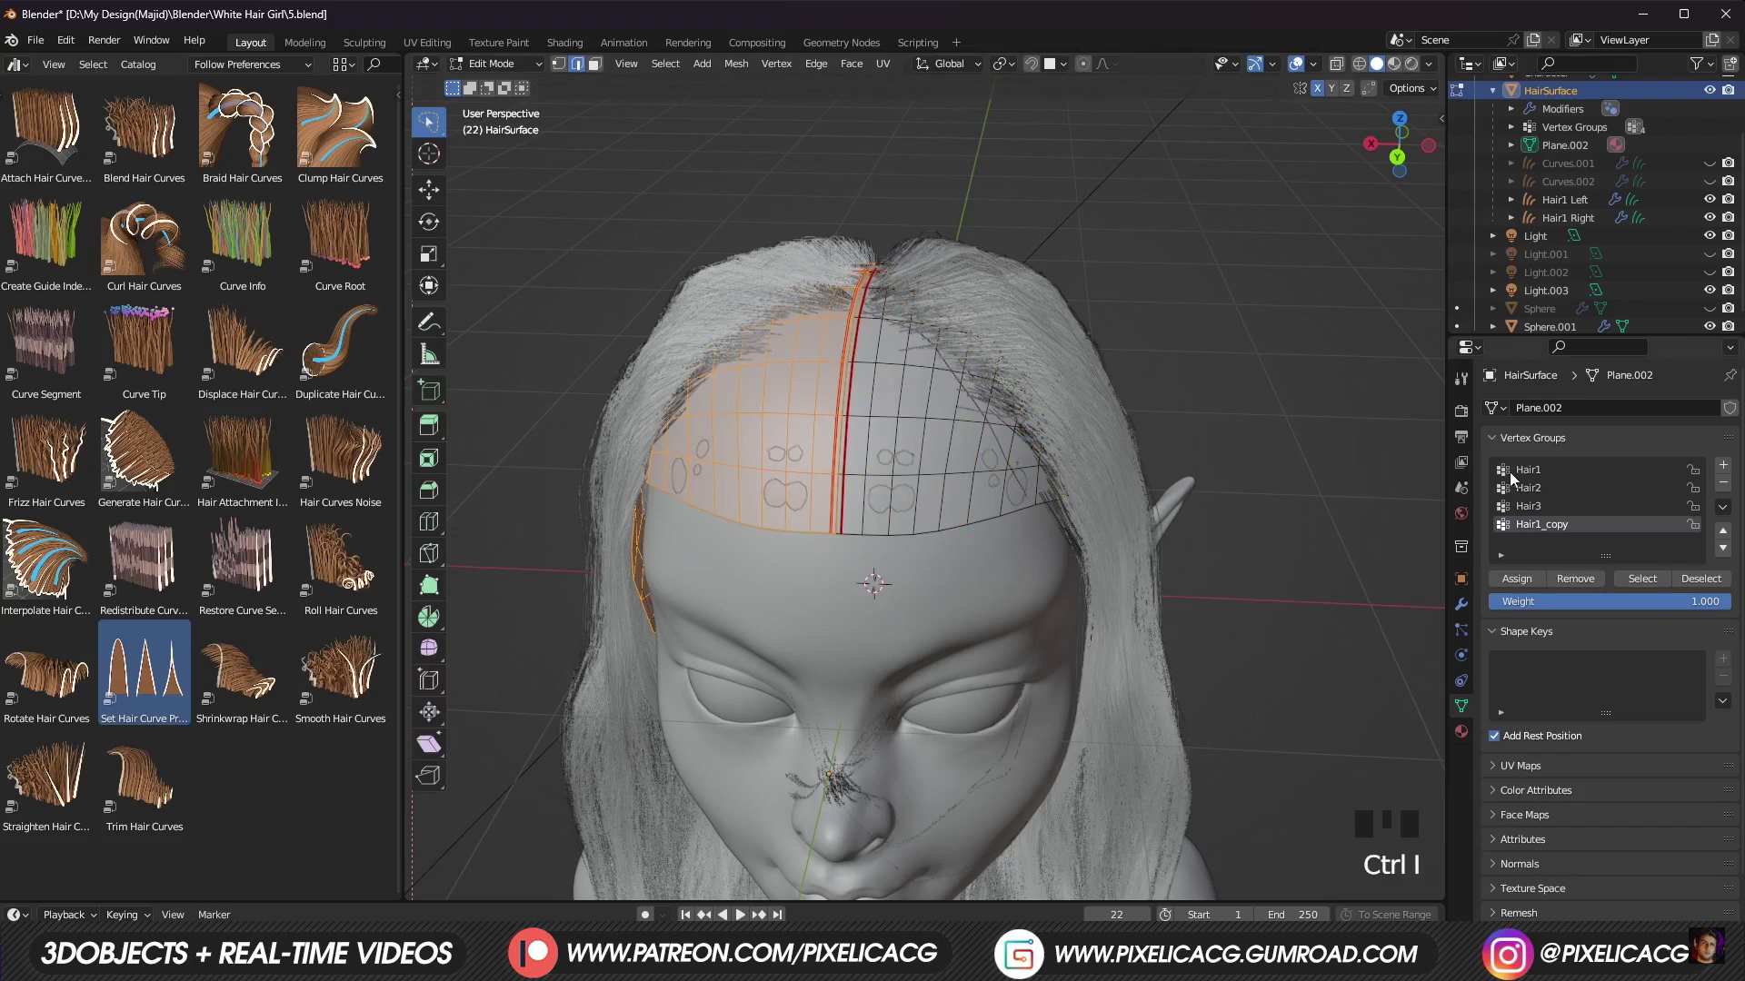
{"action": "left_click", "coordinate": [1613, 610]}
{"action": "left_click", "coordinate": [1591, 590]}
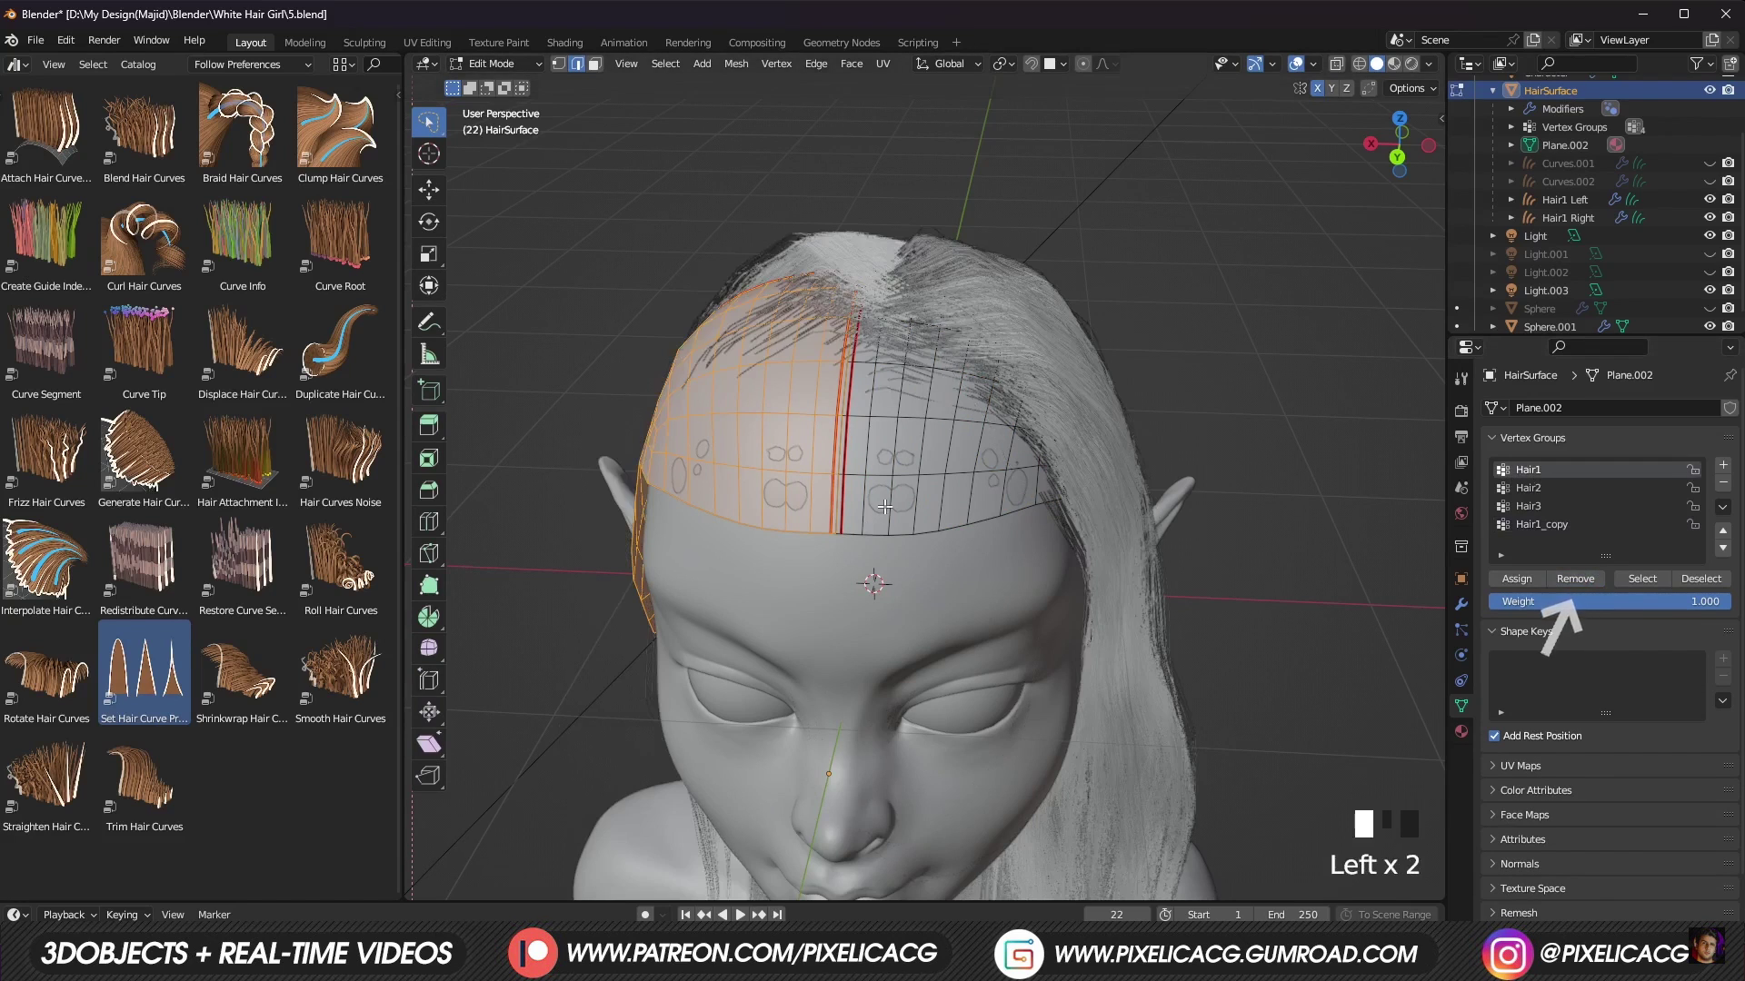
{"action": "left_click_drag", "start_coordinate": [1723, 538], "coordinate": [1544, 483]}
{"action": "left_click", "coordinate": [1549, 496]}
{"action": "left_click_drag", "start_coordinate": [1544, 491], "coordinate": [1473, 269]}
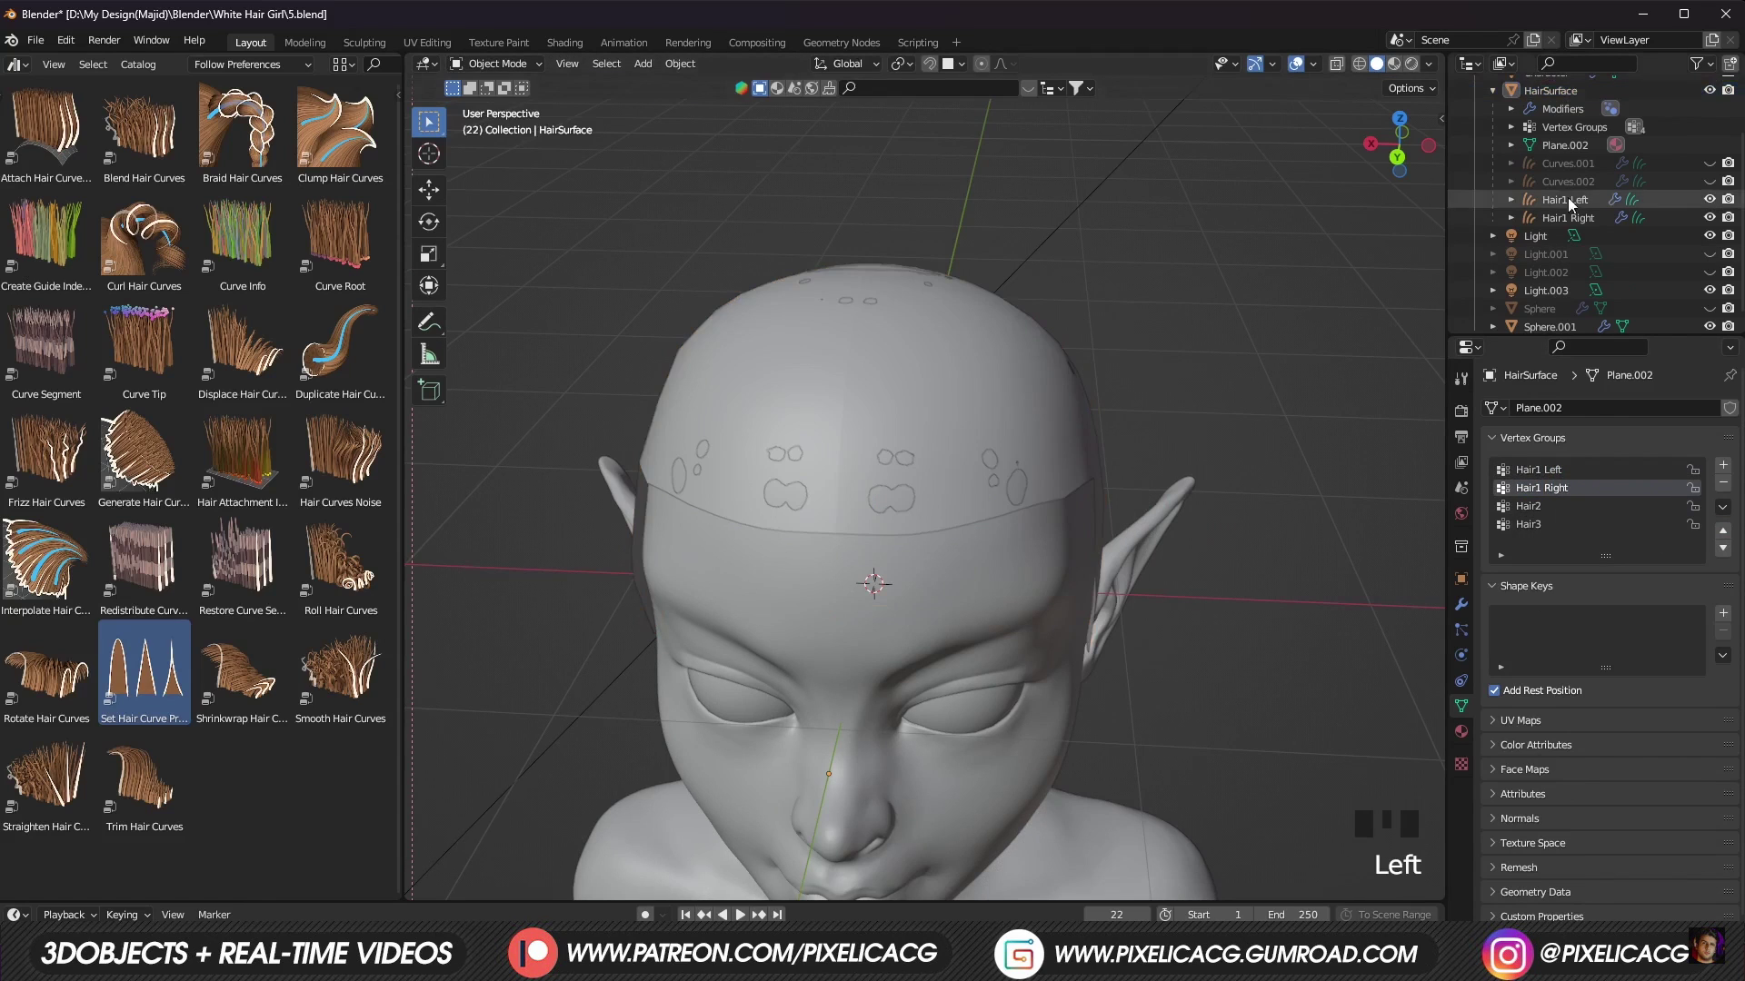
Step: Make Hair1 Left active and set its vertex group as the curves' density mask
{"action": "left_click", "coordinate": [1680, 203]}
{"action": "left_click_drag", "start_coordinate": [1497, 467], "coordinate": [1346, 294]}
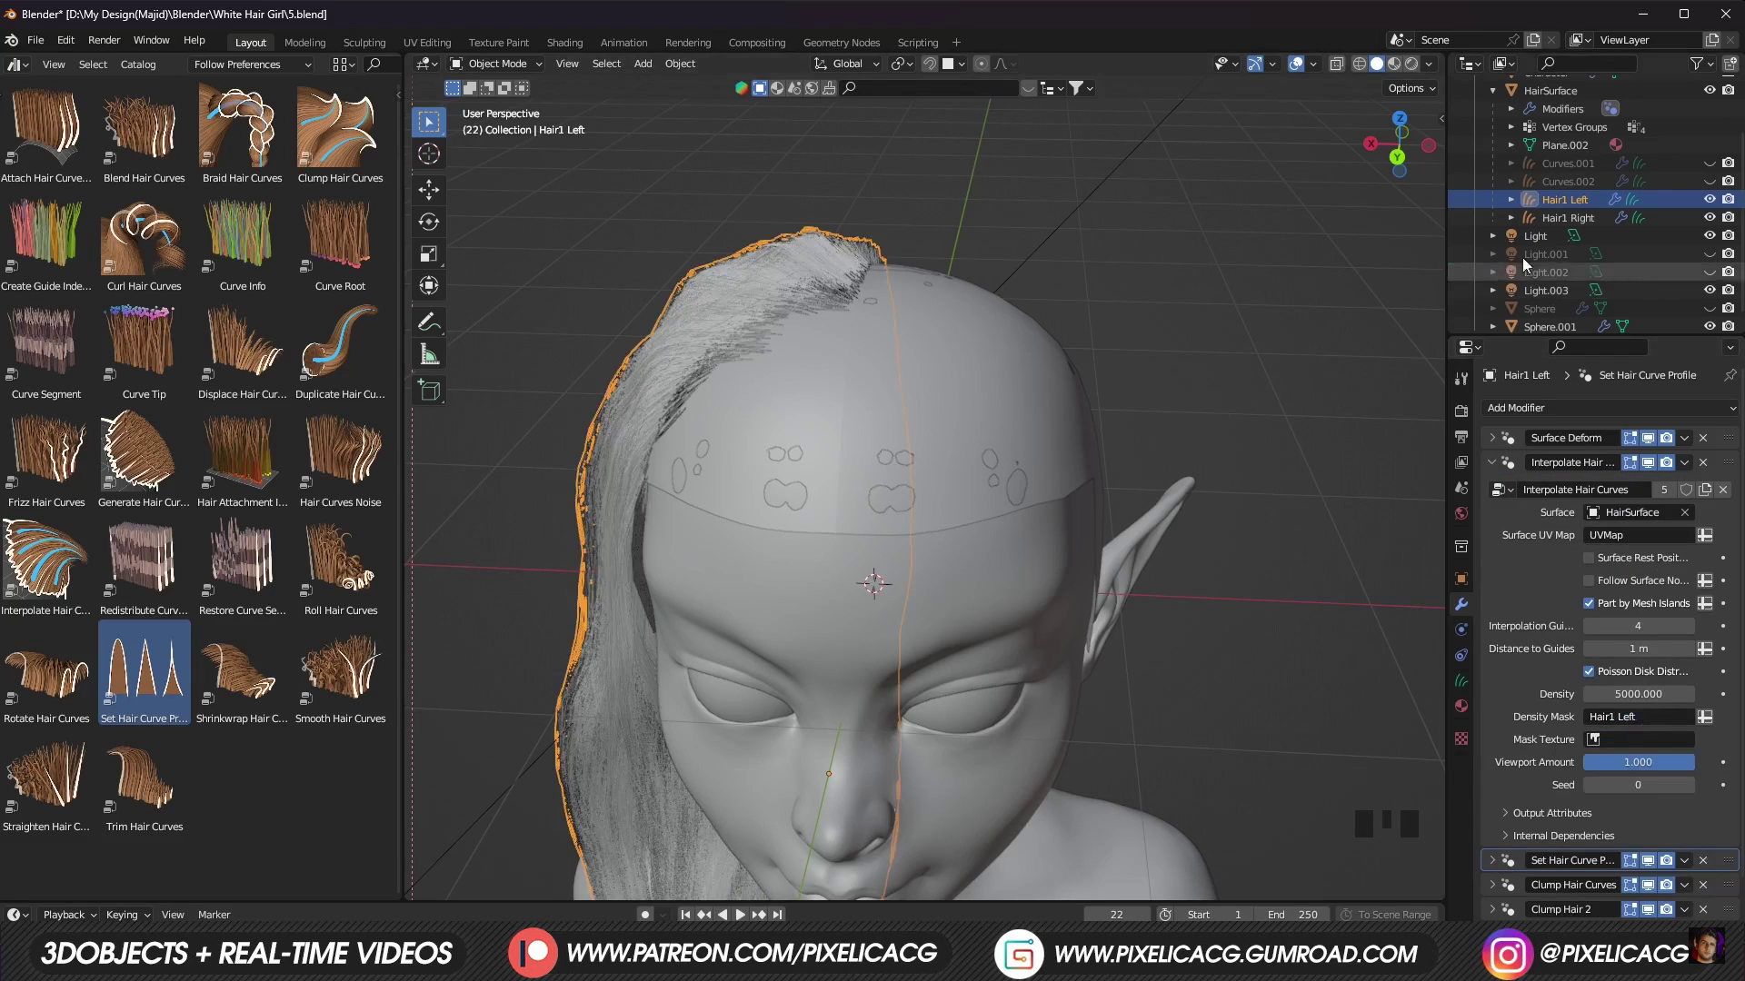
Step: Link Material.003 to all four selected hair curves and switch to rendered viewport shading
{"action": "left_click_drag", "start_coordinate": [1578, 229], "coordinate": [1066, 741]}
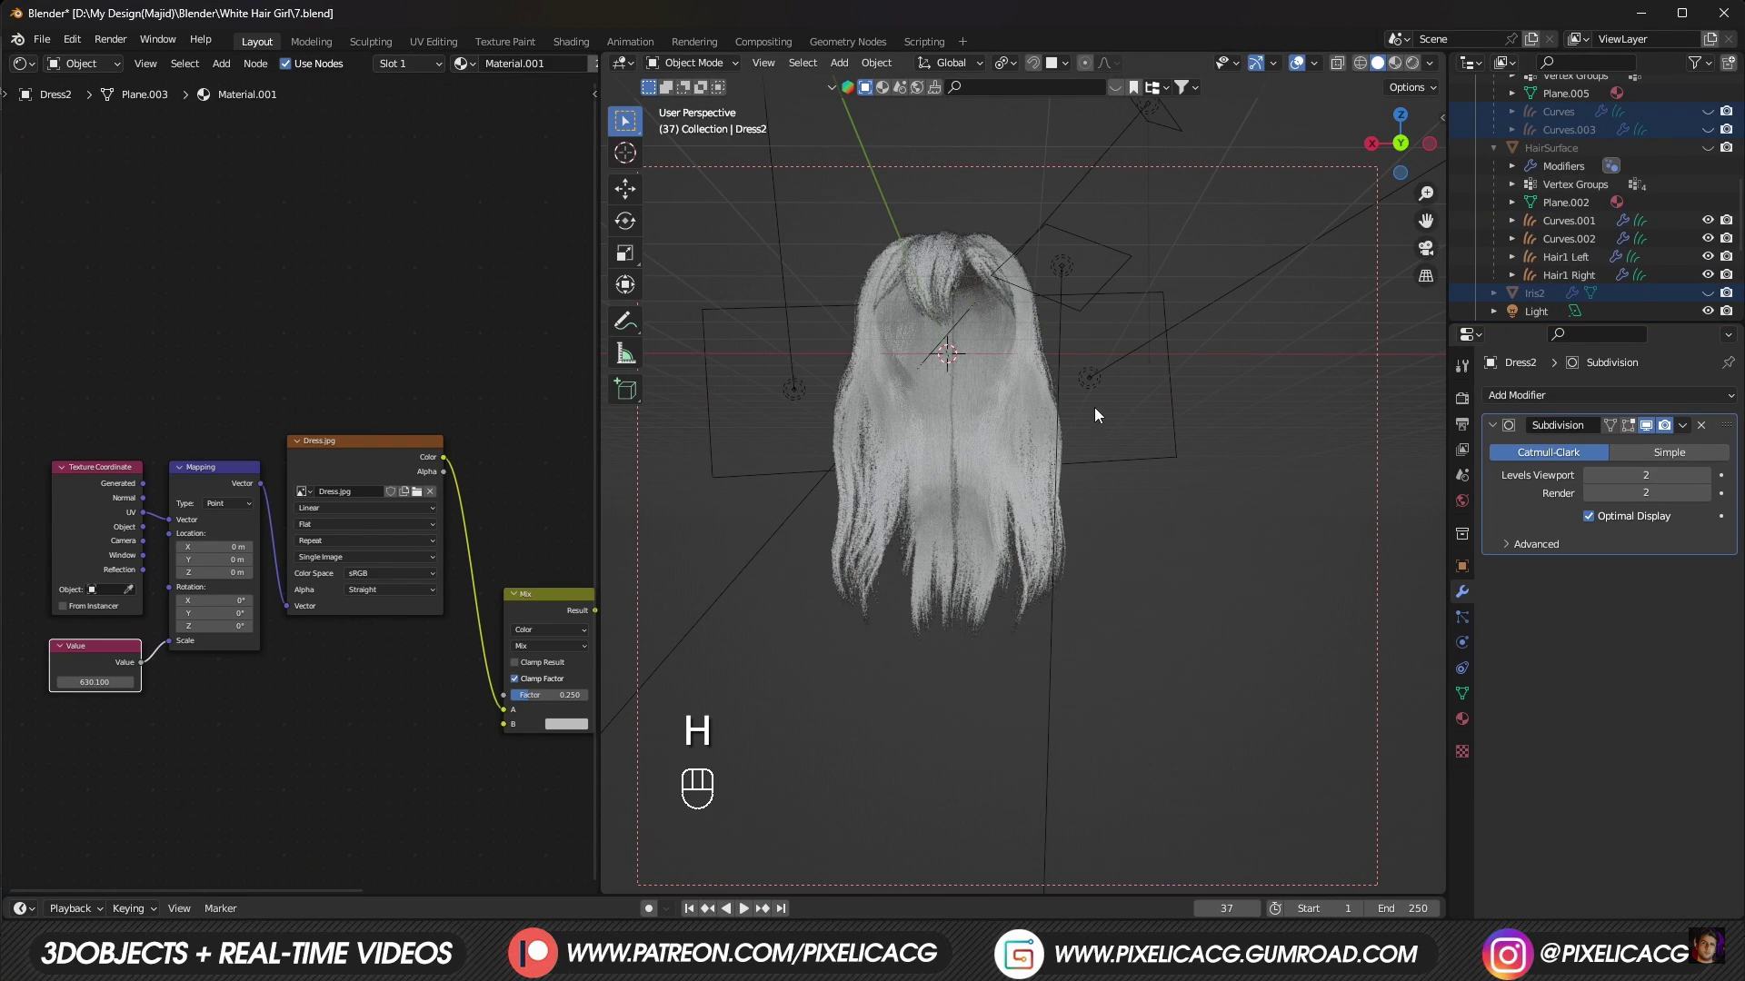
{"action": "key", "text": "z"}
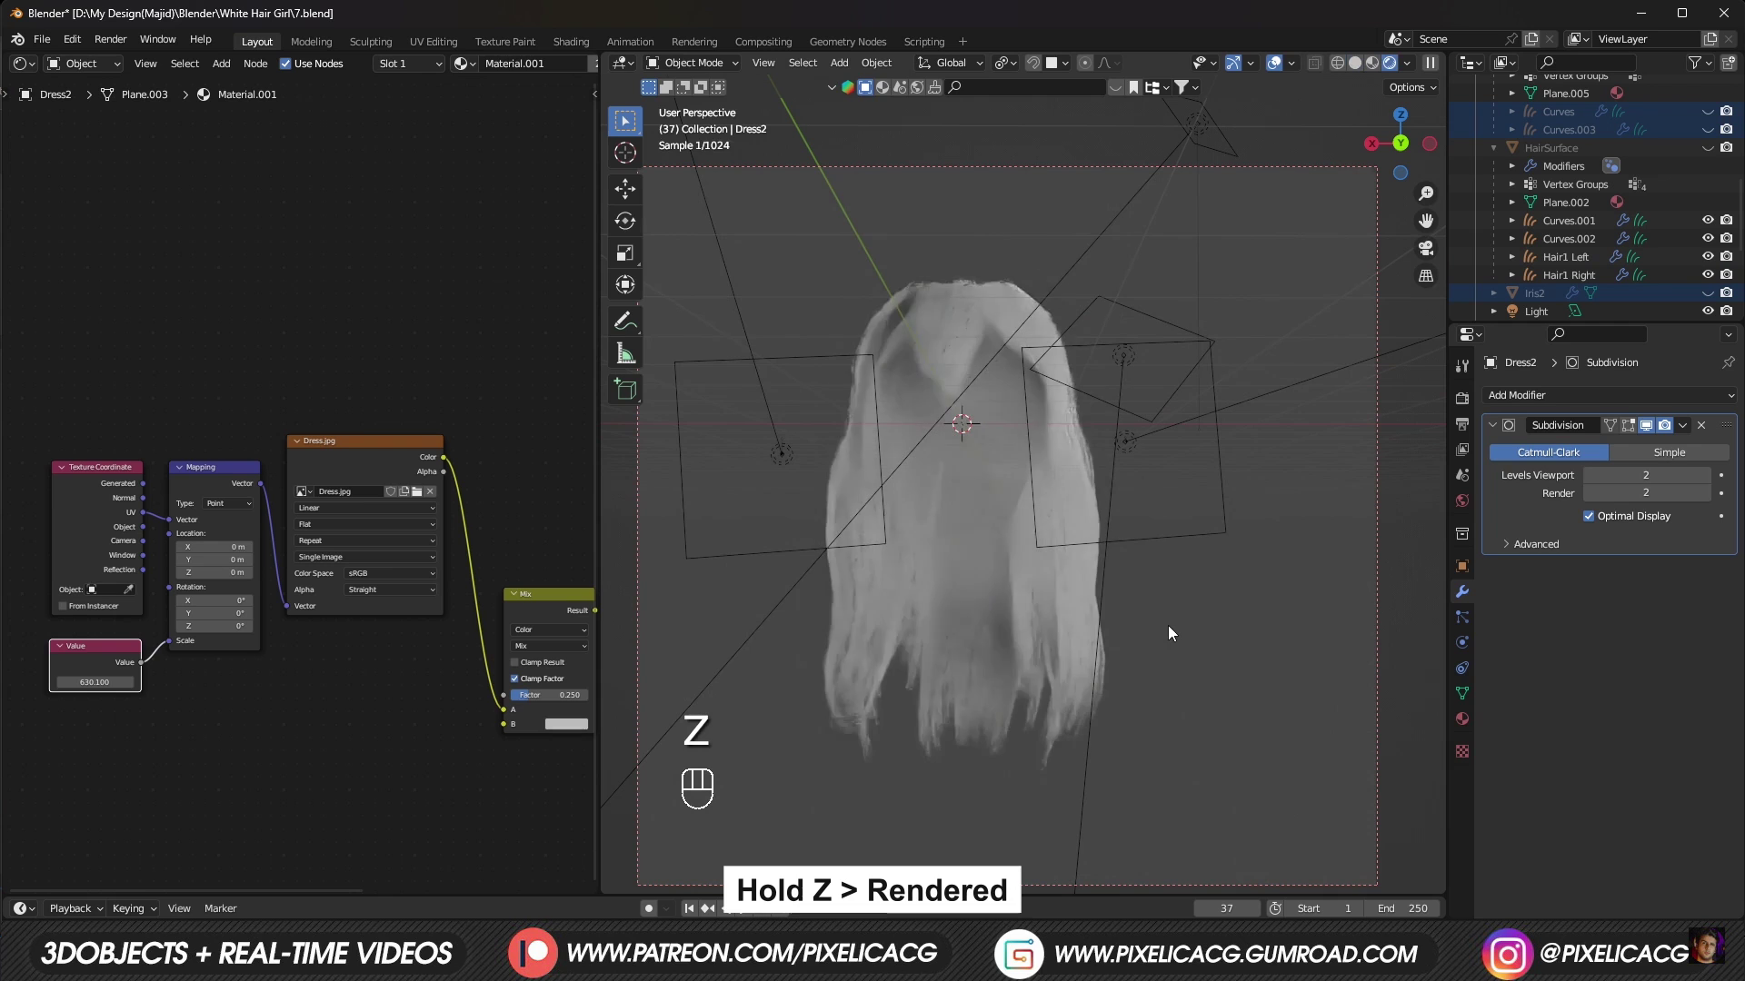
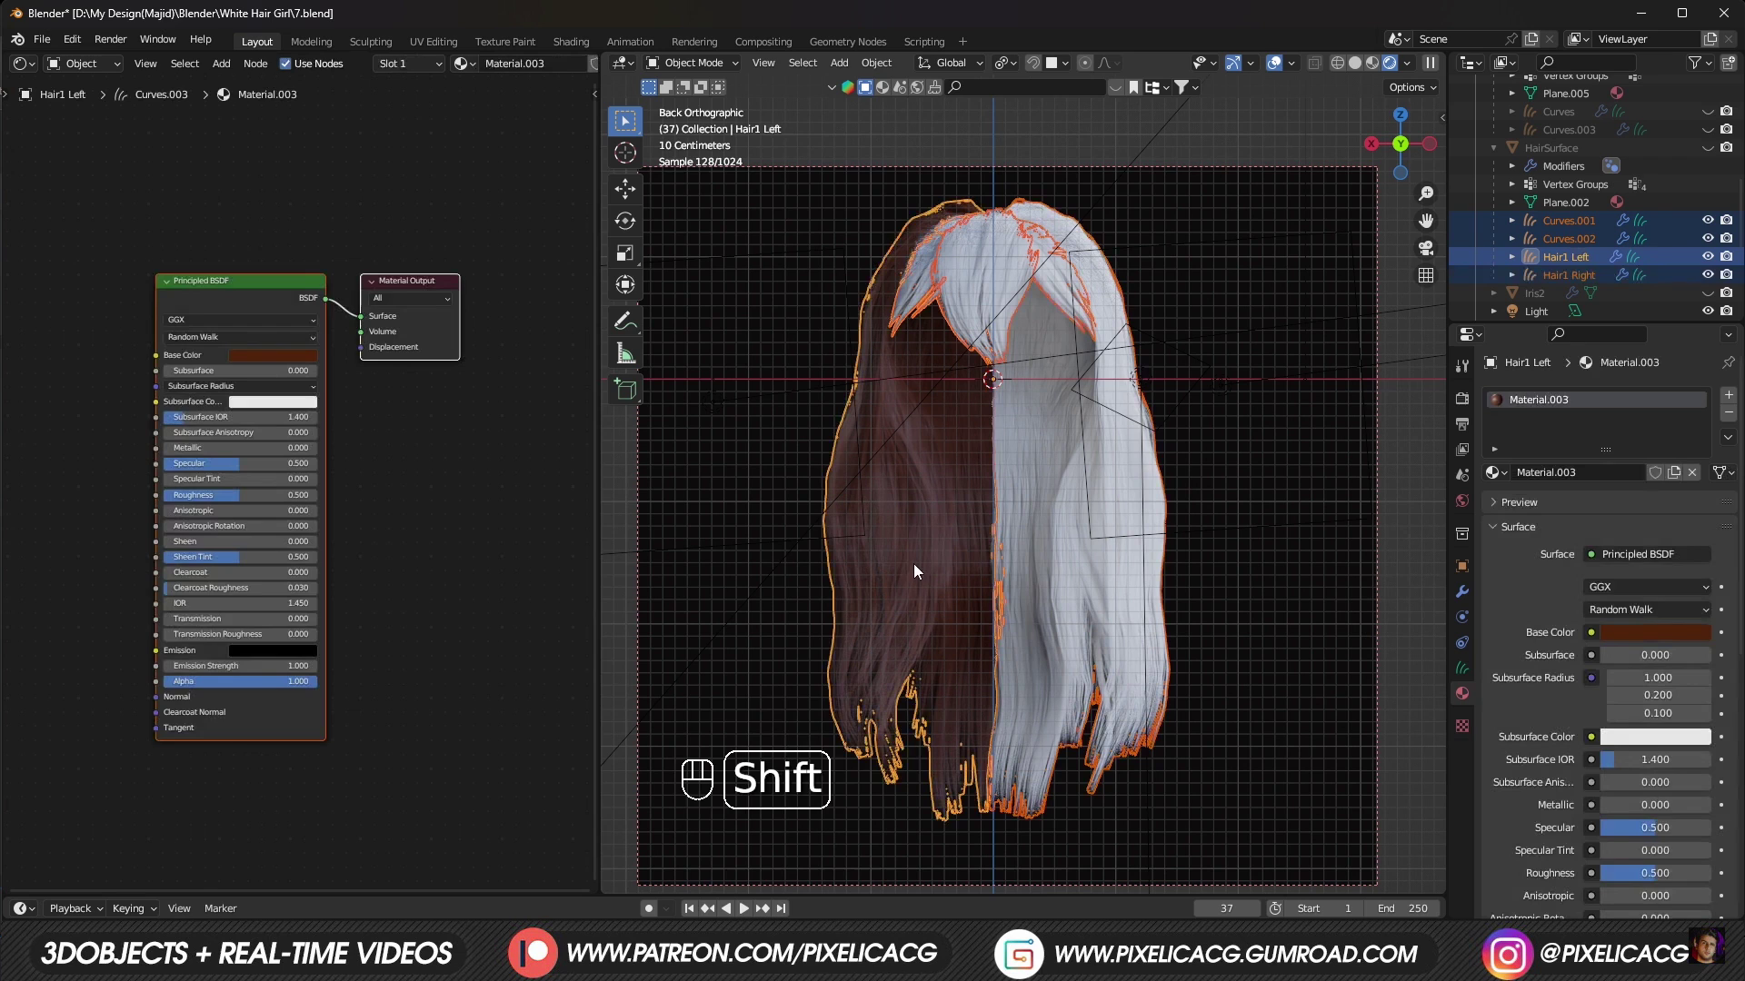
{"action": "key", "text": "ctrl+l"}
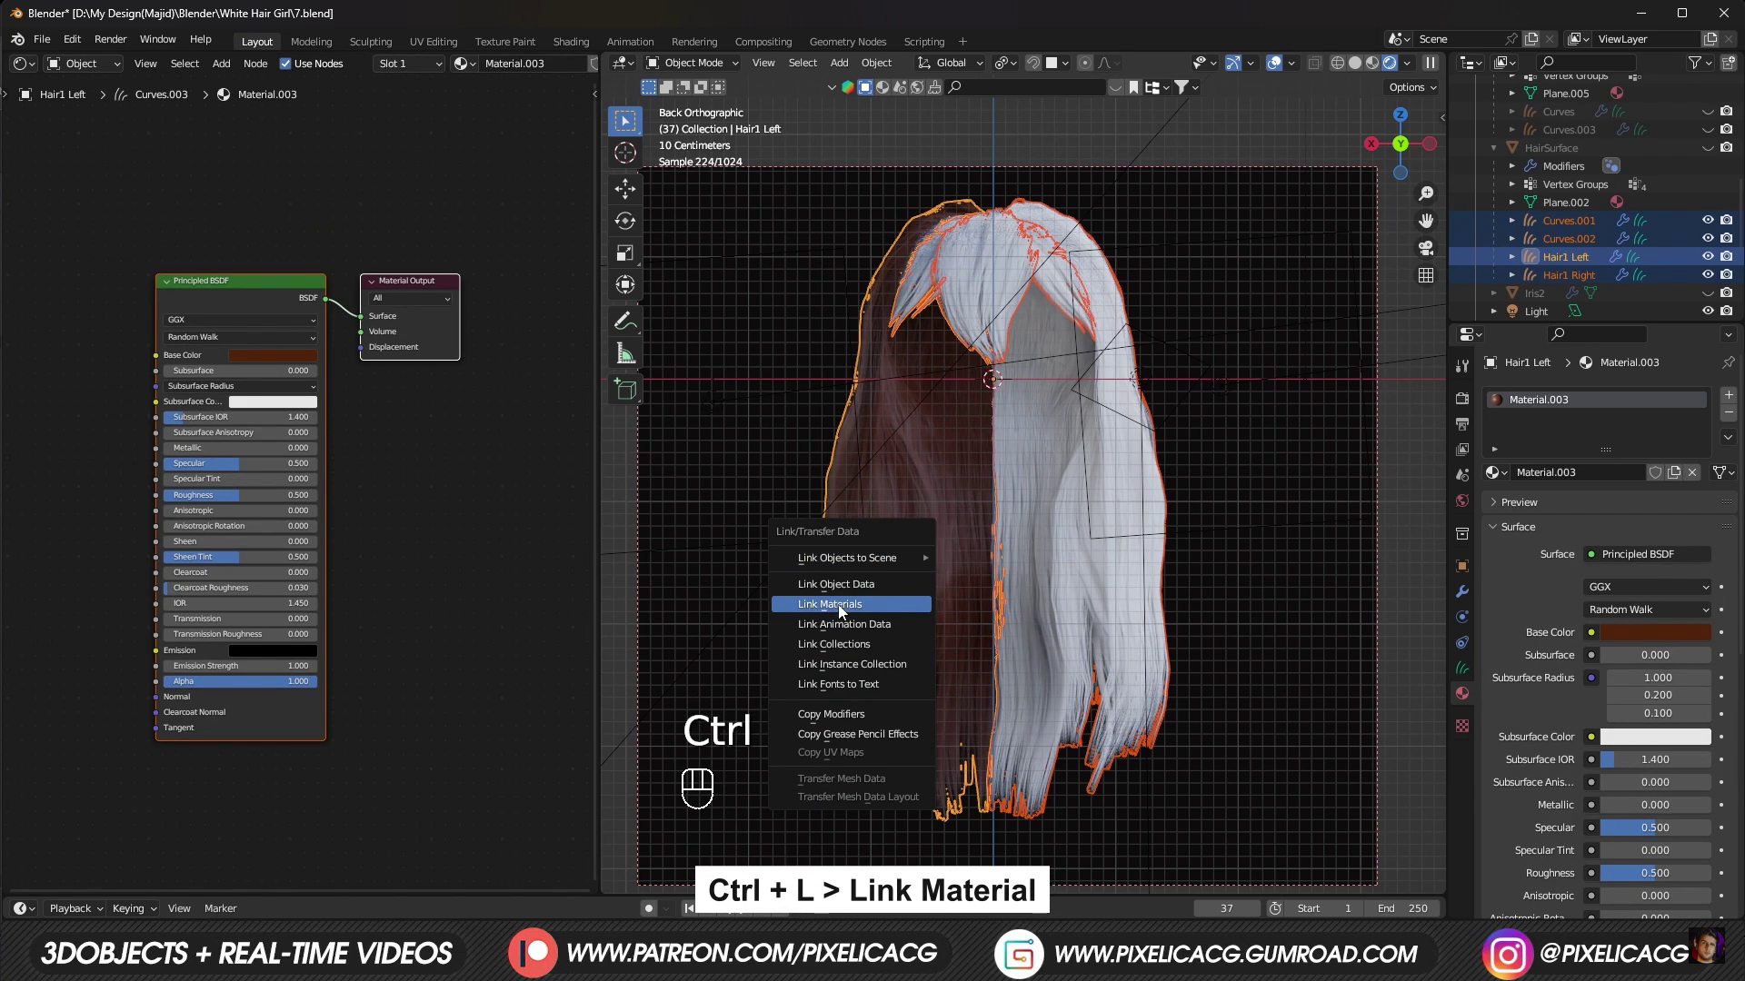
{"action": "key", "text": "ctrl+l"}
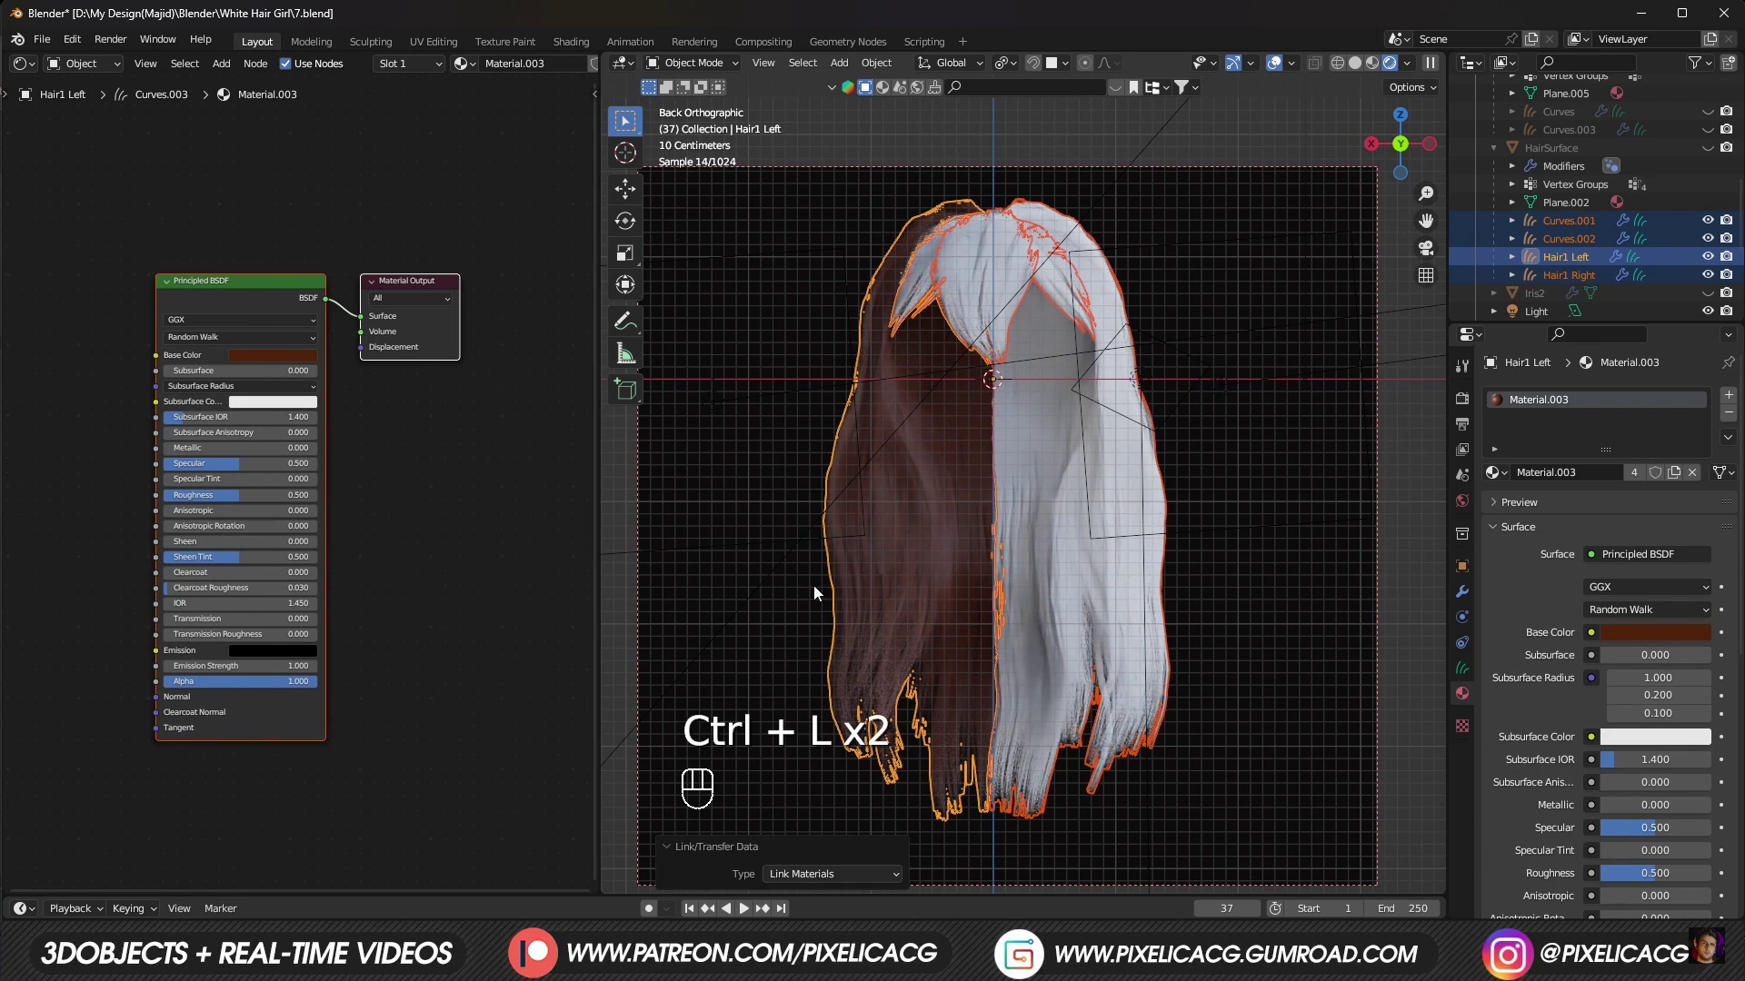
{"action": "left_click", "coordinate": [820, 593]}
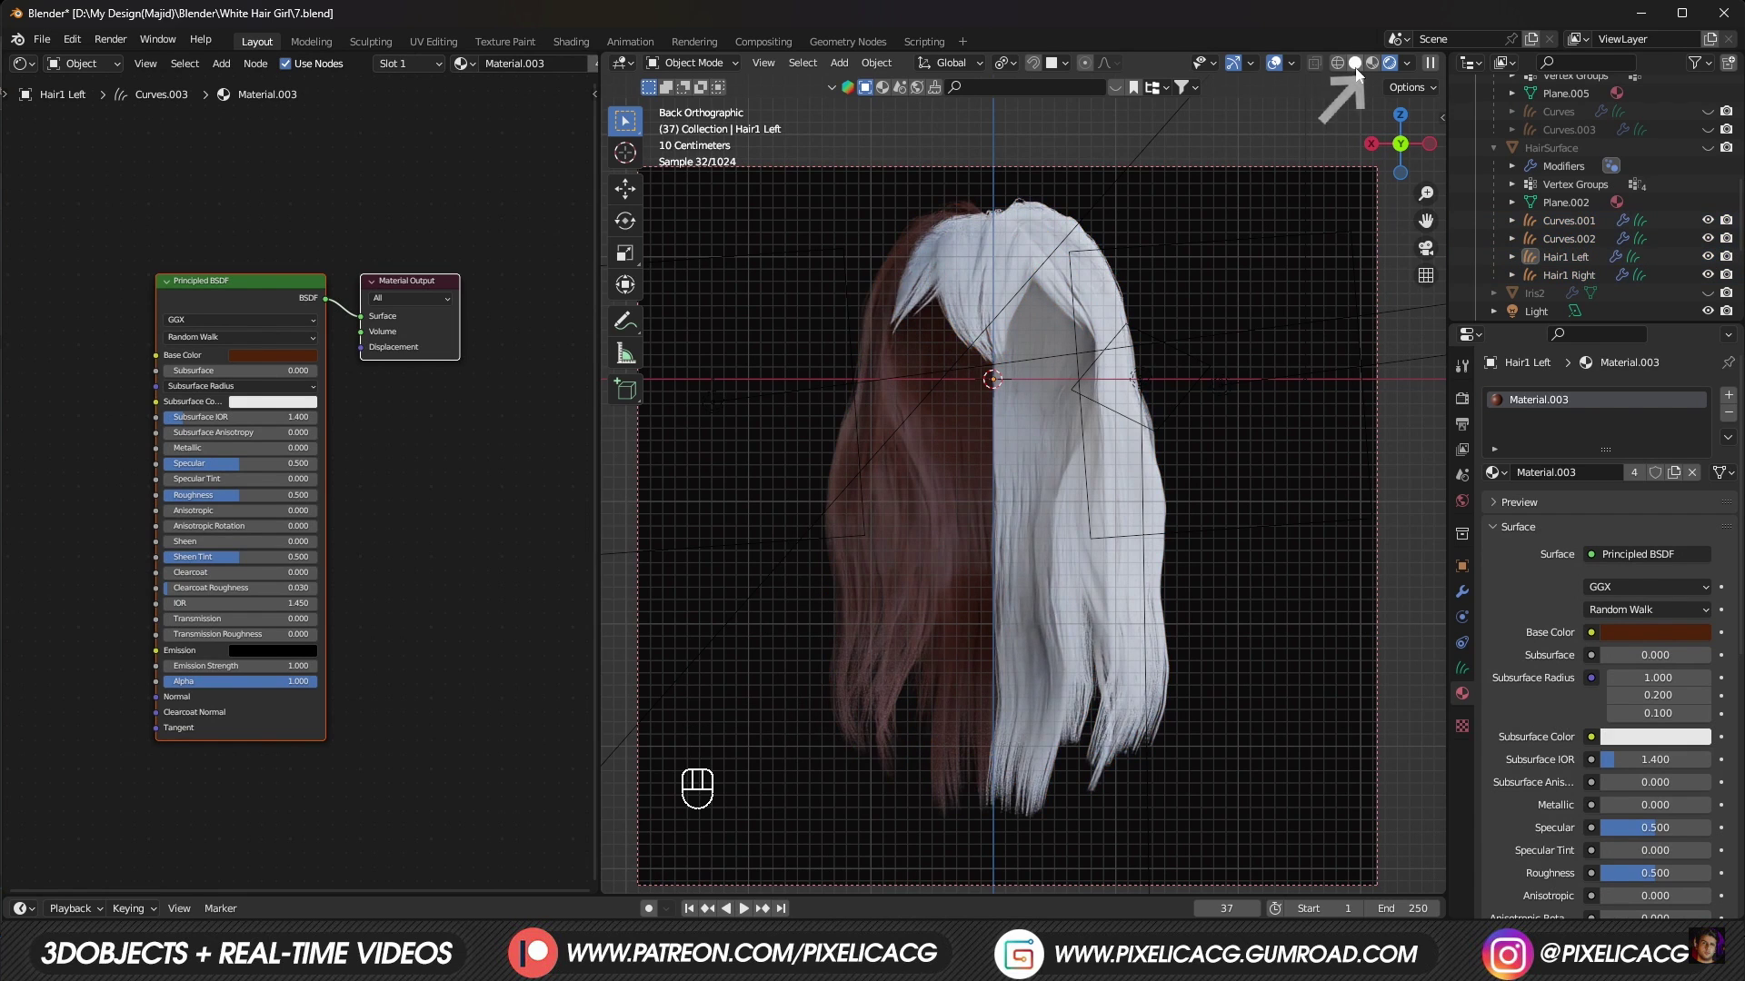
Step: Zoom in on the rendered strands, then show the modifier stack of Hair1 Right
{"action": "key", "text": "z"}
{"action": "left_click", "coordinate": [1035, 552]}
{"action": "left_click_drag", "start_coordinate": [883, 682], "coordinate": [950, 558]}
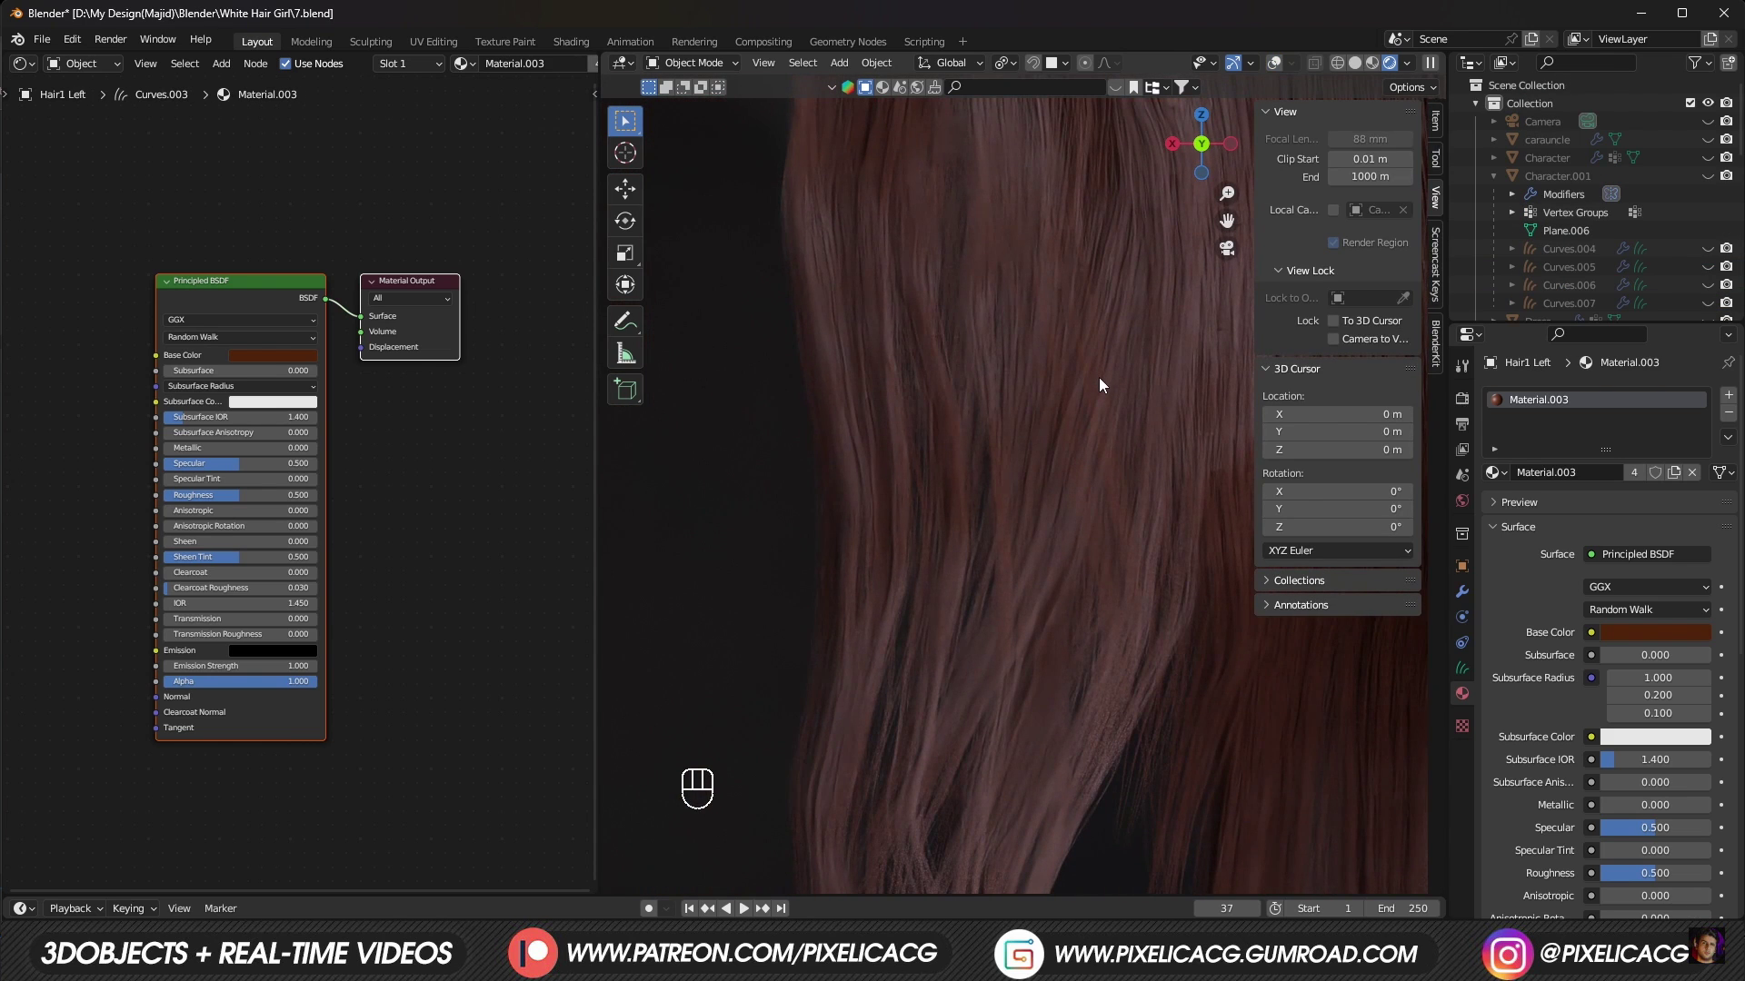
{"action": "key", "text": "n"}
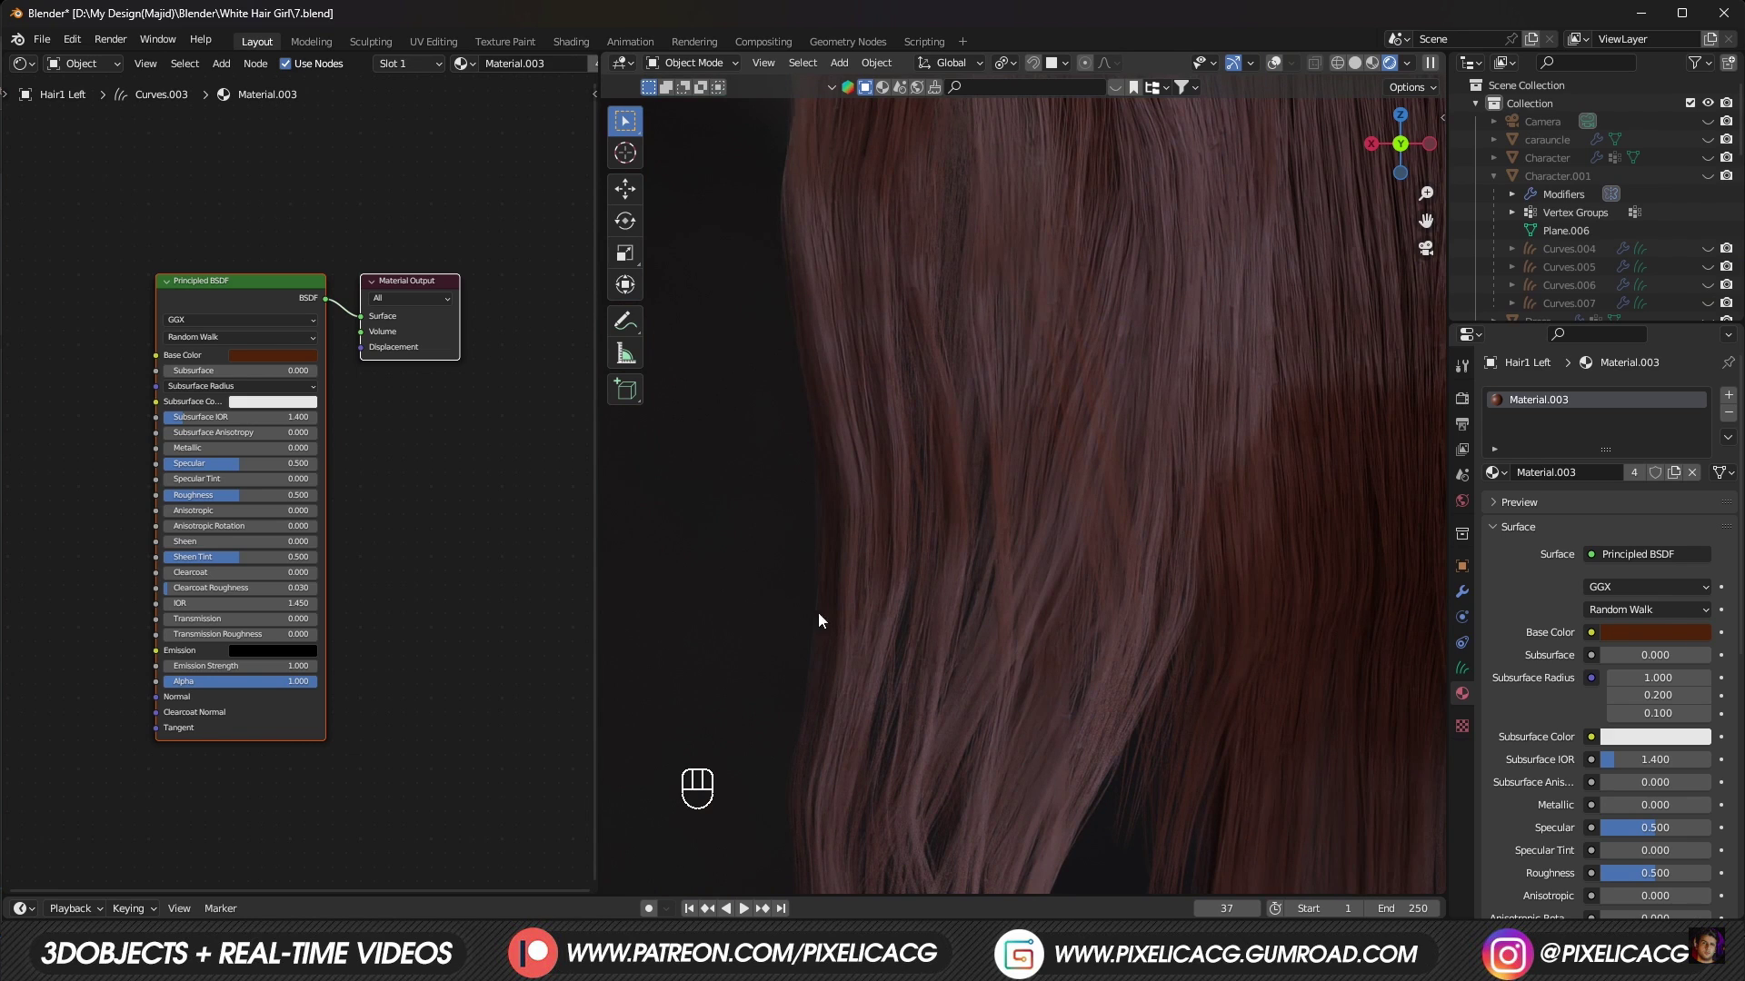
{"action": "left_click", "coordinate": [927, 647]}
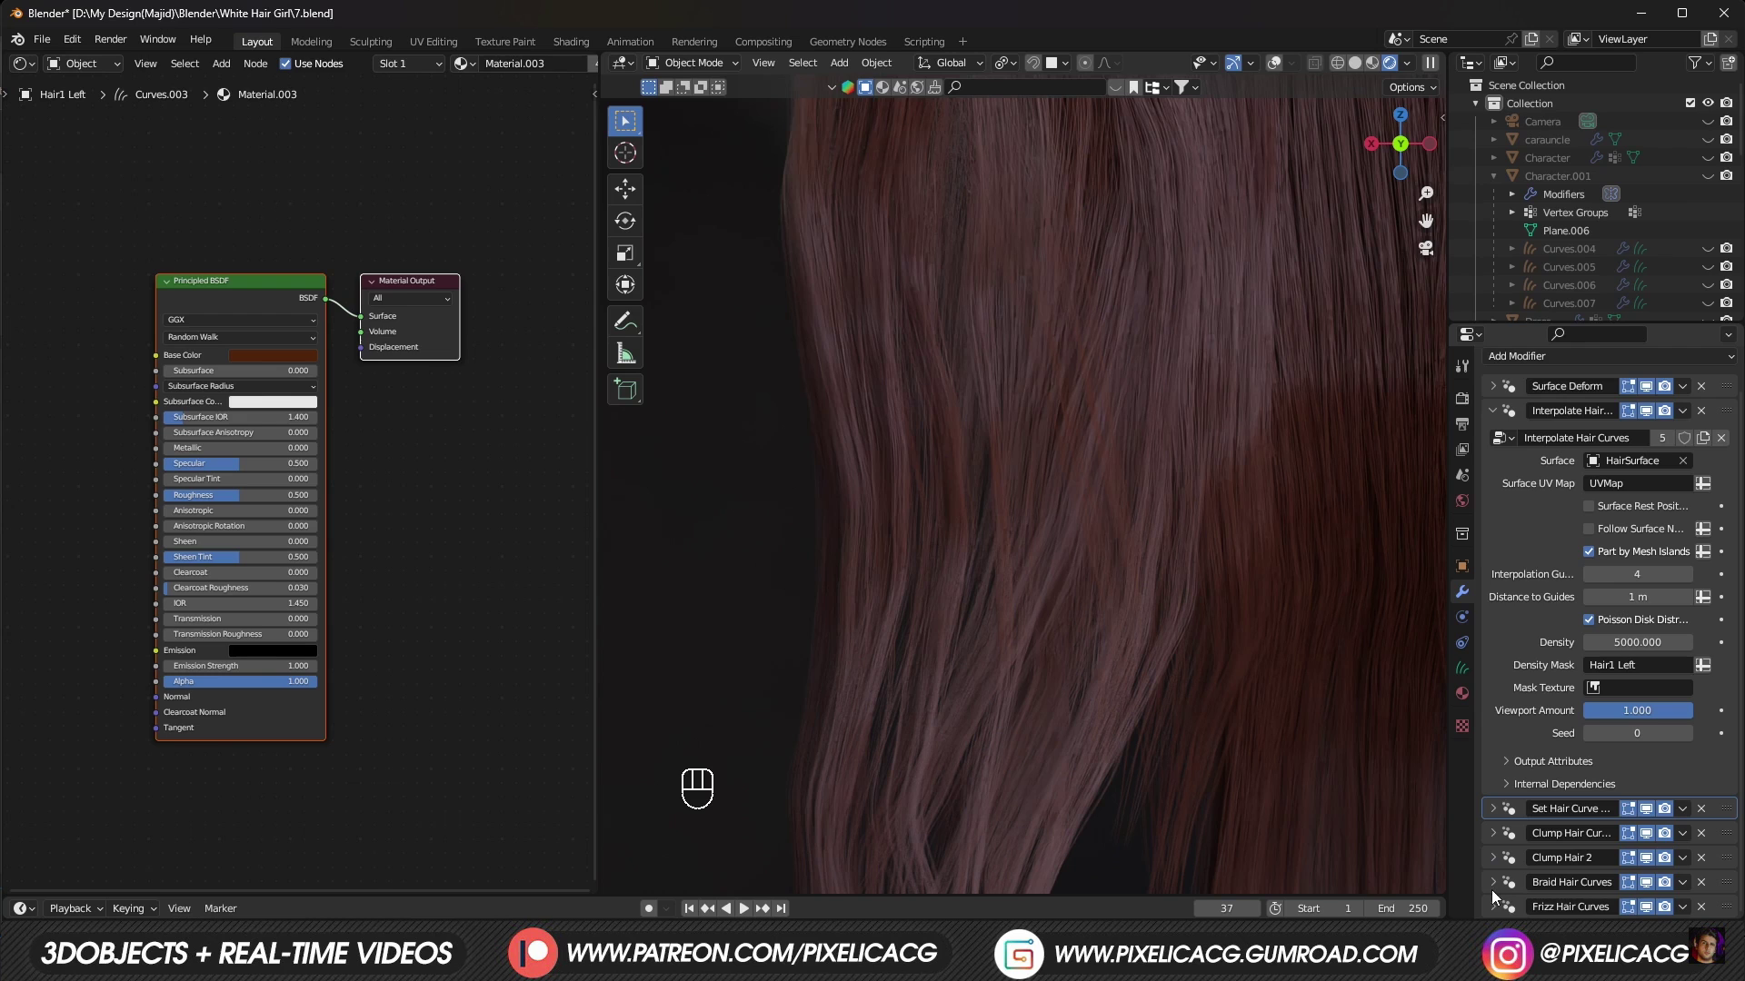
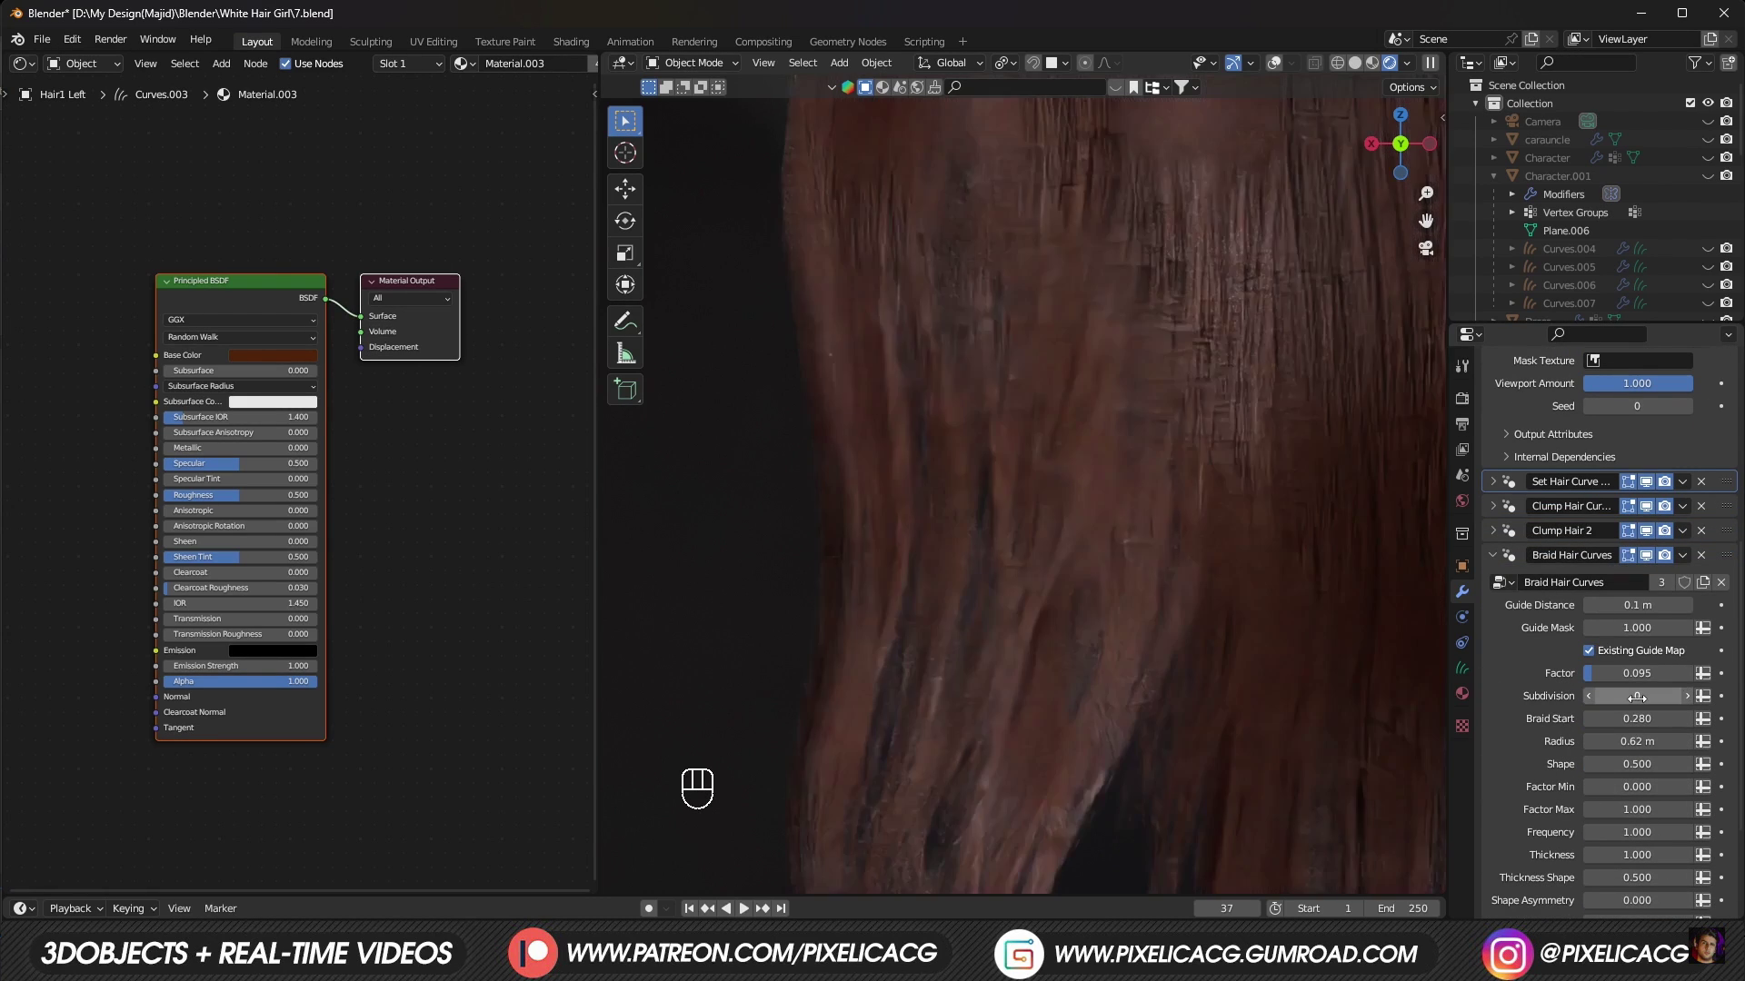
{"action": "left_click", "coordinate": [1600, 771]}
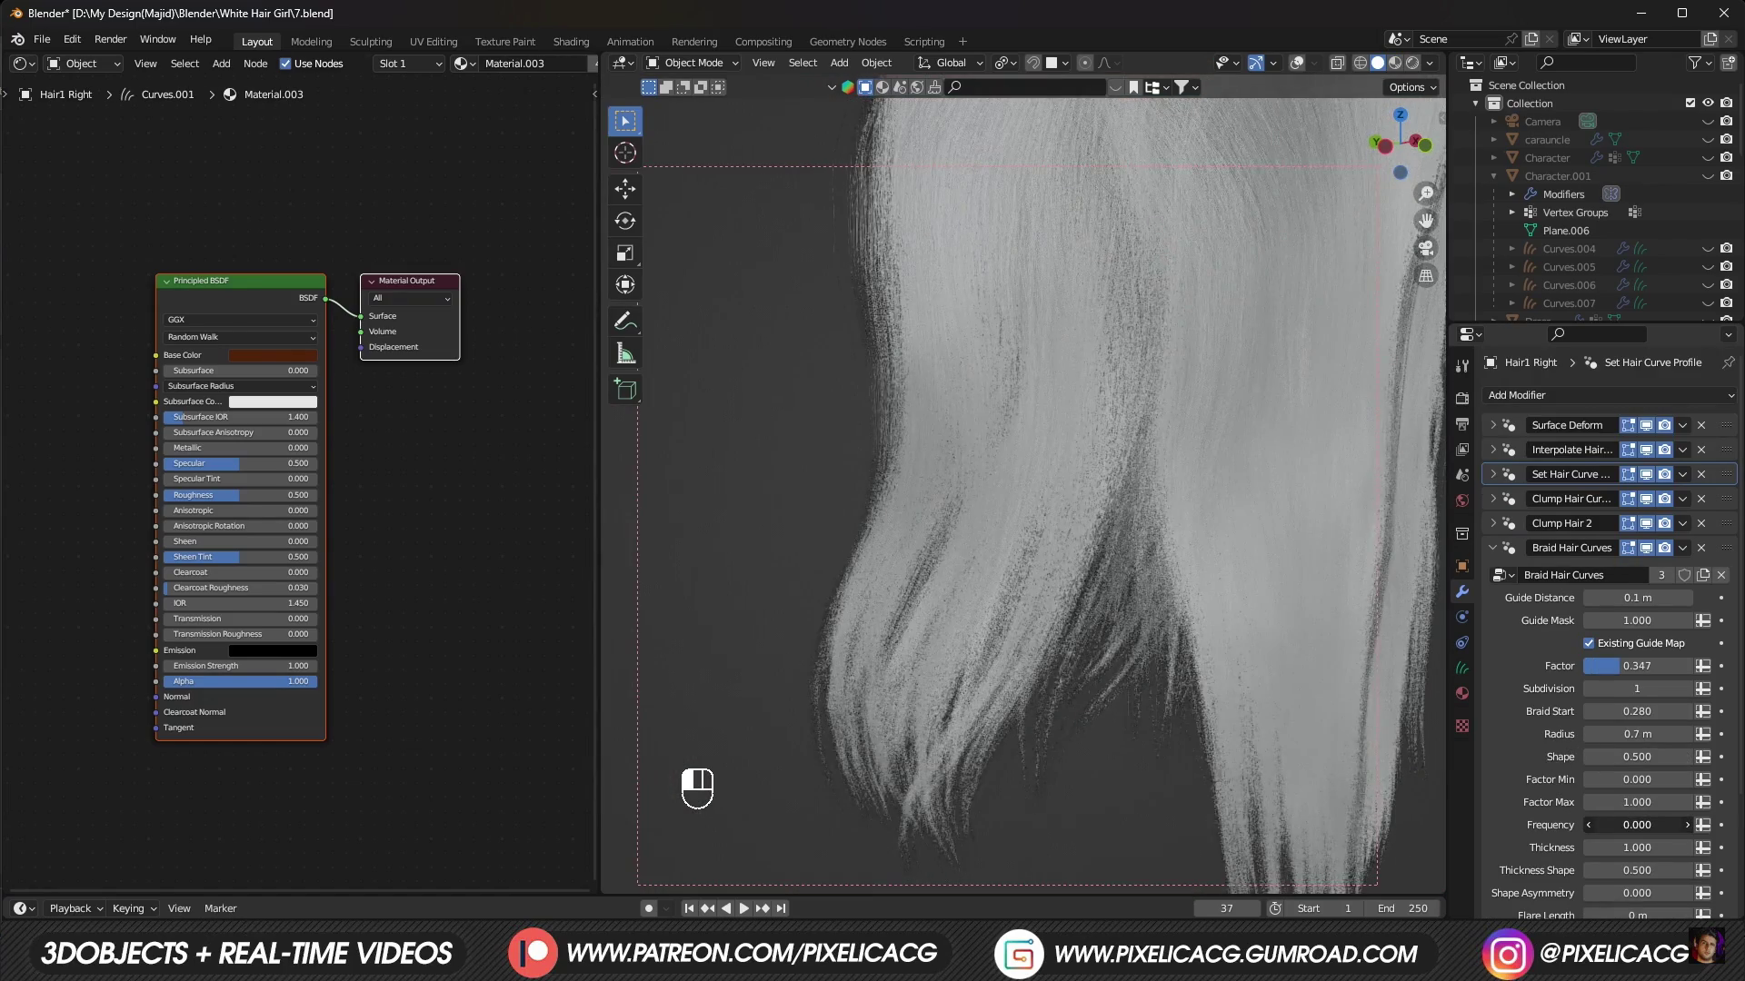
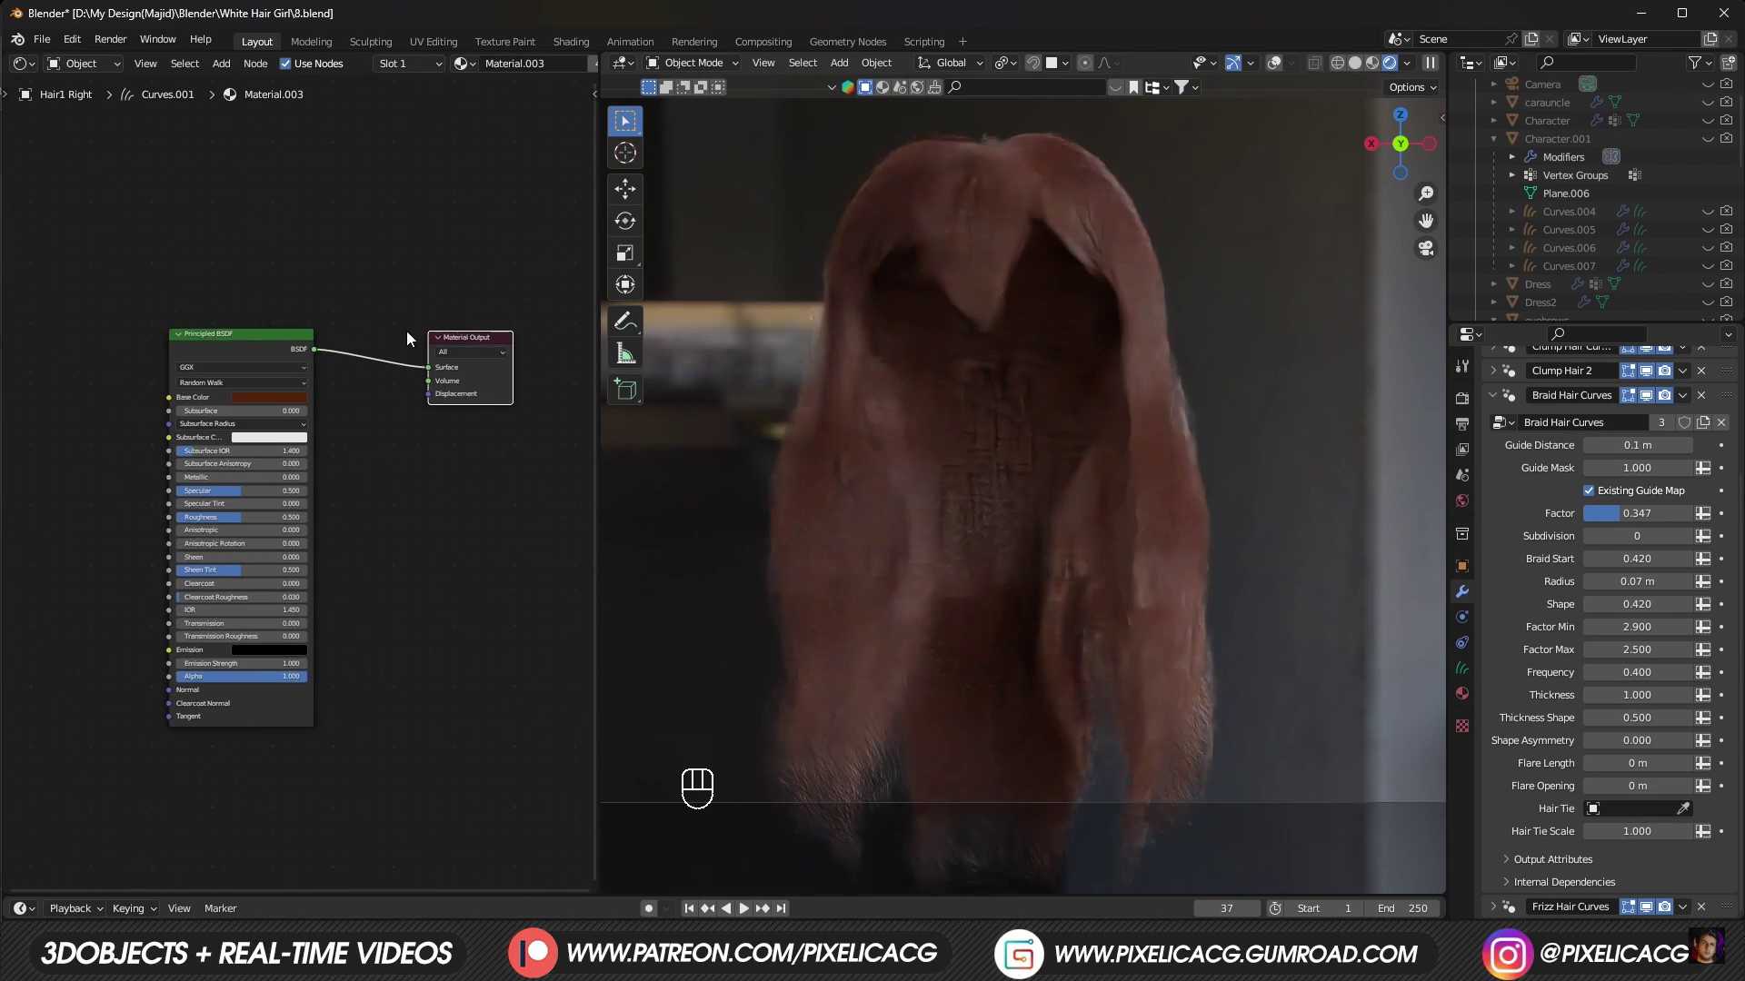
Step: Add a Principled Hair BSDF and Mix Shader, wire both shaders in, with factor about 0.8 toward the hair shader
{"action": "key", "text": "shift+a"}
{"action": "key", "text": "shift+a"}
{"action": "key", "text": "Down"}
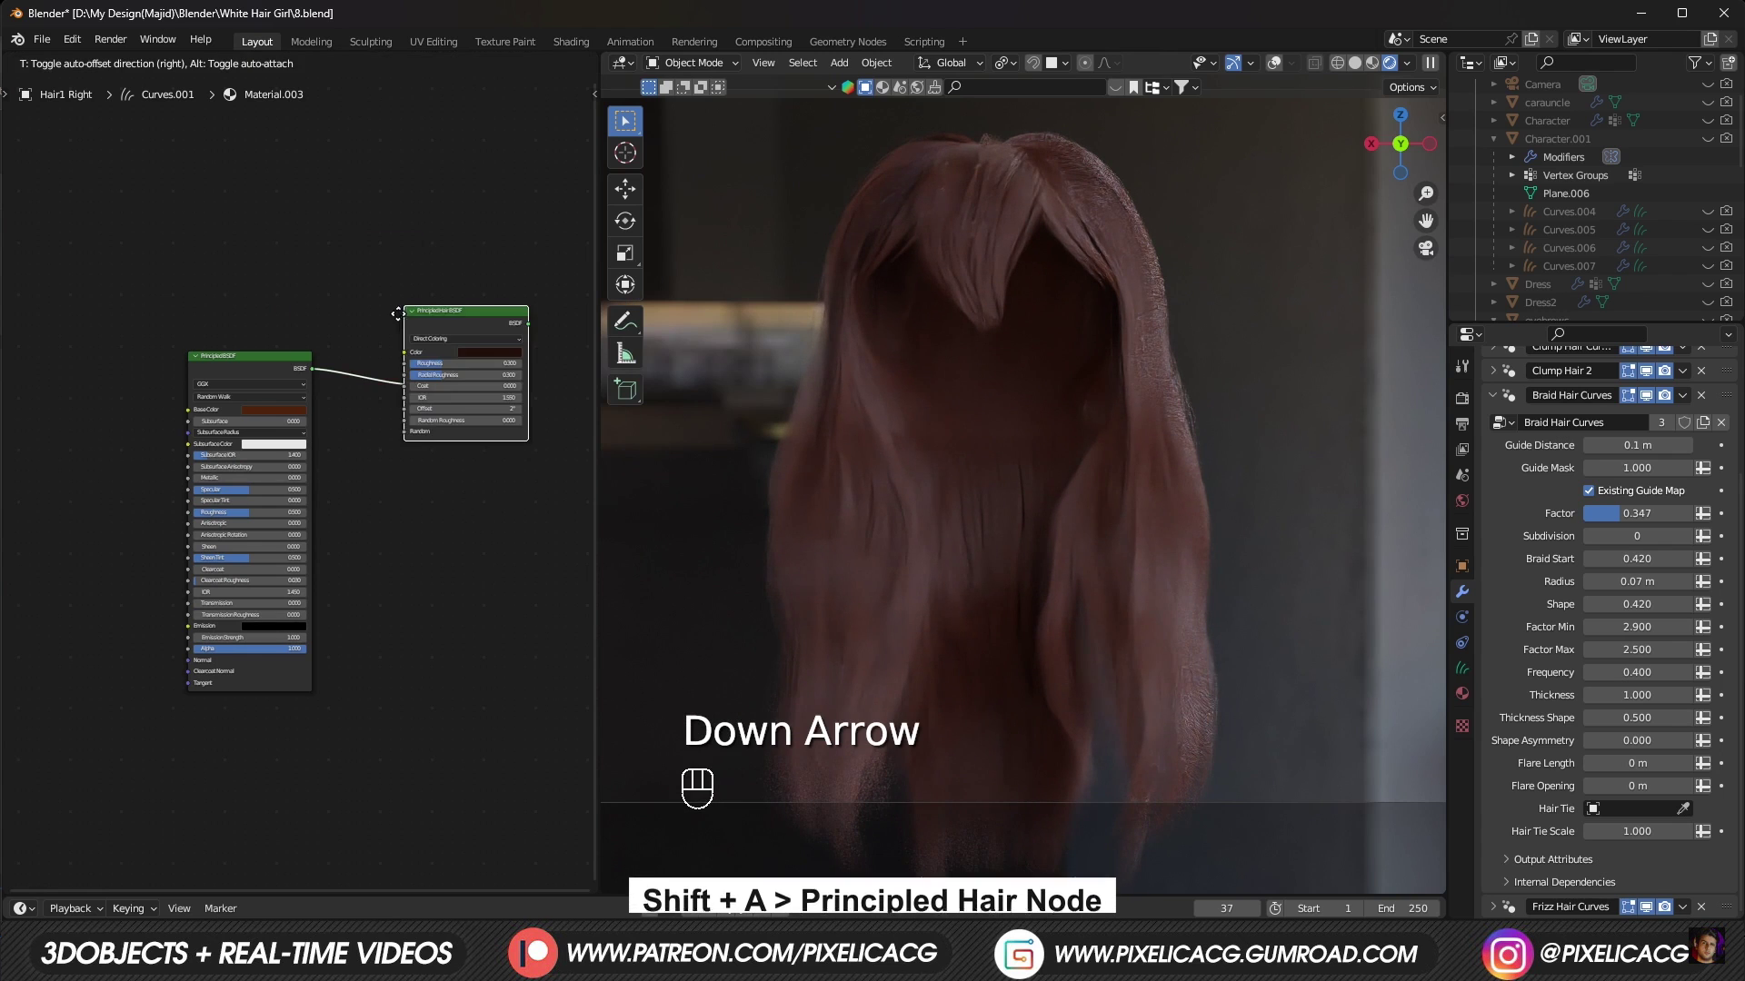
{"action": "key", "text": "shift+a"}
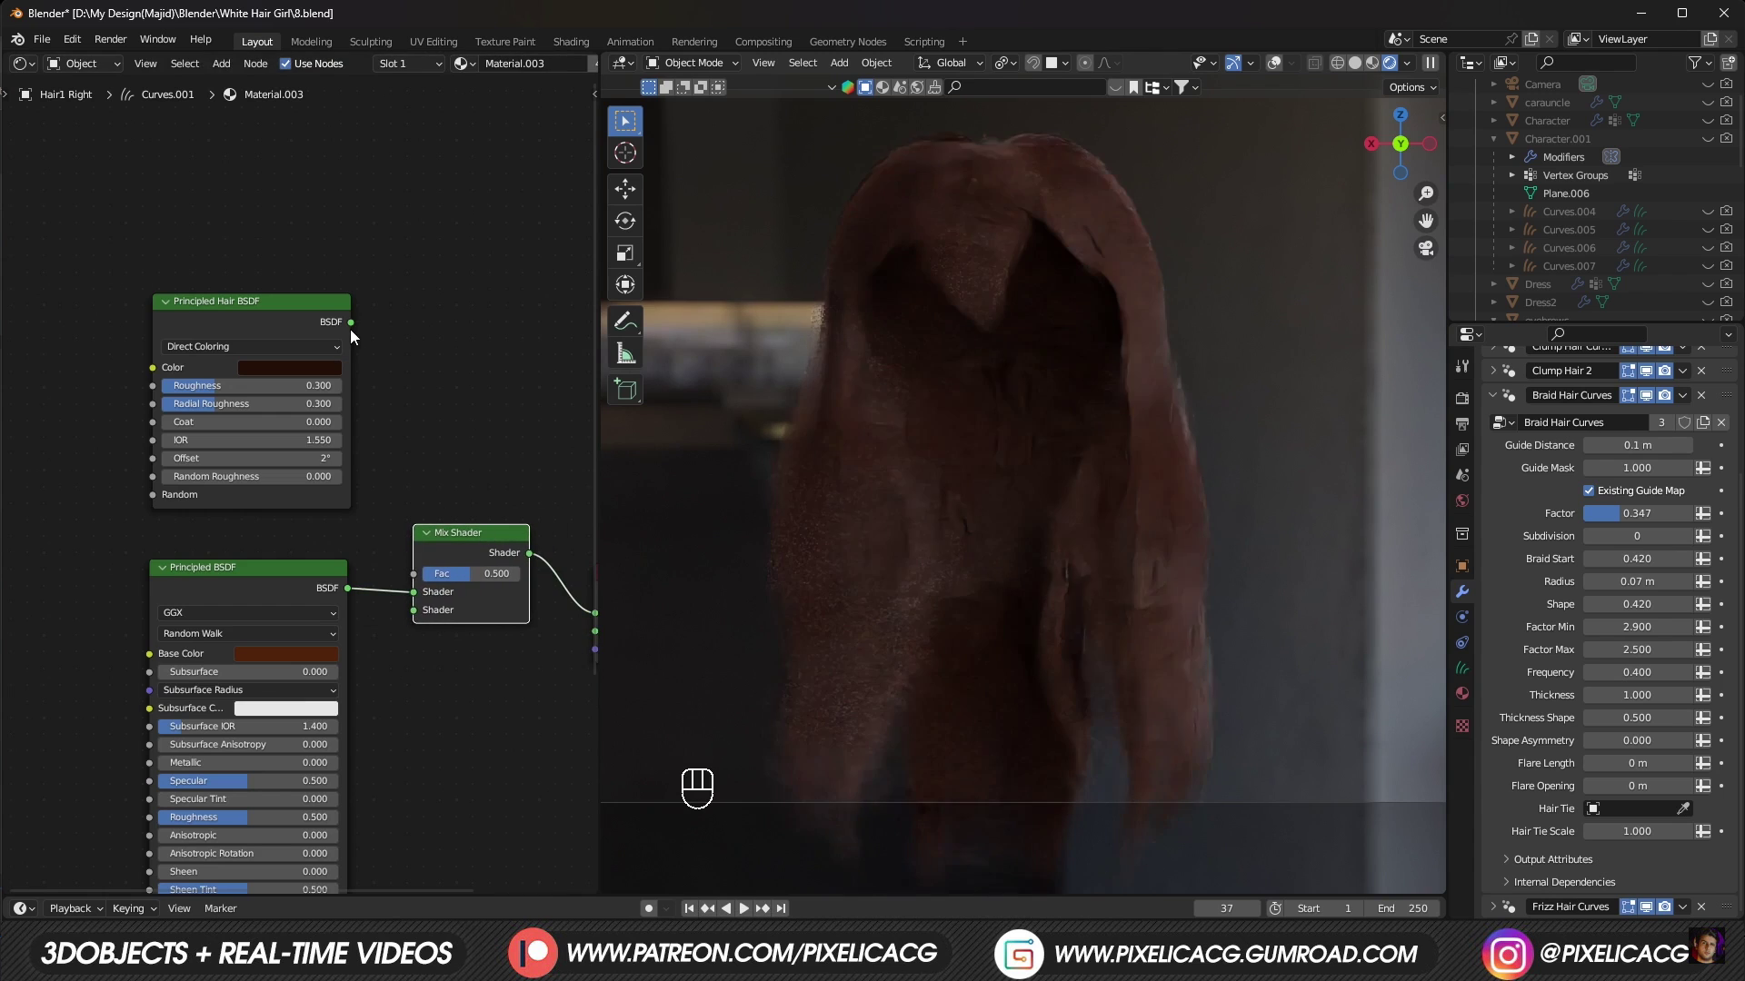
{"action": "left_click_drag", "start_coordinate": [354, 331], "coordinate": [306, 651]}
{"action": "left_click", "coordinate": [289, 530]}
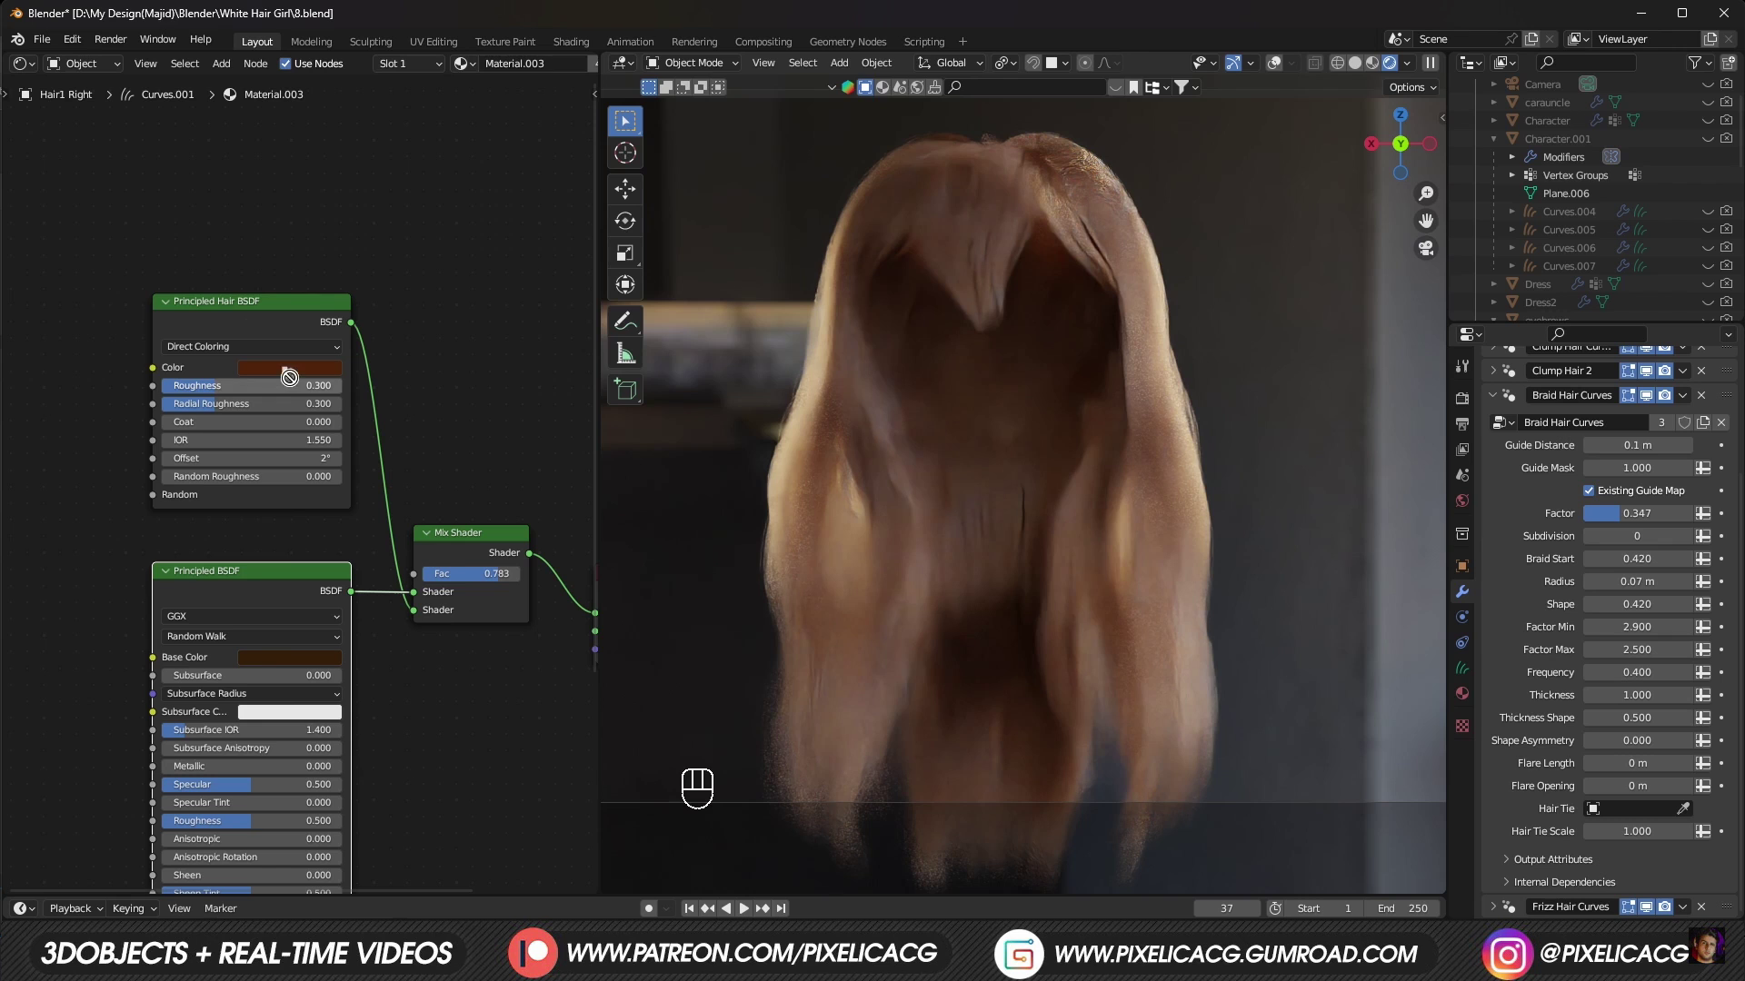